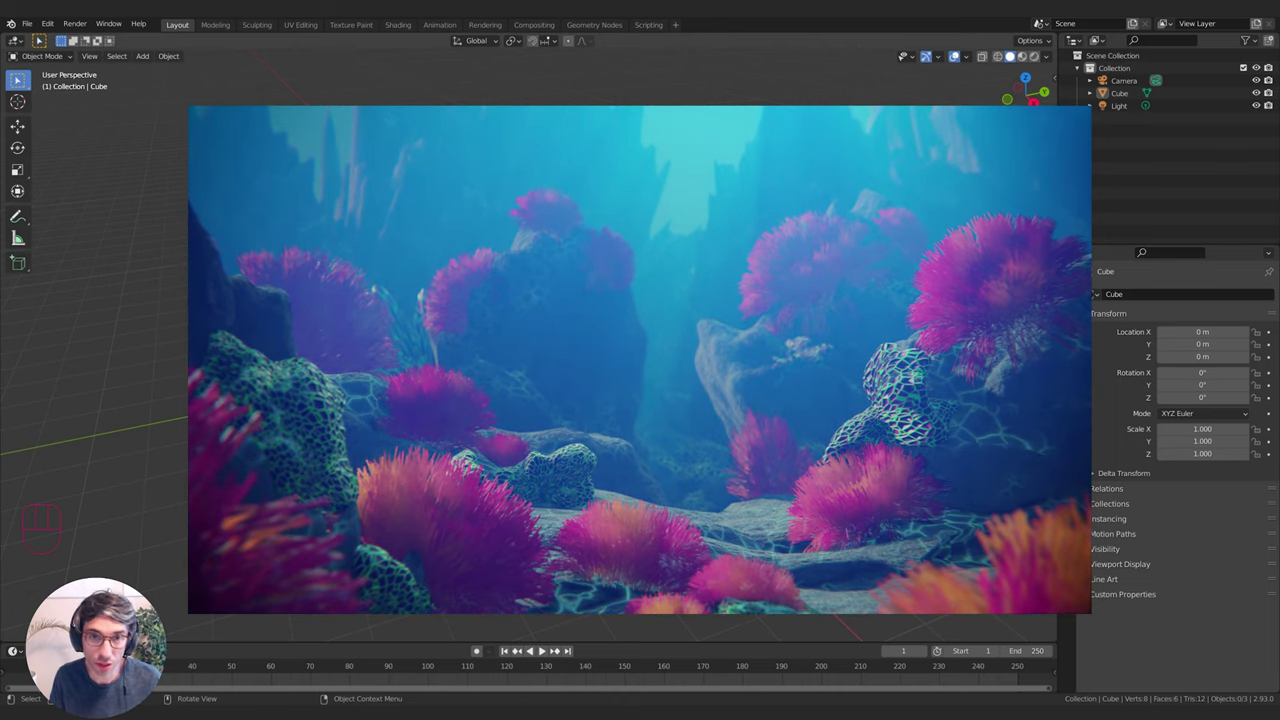
Enable Lock Camera to View in the N-panel and look through the scene camera
{"action": "left_click_drag", "start_coordinate": [798, 257], "coordinate": [756, 268]}
{"action": "left_click_drag", "start_coordinate": [760, 272], "coordinate": [1085, 71]}
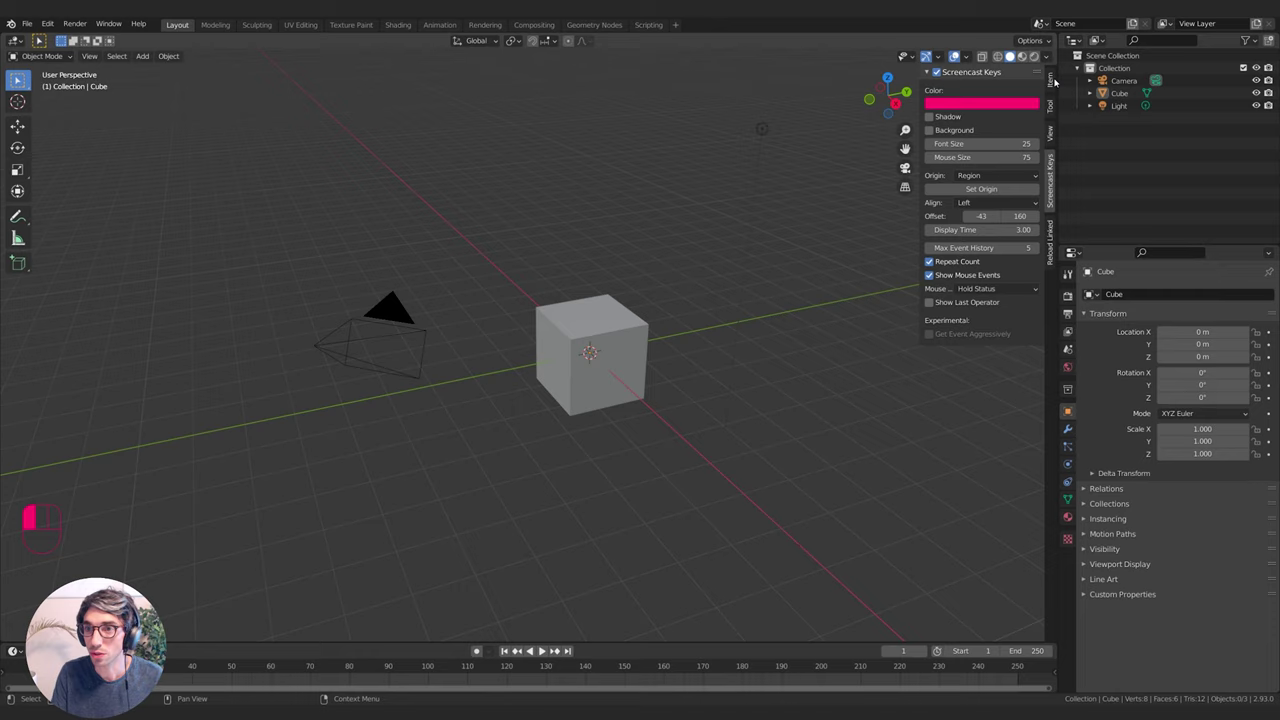
{"action": "left_click", "coordinate": [1055, 136]}
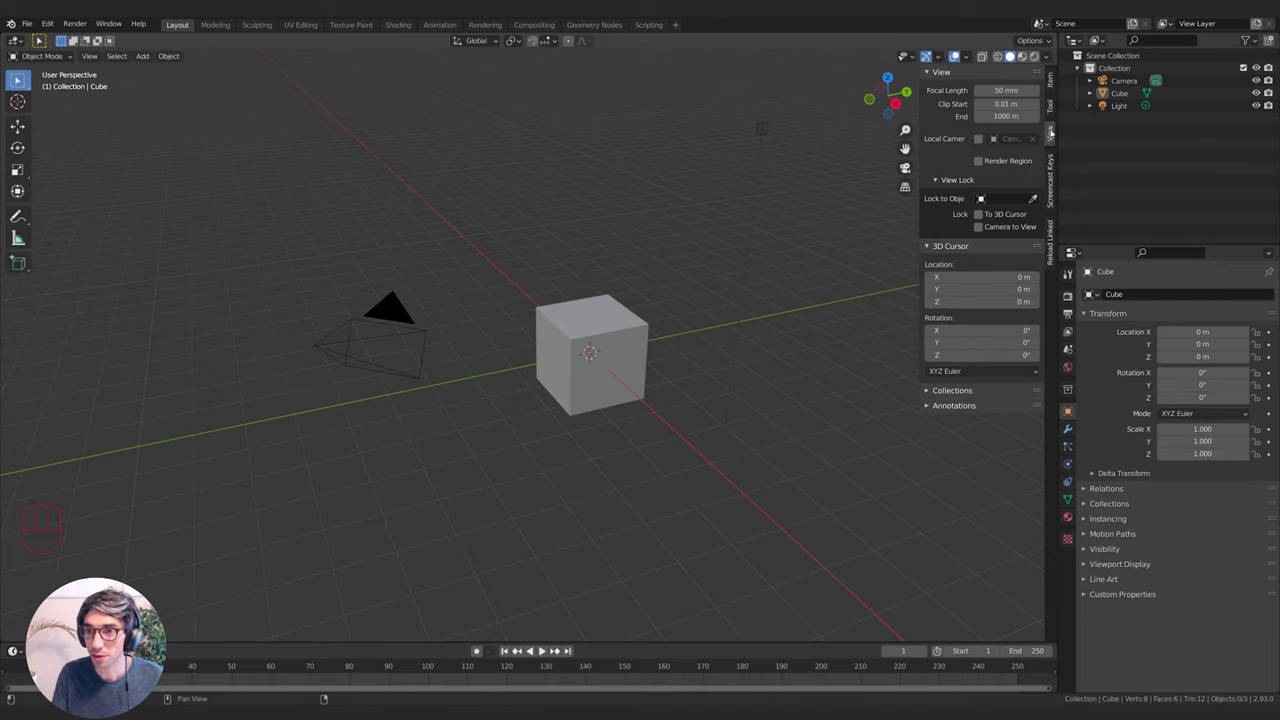
{"action": "left_click", "coordinate": [983, 229]}
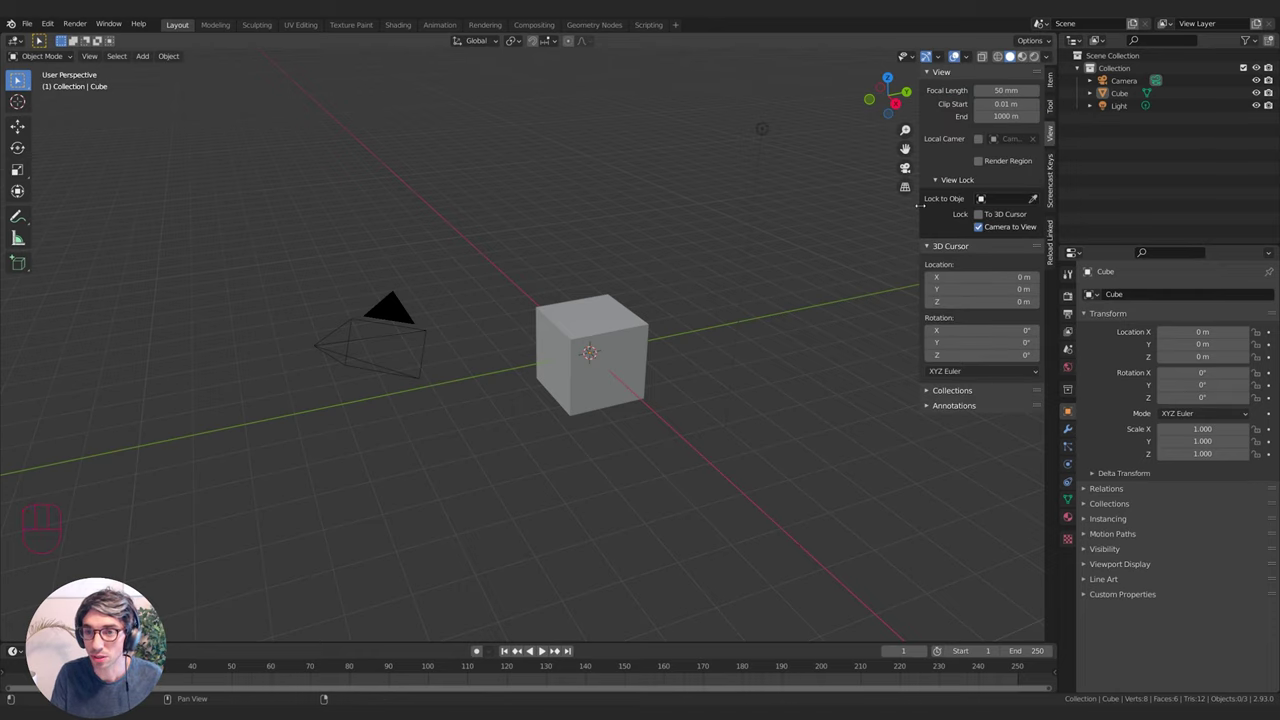
{"action": "middle_click", "coordinate": [677, 269]}
{"action": "key", "text": "KP_0"}
Orbit and pan the locked camera to frame the cube front-on
{"action": "middle_click", "coordinate": [659, 336]}
{"action": "middle_click", "coordinate": [667, 308]}
{"action": "middle_click", "coordinate": [671, 308]}
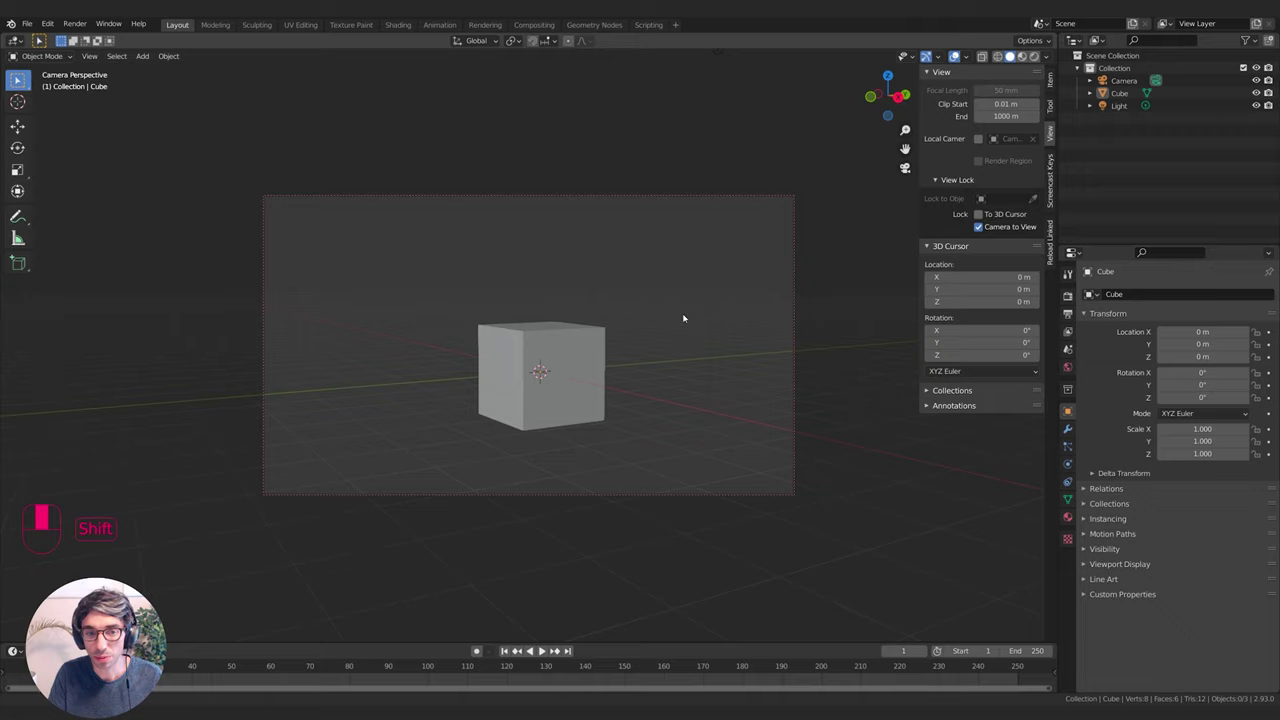
{"action": "left_click_drag", "start_coordinate": [708, 337], "coordinate": [655, 335]}
{"action": "left_click_drag", "start_coordinate": [656, 339], "coordinate": [661, 344]}
{"action": "middle_click", "coordinate": [664, 345]}
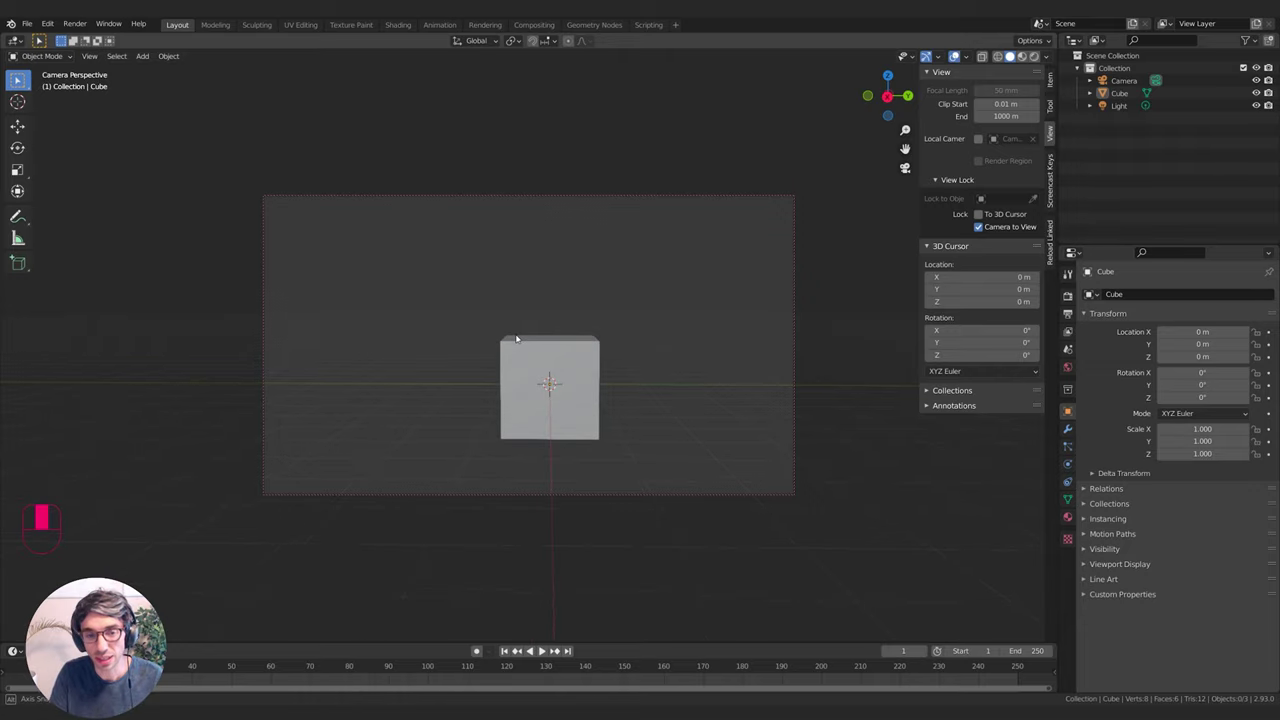
{"action": "middle_click", "coordinate": [519, 336]}
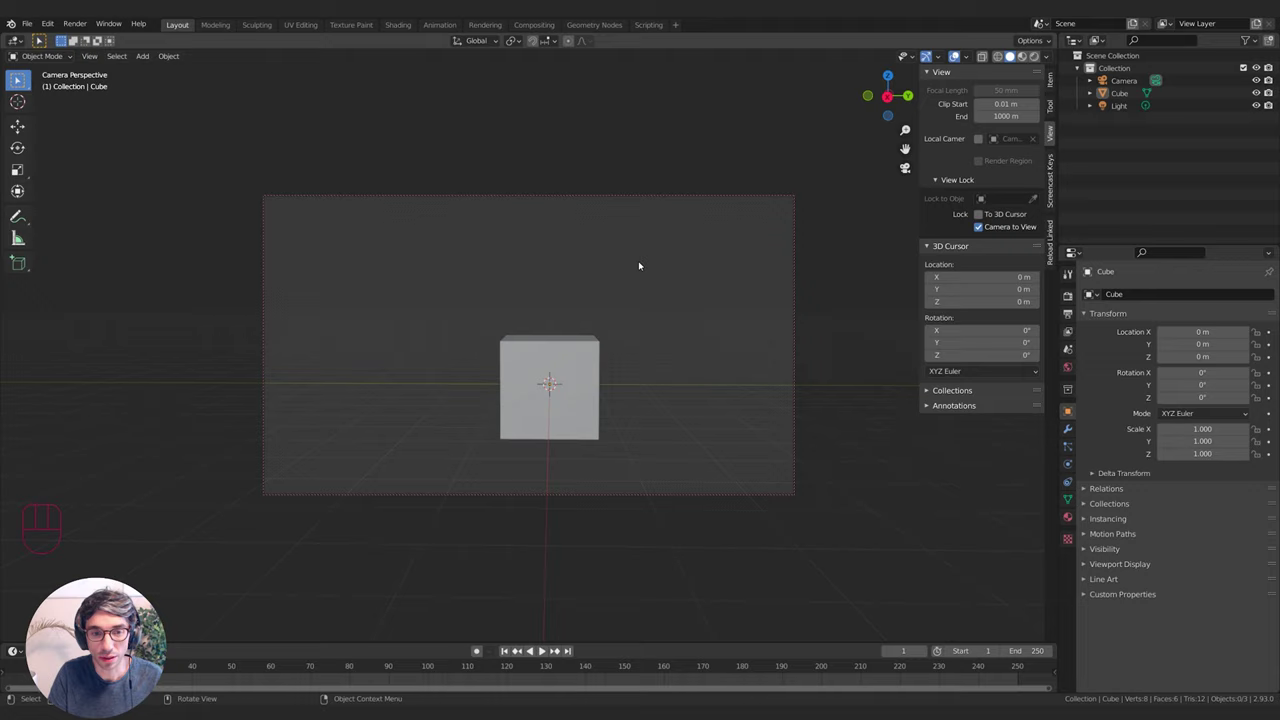
{"action": "middle_click", "coordinate": [618, 331]}
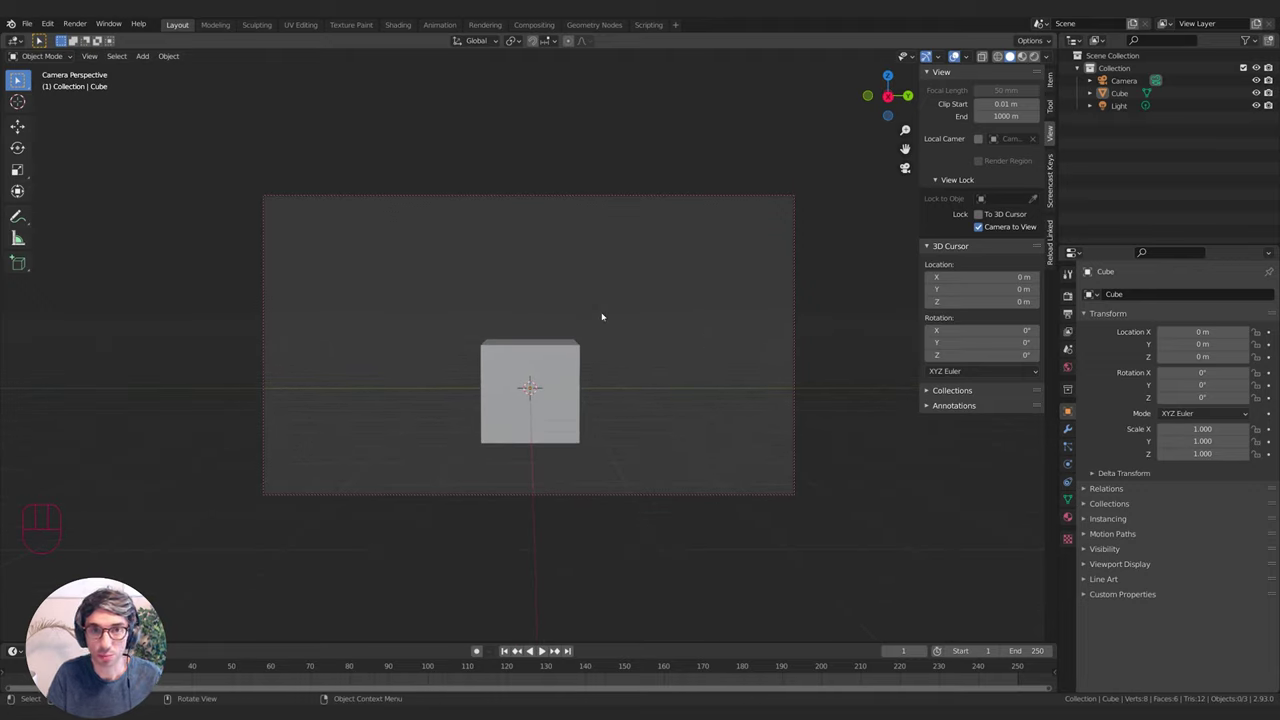
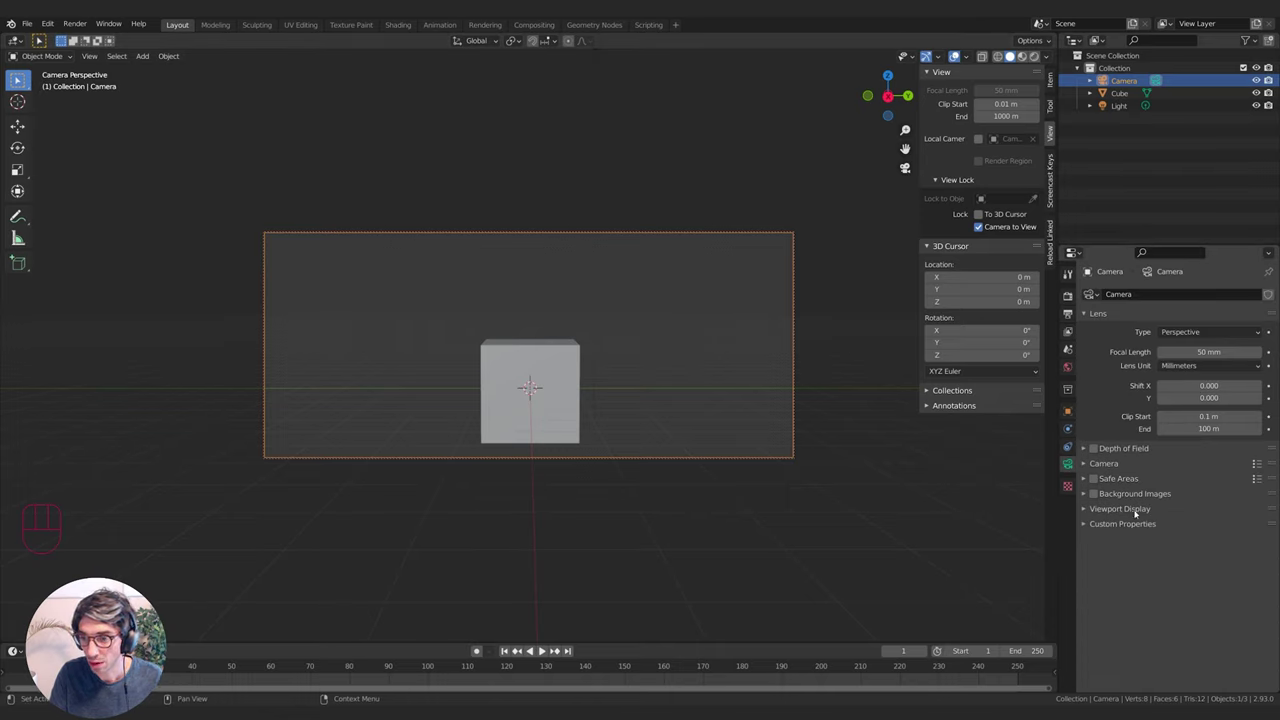
Show the camera's Viewport Display settings to raise Passepartout to 1.0
{"action": "left_click", "coordinate": [1088, 509]}
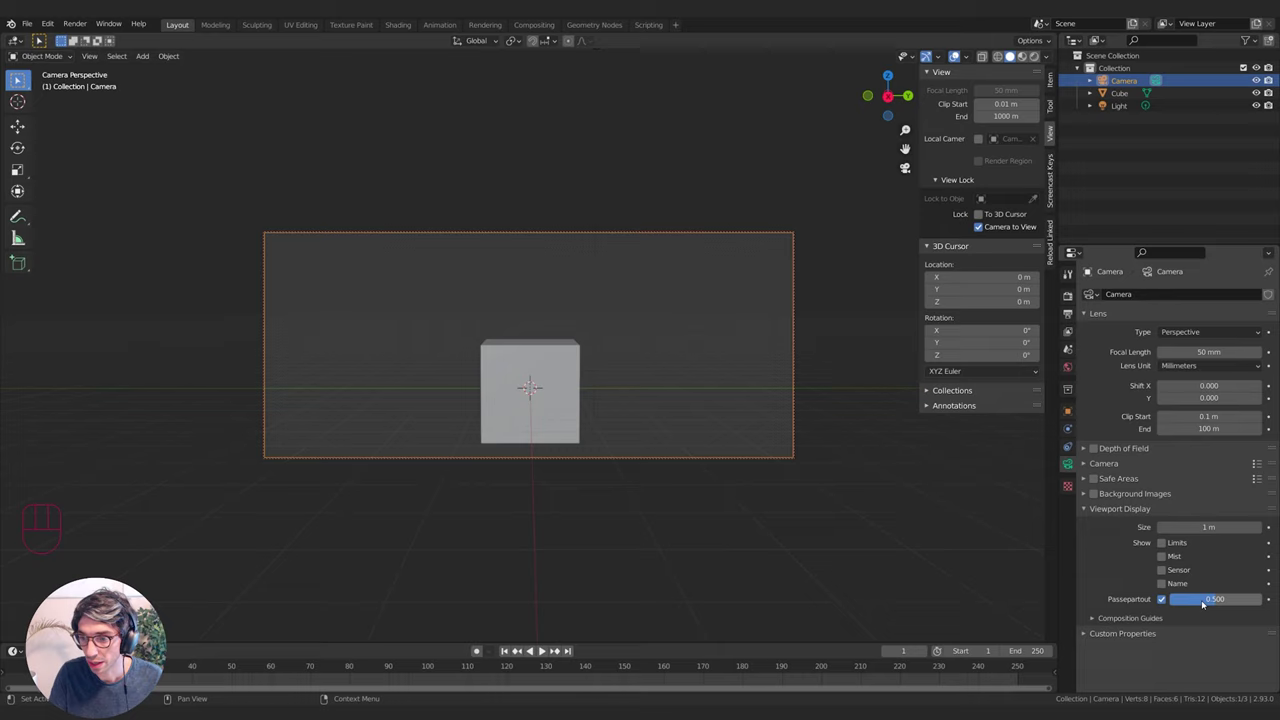
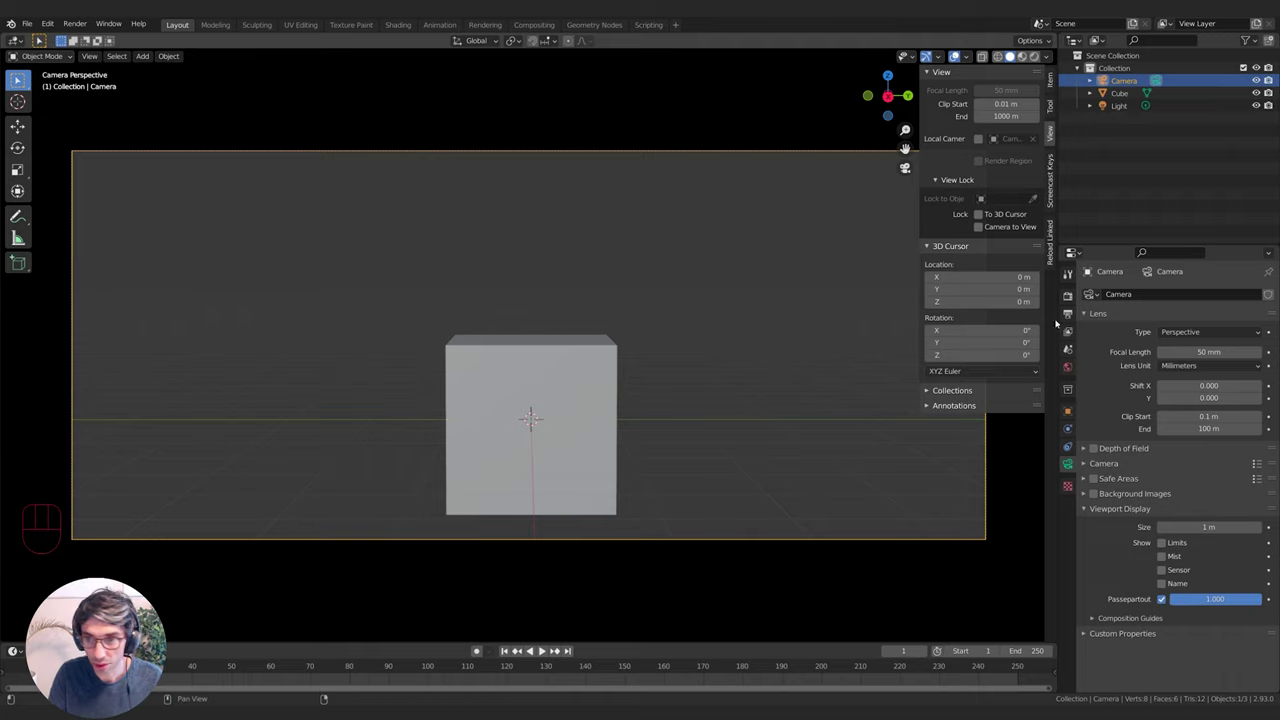
Hide the sidebar and delete the Light and the Cube from the scene
{"action": "key", "text": "n"}
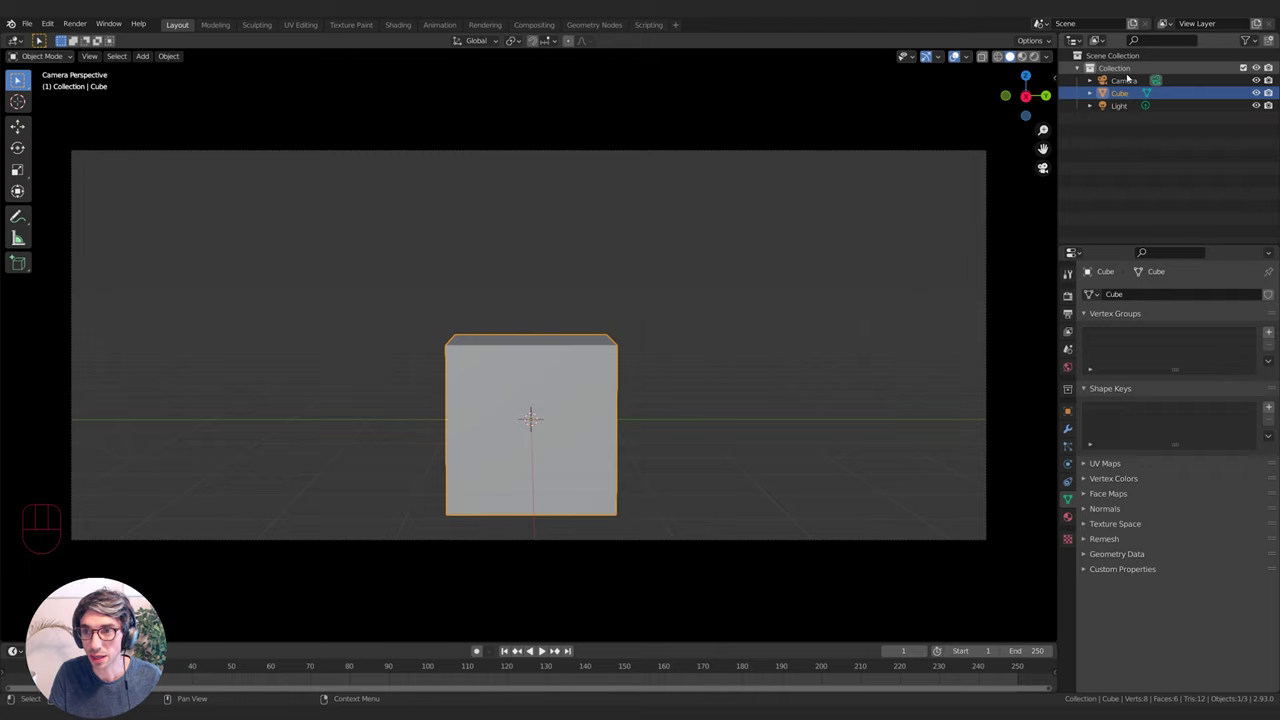
{"action": "left_click", "coordinate": [1120, 106]}
{"action": "key", "text": "x"}
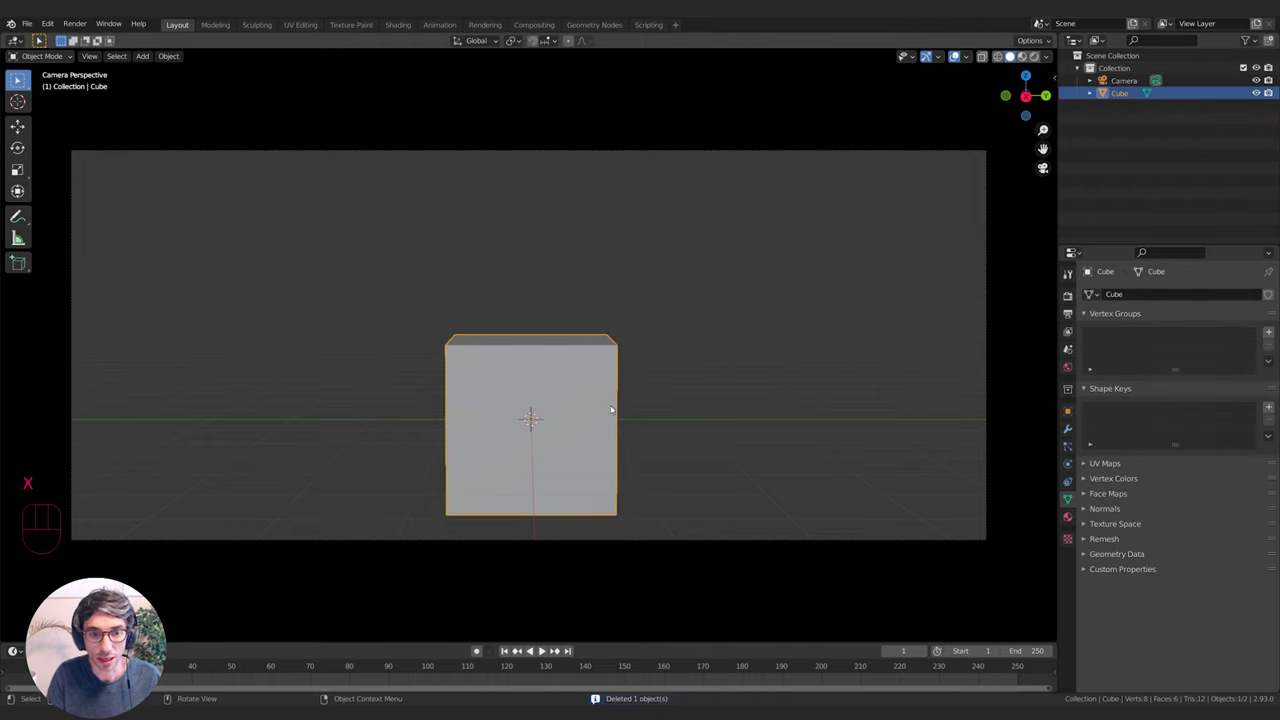
{"action": "key", "text": "x"}
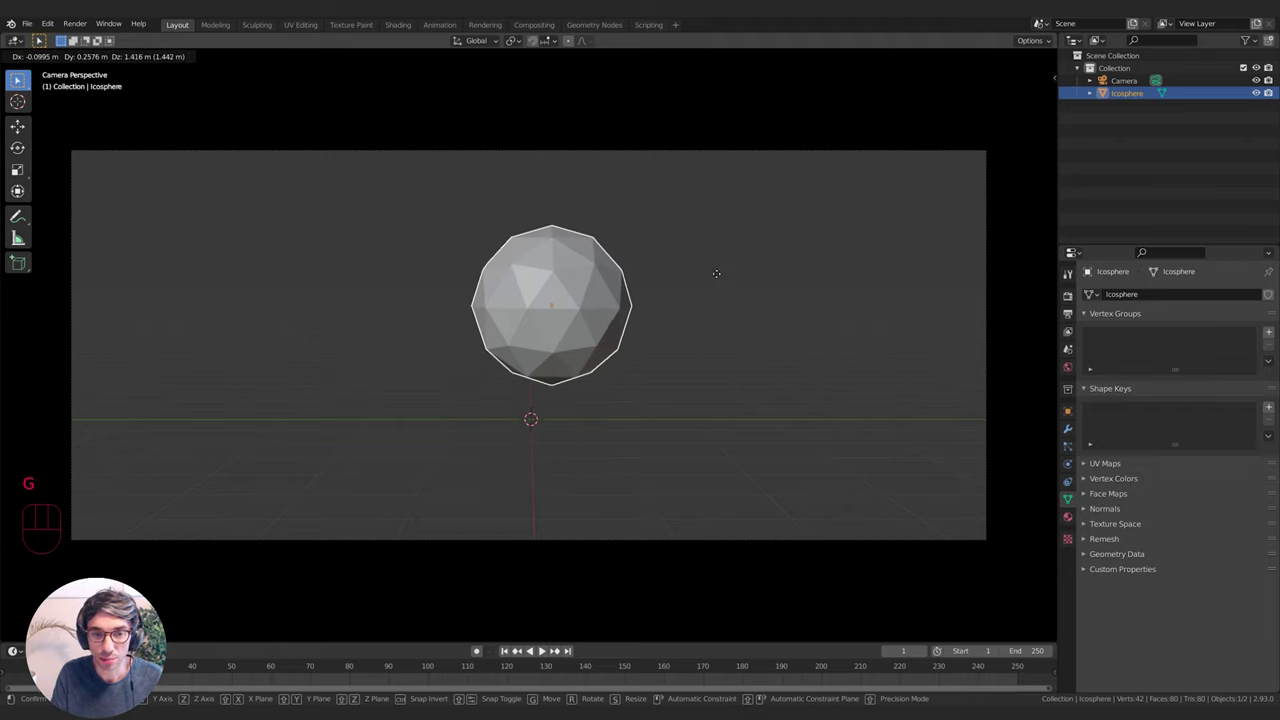
Settle the raised icosphere and add a Subdivision Surface modifier to it
{"action": "key", "text": "g"}
{"action": "key", "text": "g"}
{"action": "key", "text": "g"}
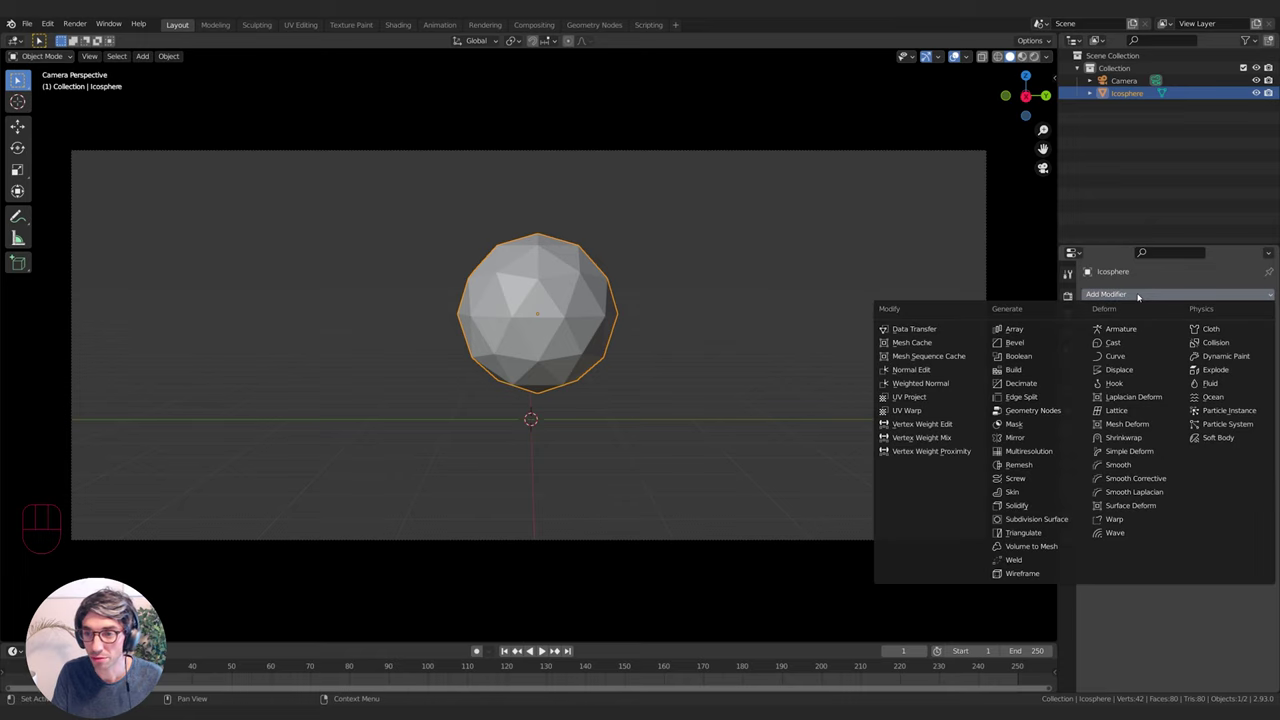
{"action": "left_click_drag", "start_coordinate": [1142, 296], "coordinate": [1093, 526]}
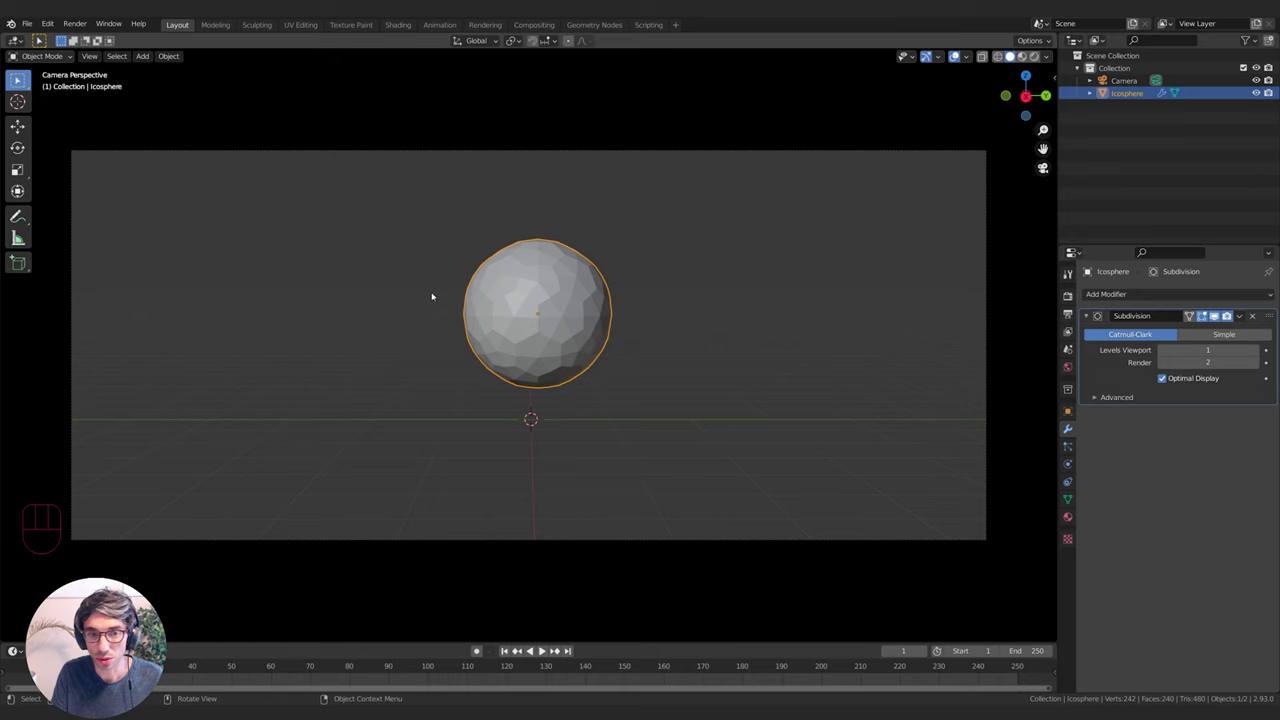
Add a Displace modifier with a new texture and set its type to Clouds
{"action": "left_click_drag", "start_coordinate": [1151, 293], "coordinate": [1118, 370]}
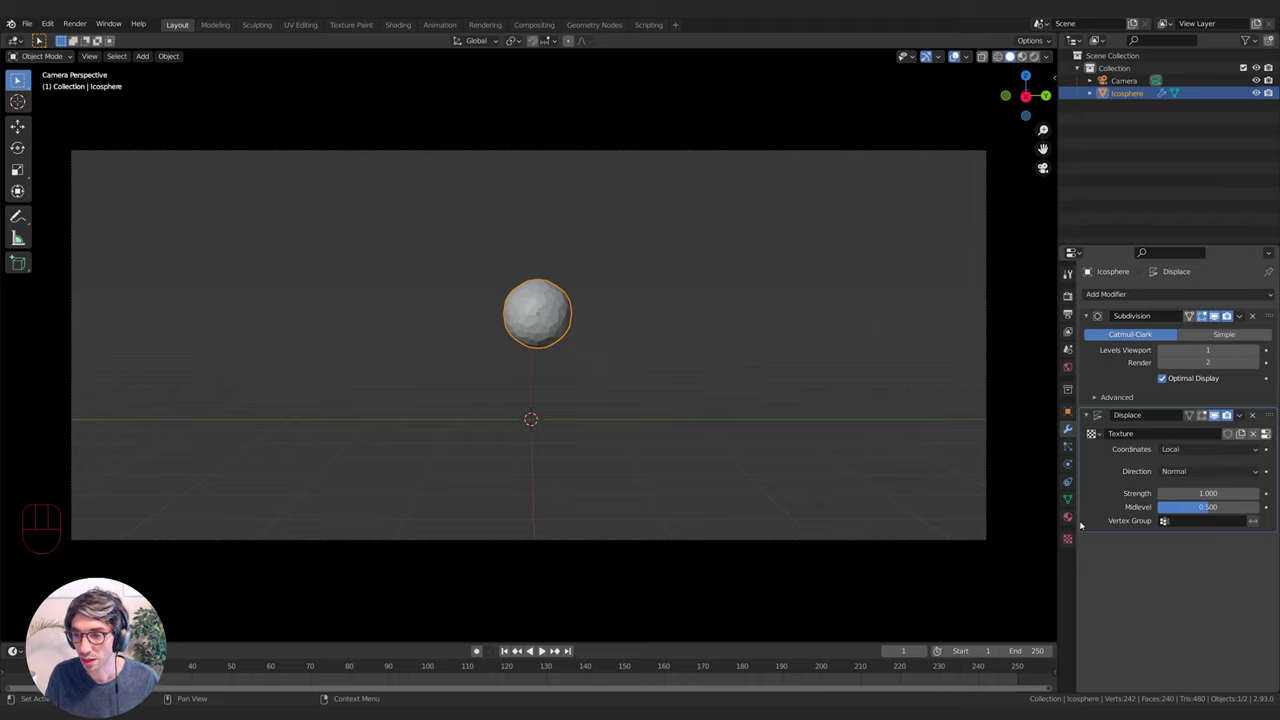
{"action": "left_click_drag", "start_coordinate": [1073, 542], "coordinate": [1100, 531]}
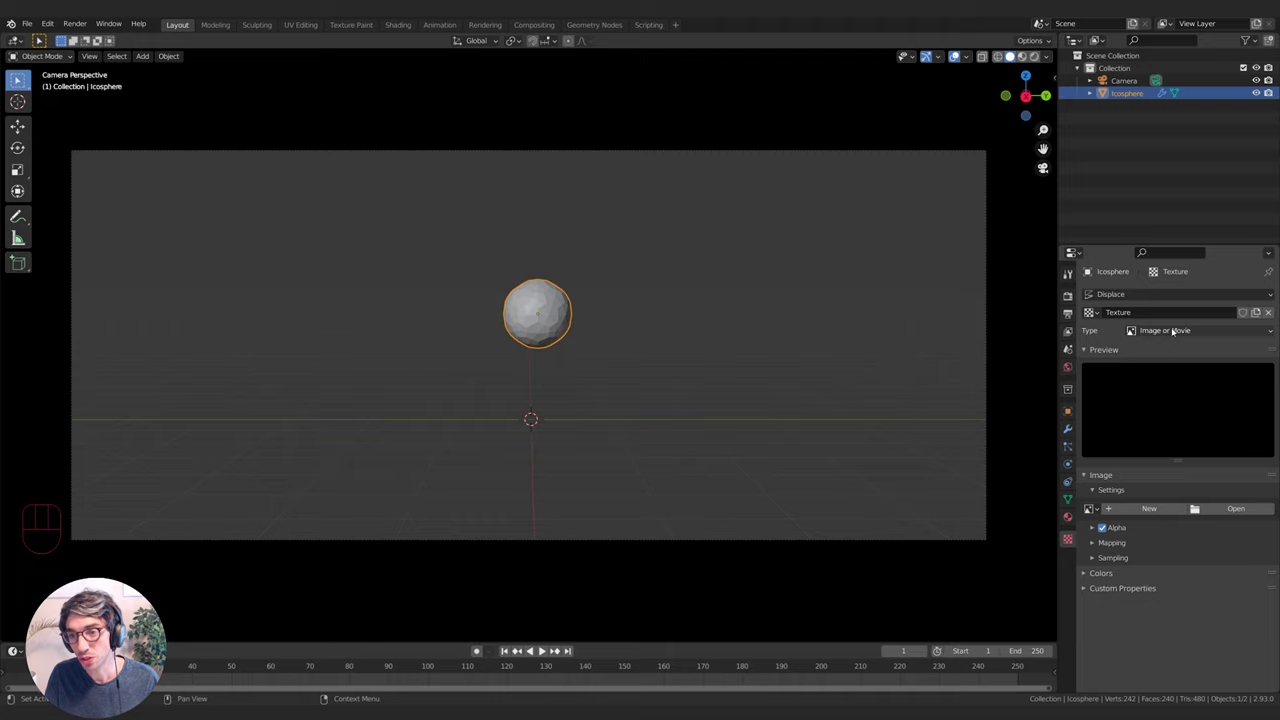
{"action": "left_click_drag", "start_coordinate": [1181, 331], "coordinate": [1175, 374]}
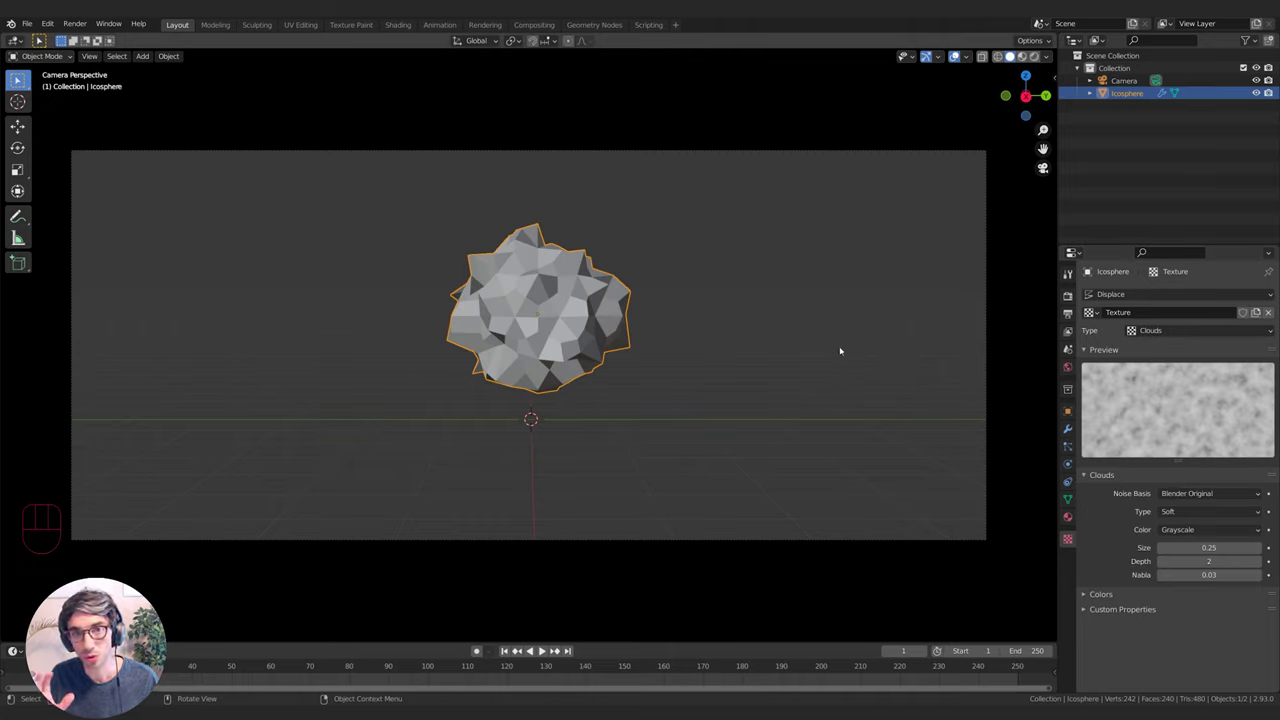
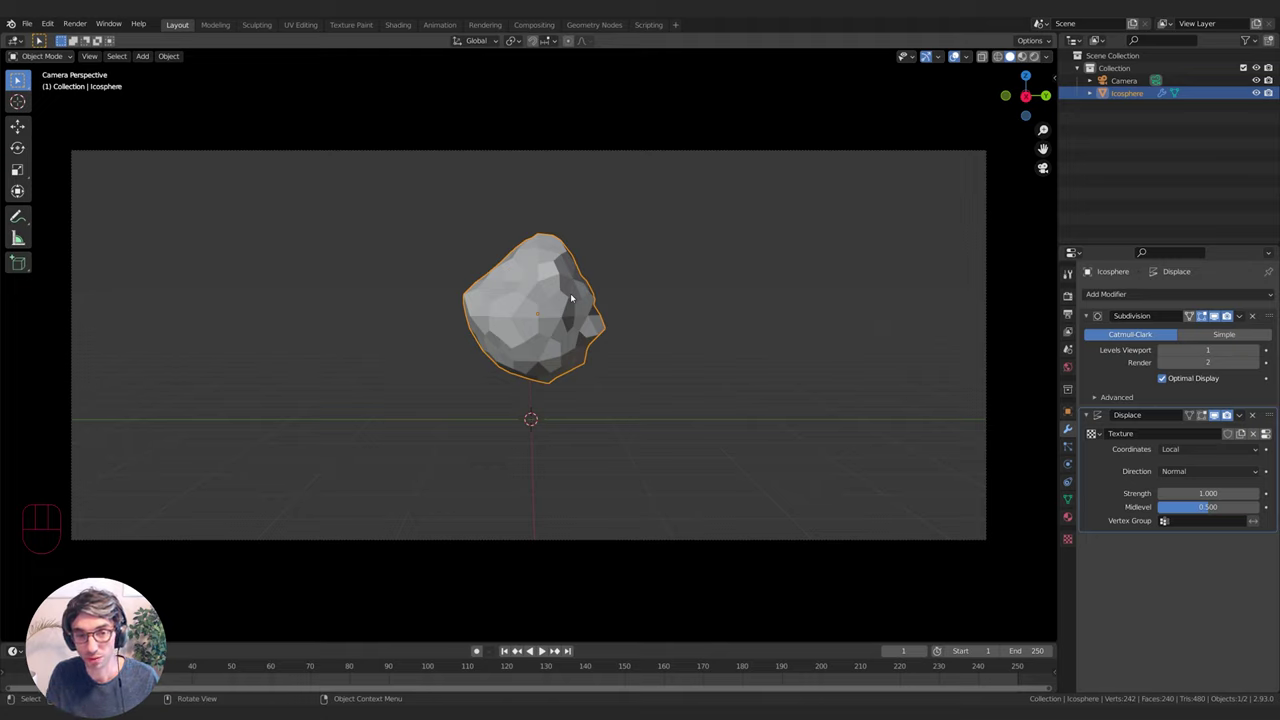
Switch the Displace modifier to Global coordinates so moving the rock reshapes it
{"action": "key", "text": "g"}
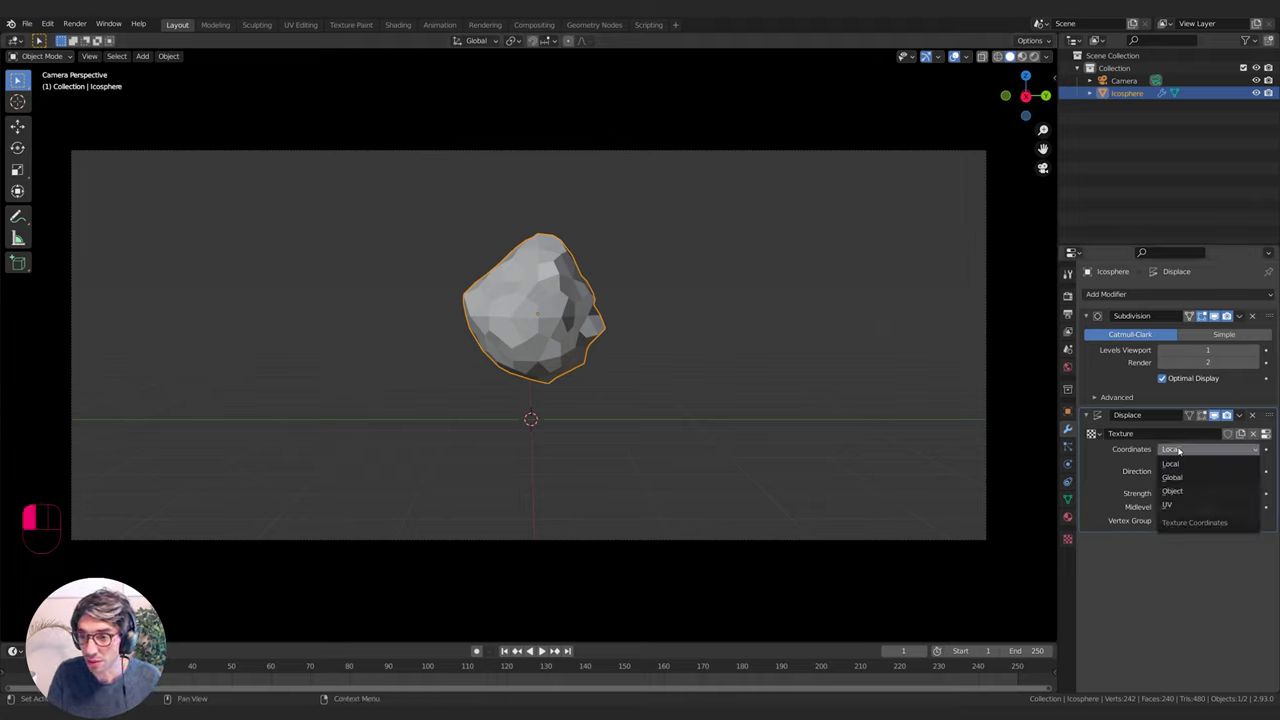
{"action": "left_click_drag", "start_coordinate": [1182, 449], "coordinate": [1181, 480]}
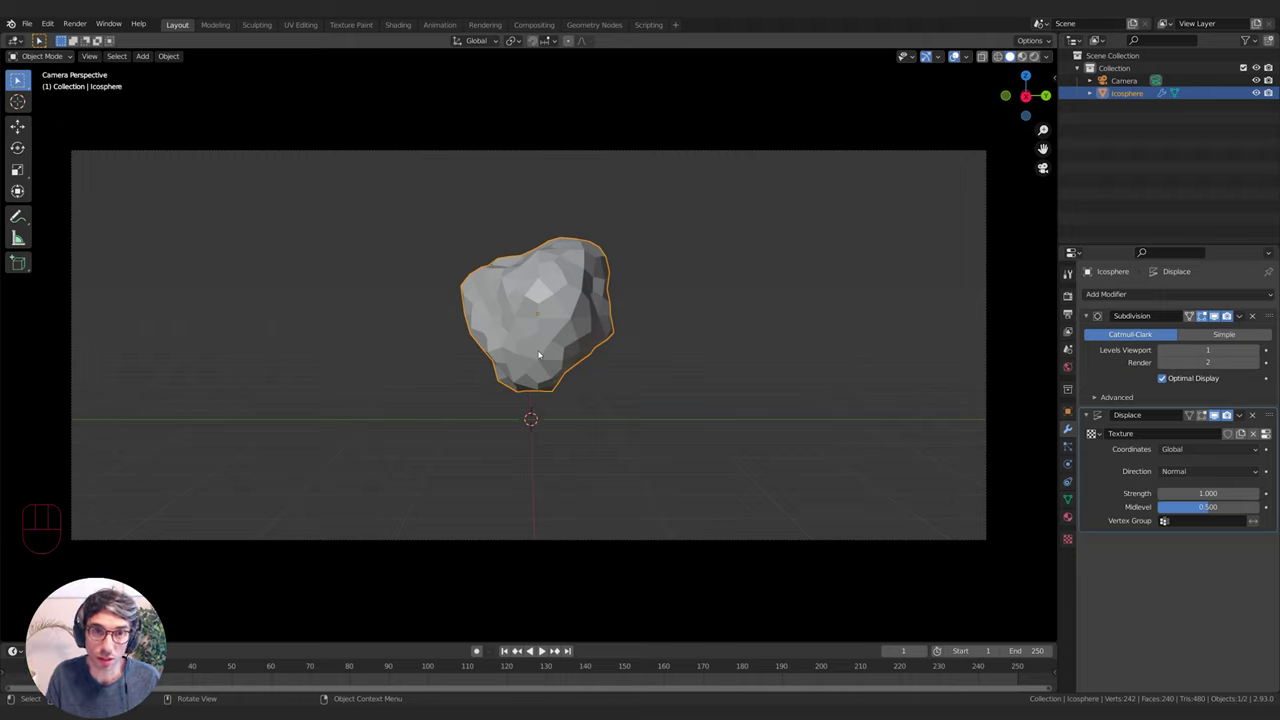
{"action": "key", "text": "g"}
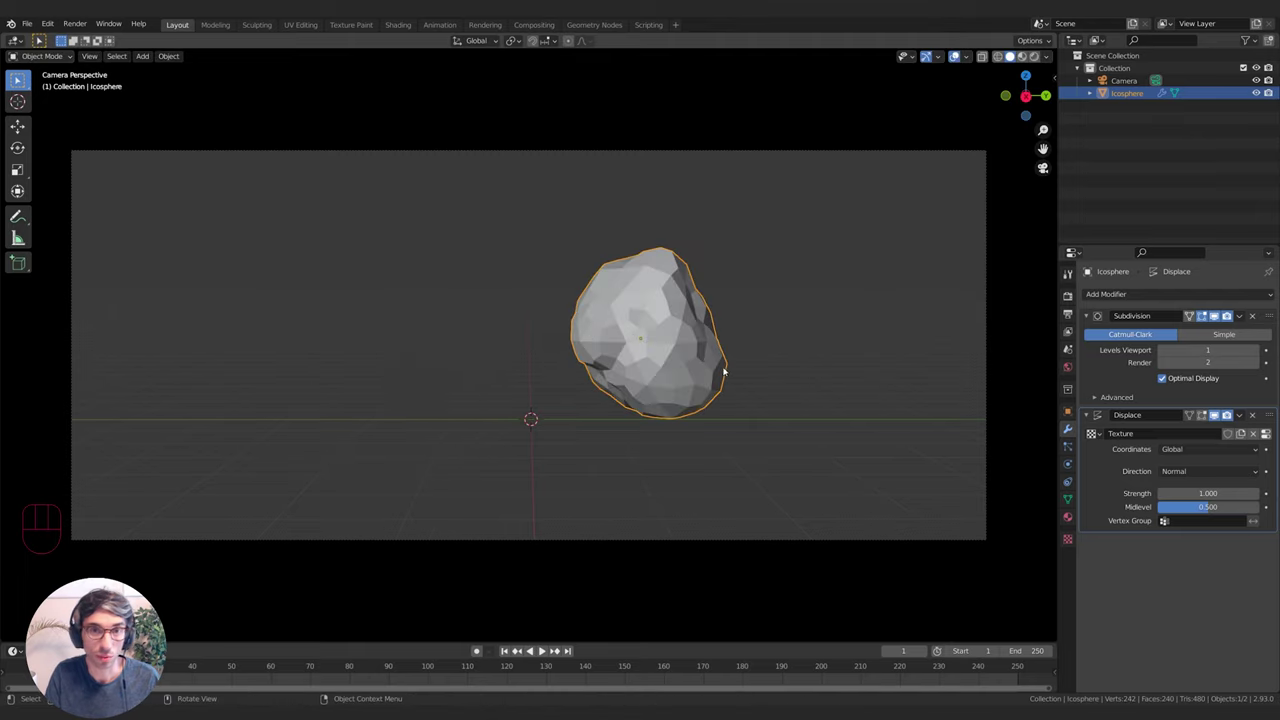
Turn the rock and shift it toward the right of the camera frame
{"action": "key", "text": "s"}
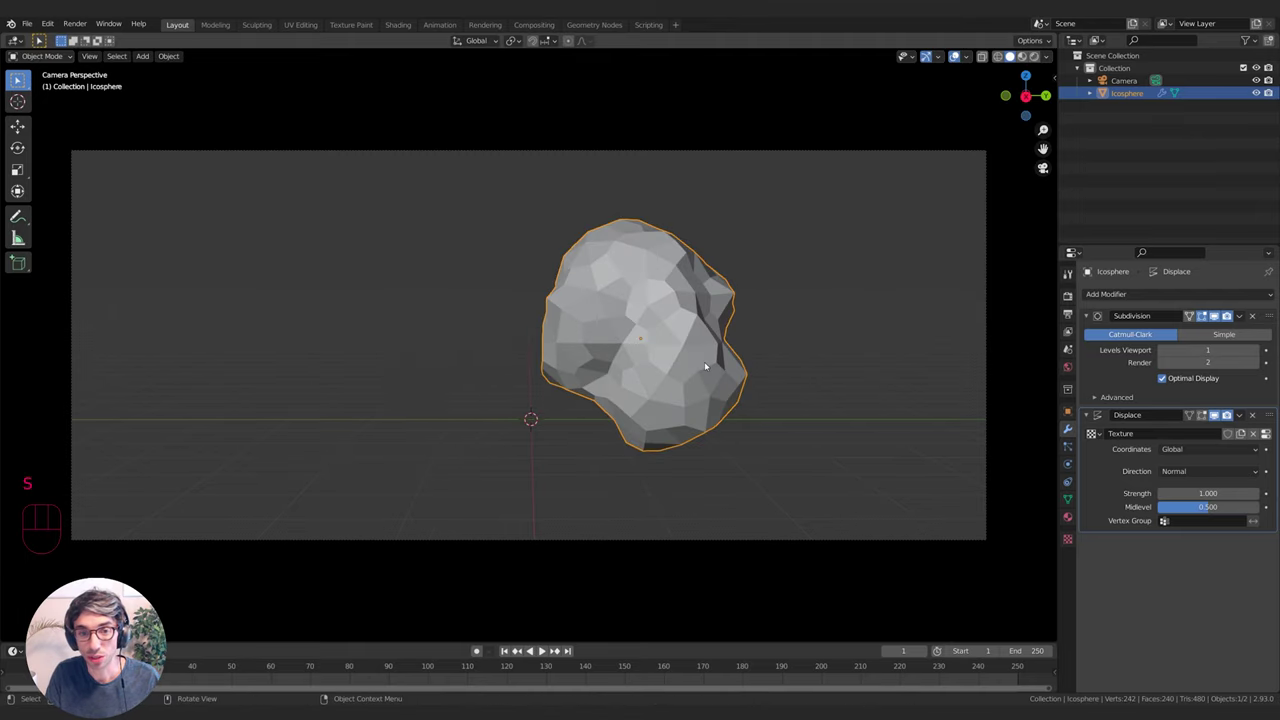
{"action": "key", "text": "g"}
{"action": "key", "text": "s"}
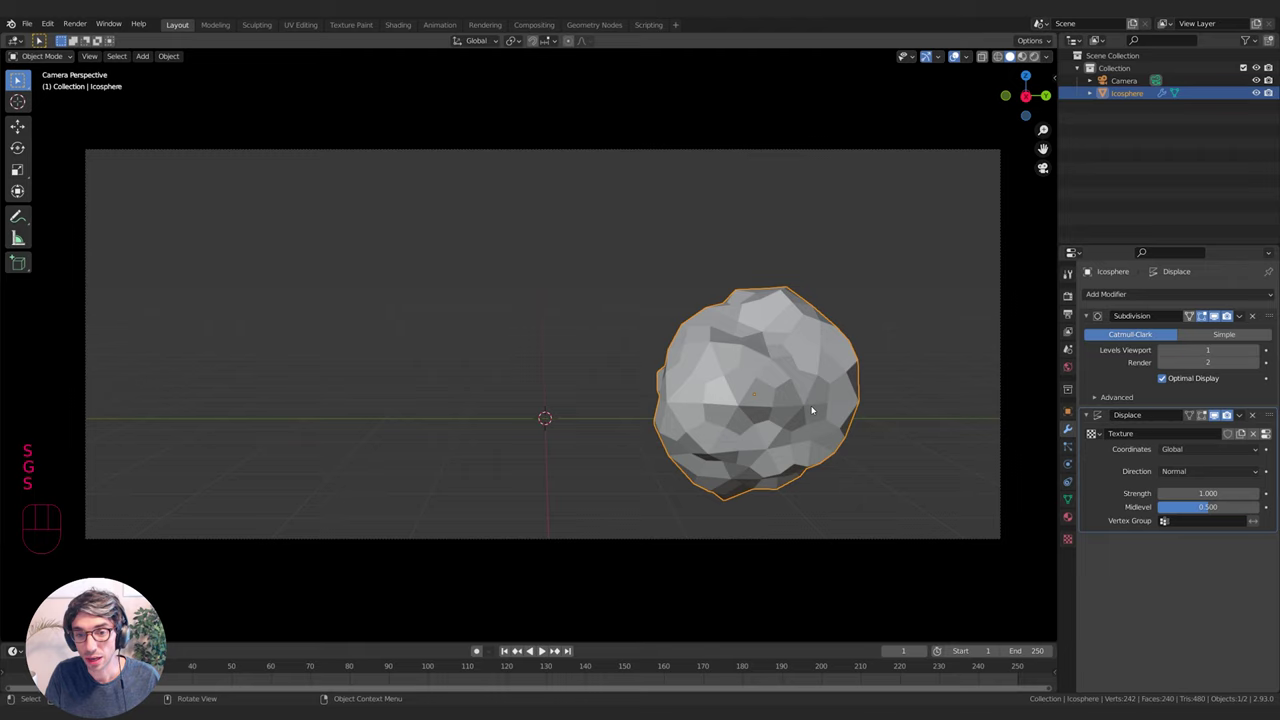
{"action": "key", "text": "g"}
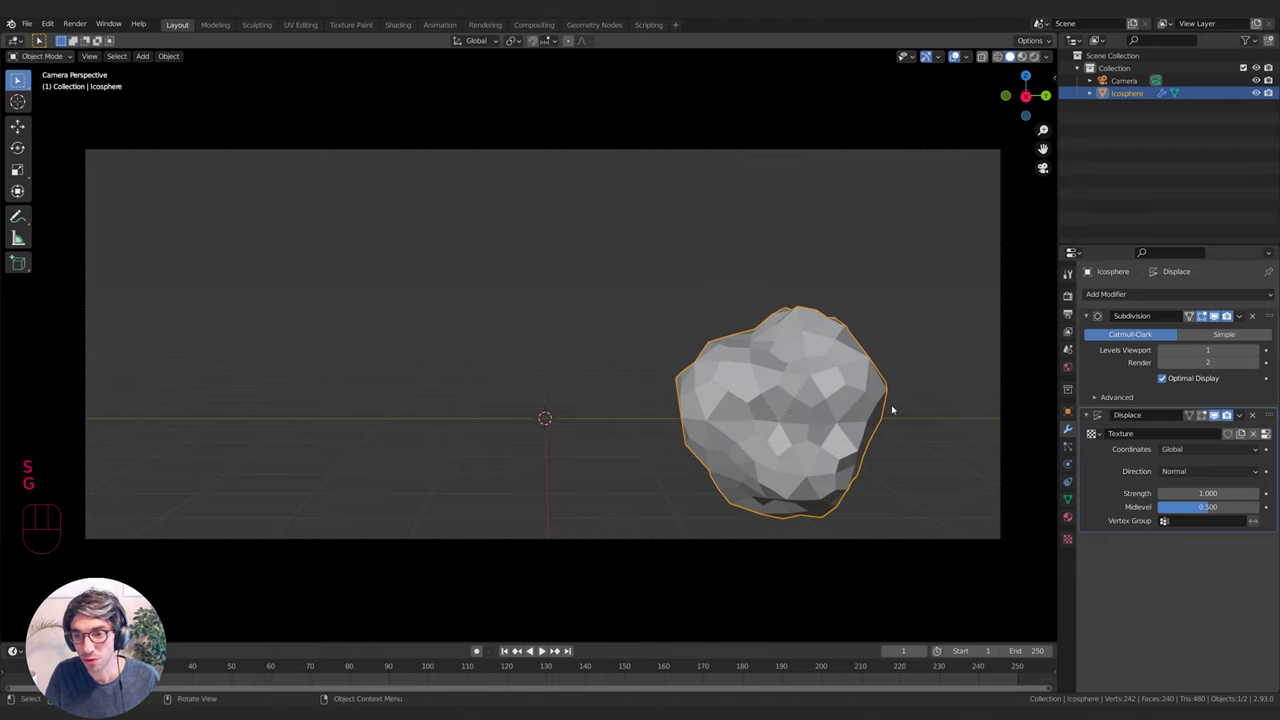
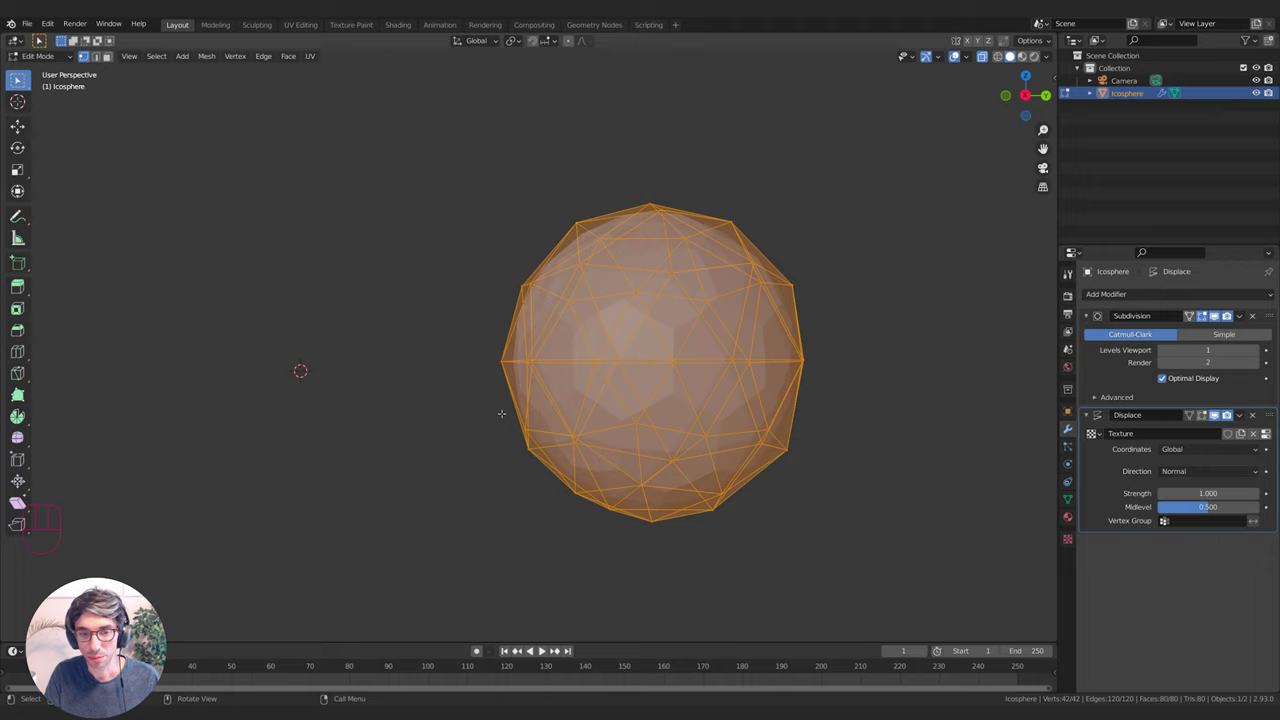
Squash the sphere's vertices on Z into a wide, squat rock
{"action": "key", "text": "b"}
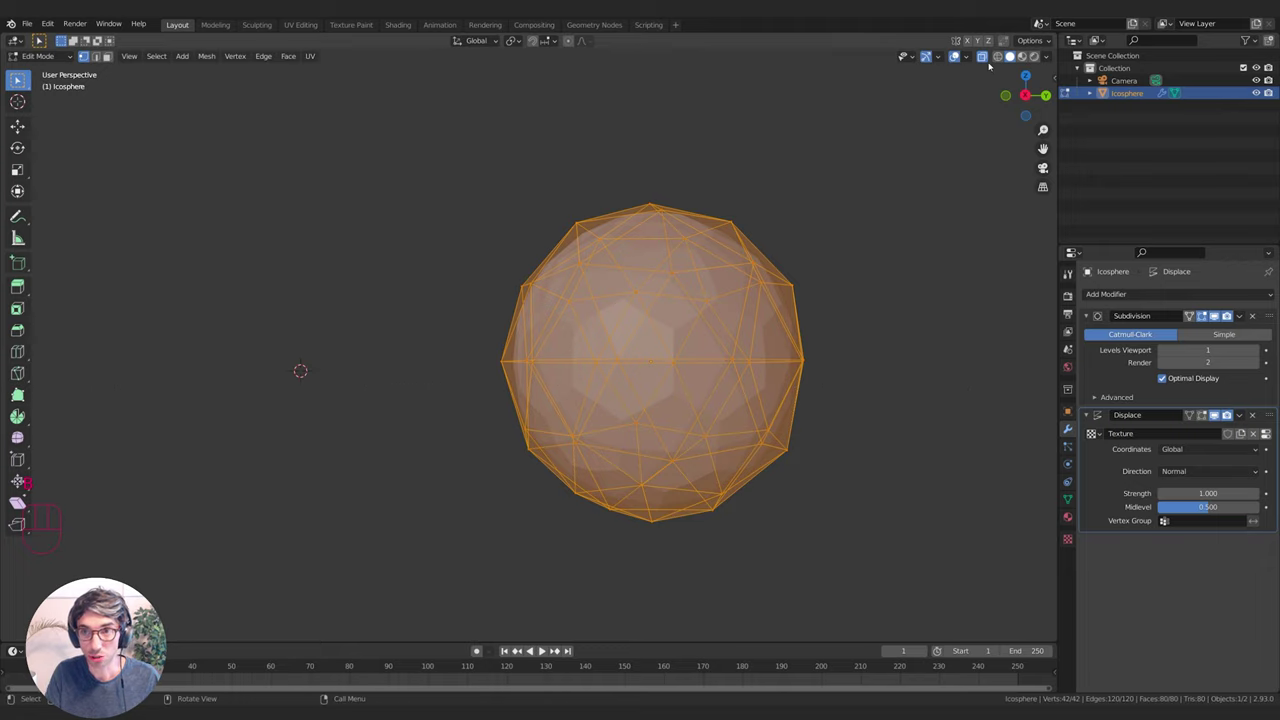
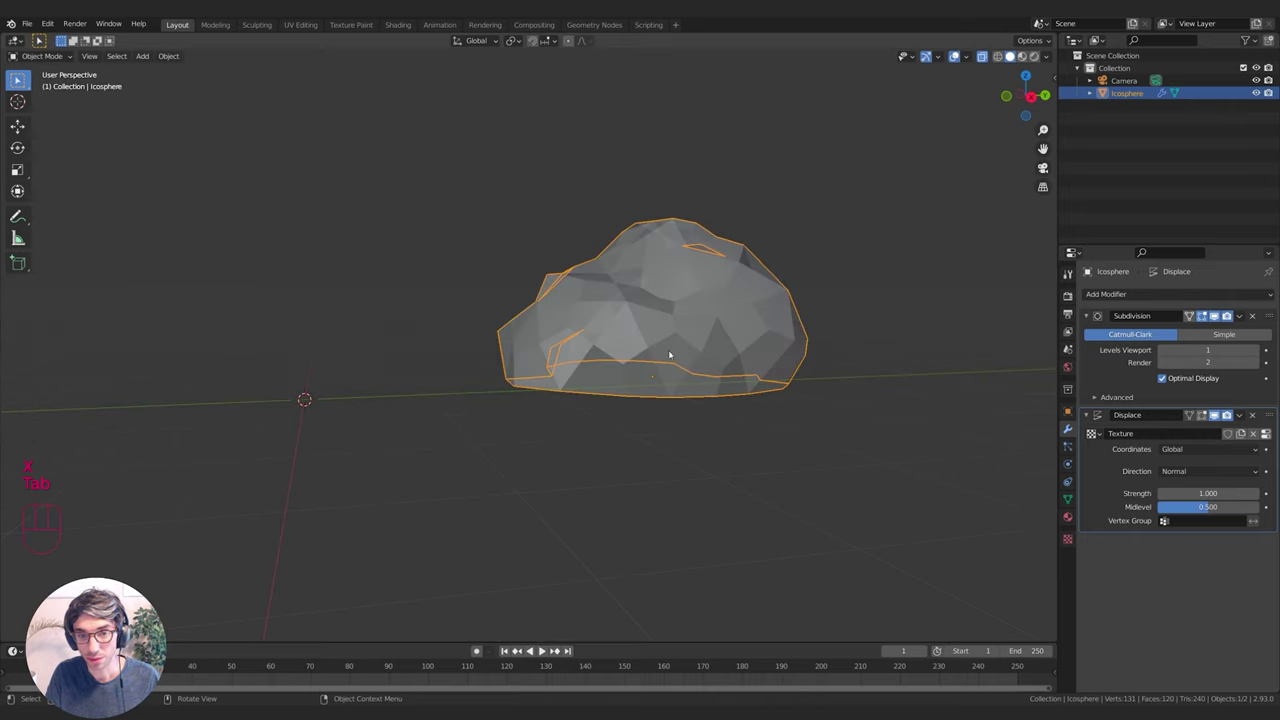
In camera view, select the flat-bottomed rock and stretch it taller along Z
{"action": "key", "text": "KP_0"}
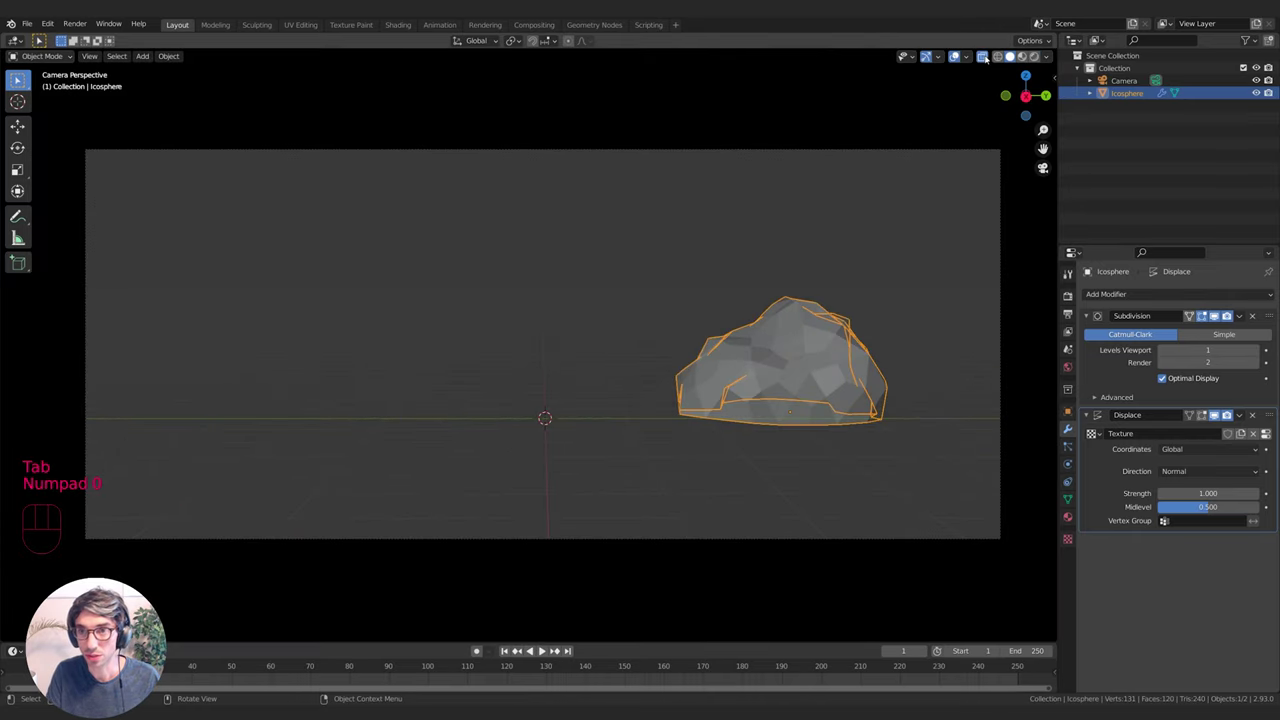
{"action": "left_click", "coordinate": [990, 58]}
{"action": "key", "text": "g"}
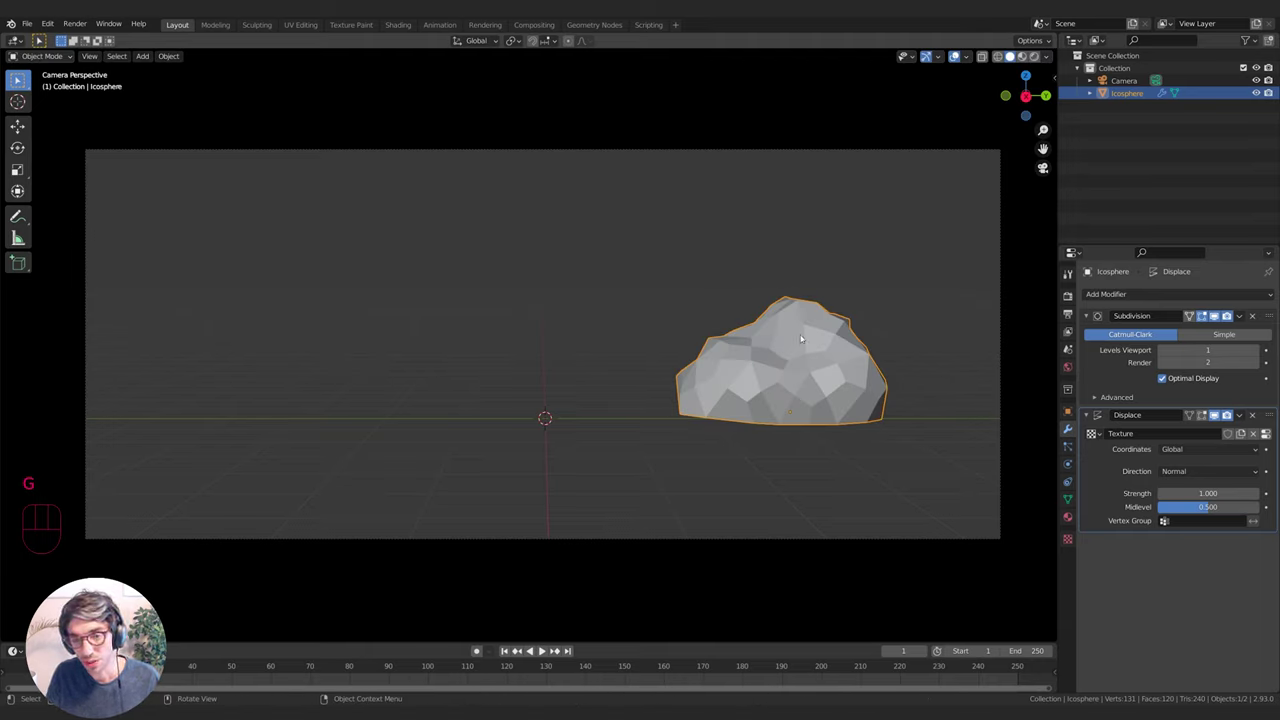
Duplicate the rock, move the copy into the left foreground and scale it up
{"action": "key", "text": "s"}
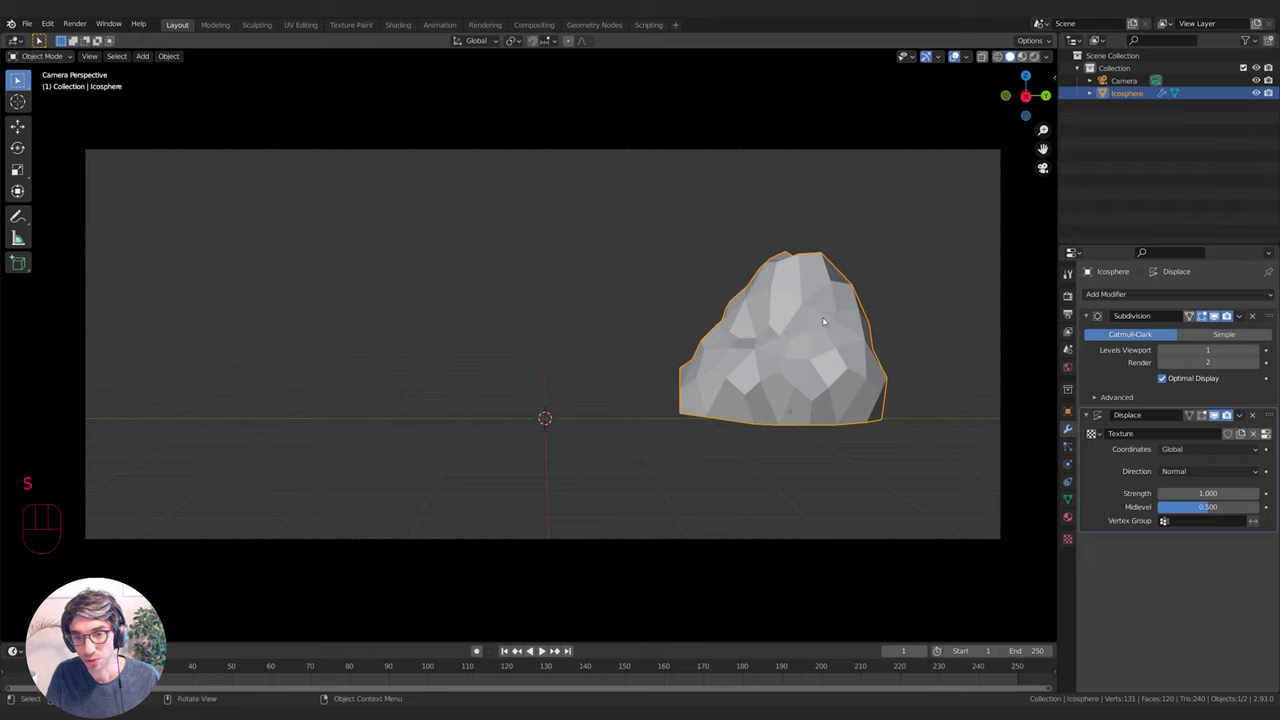
{"action": "key", "text": "shift+d"}
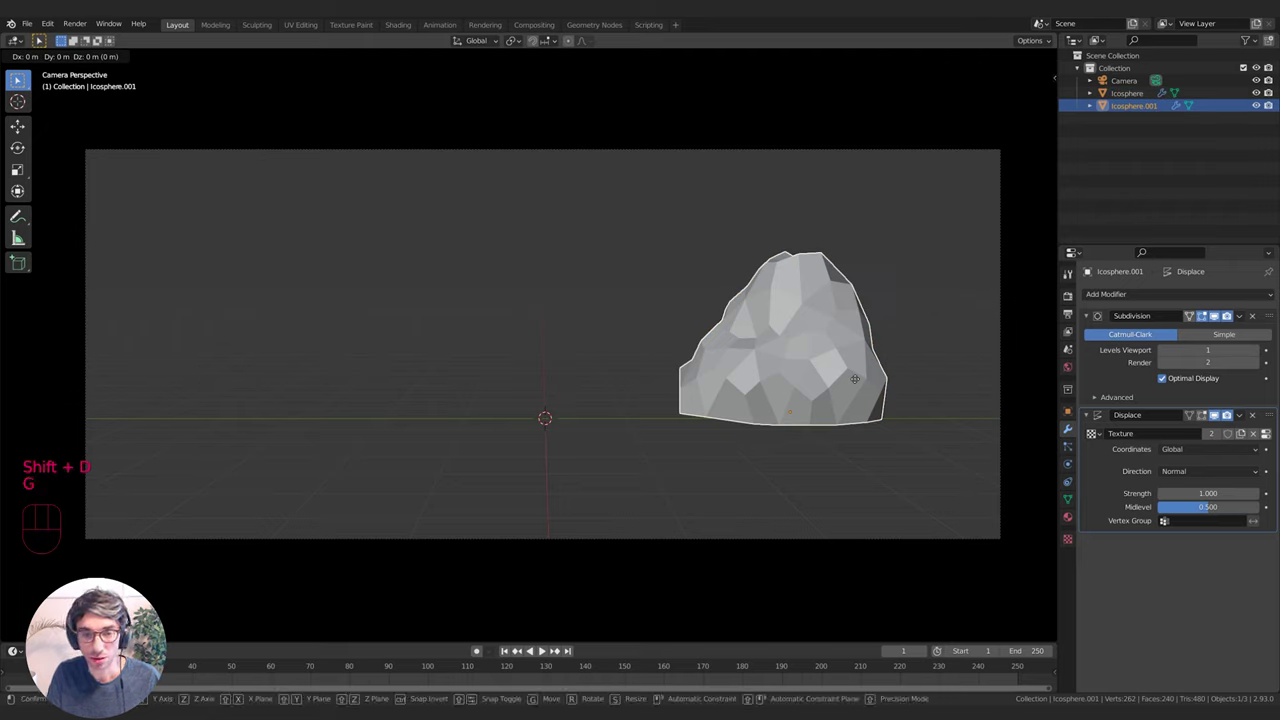
{"action": "key", "text": "g"}
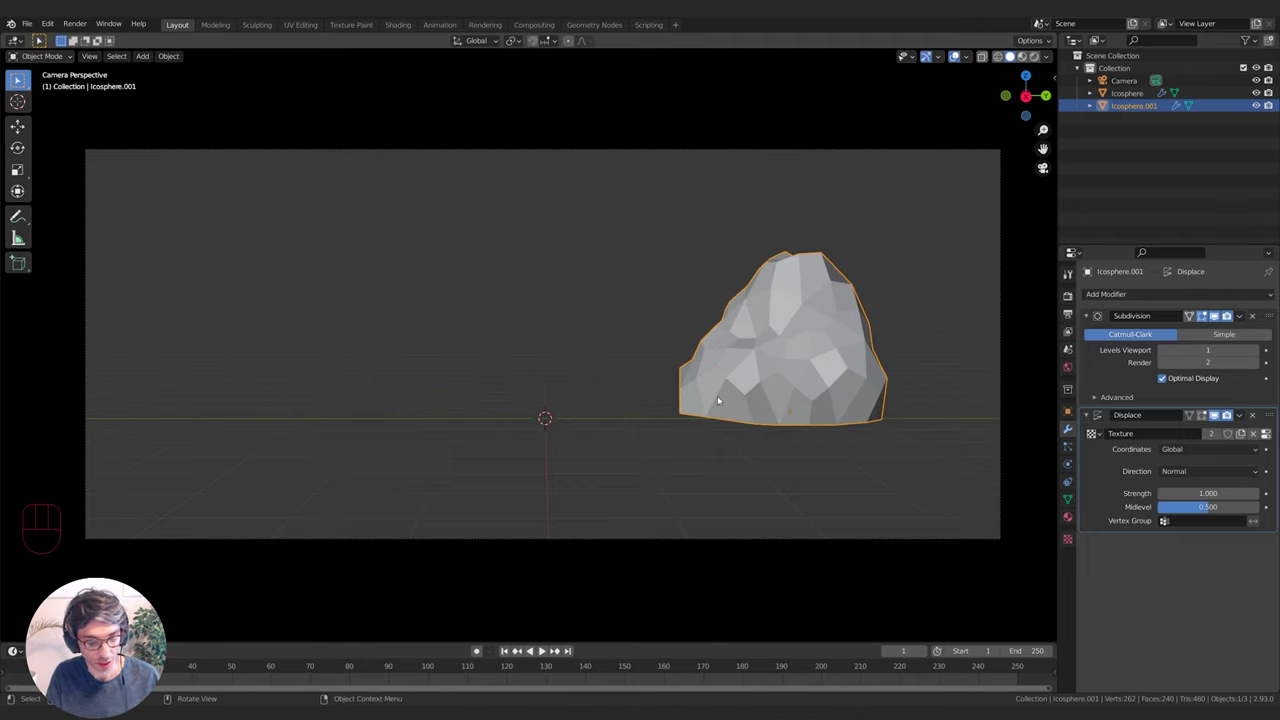
{"action": "key", "text": "g"}
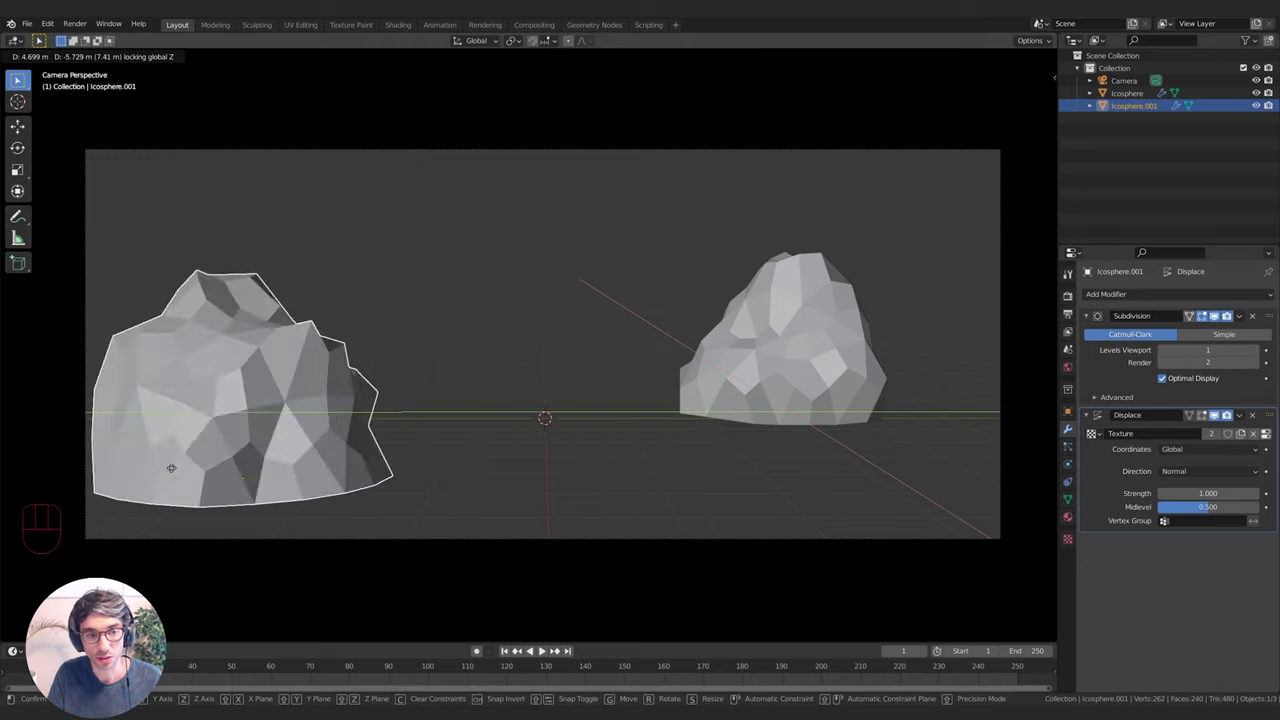
{"action": "key", "text": "s"}
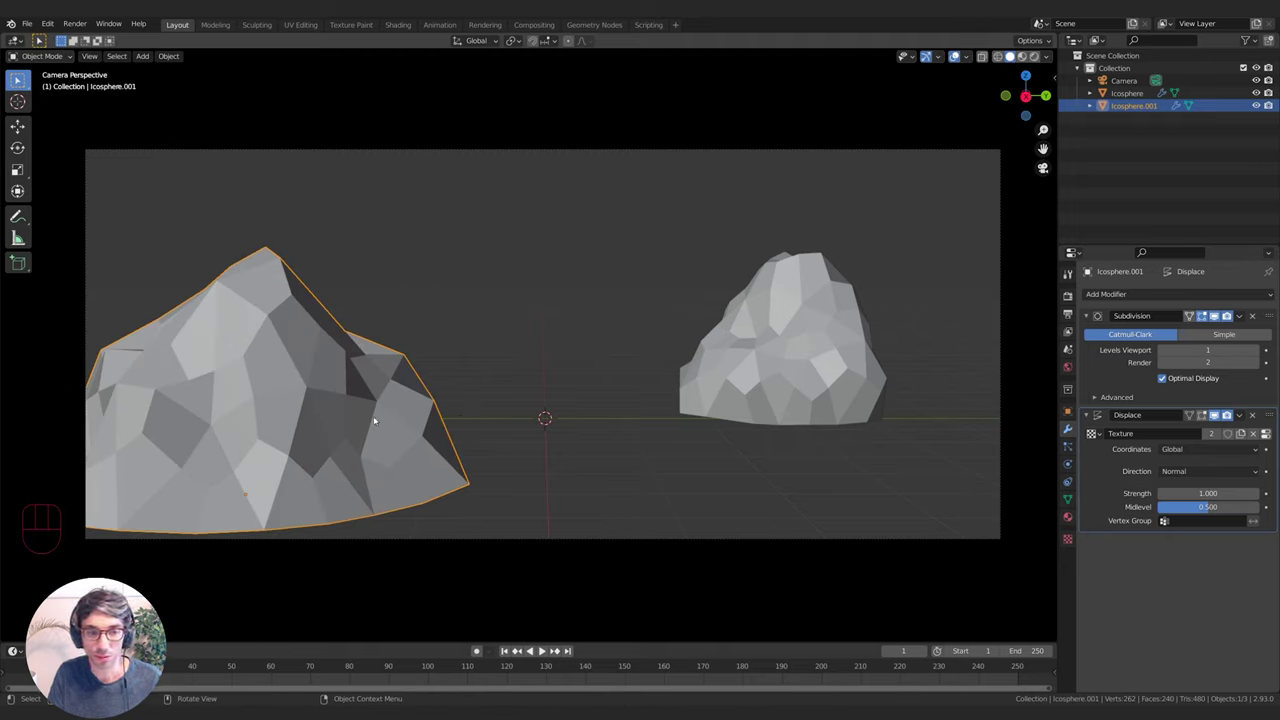
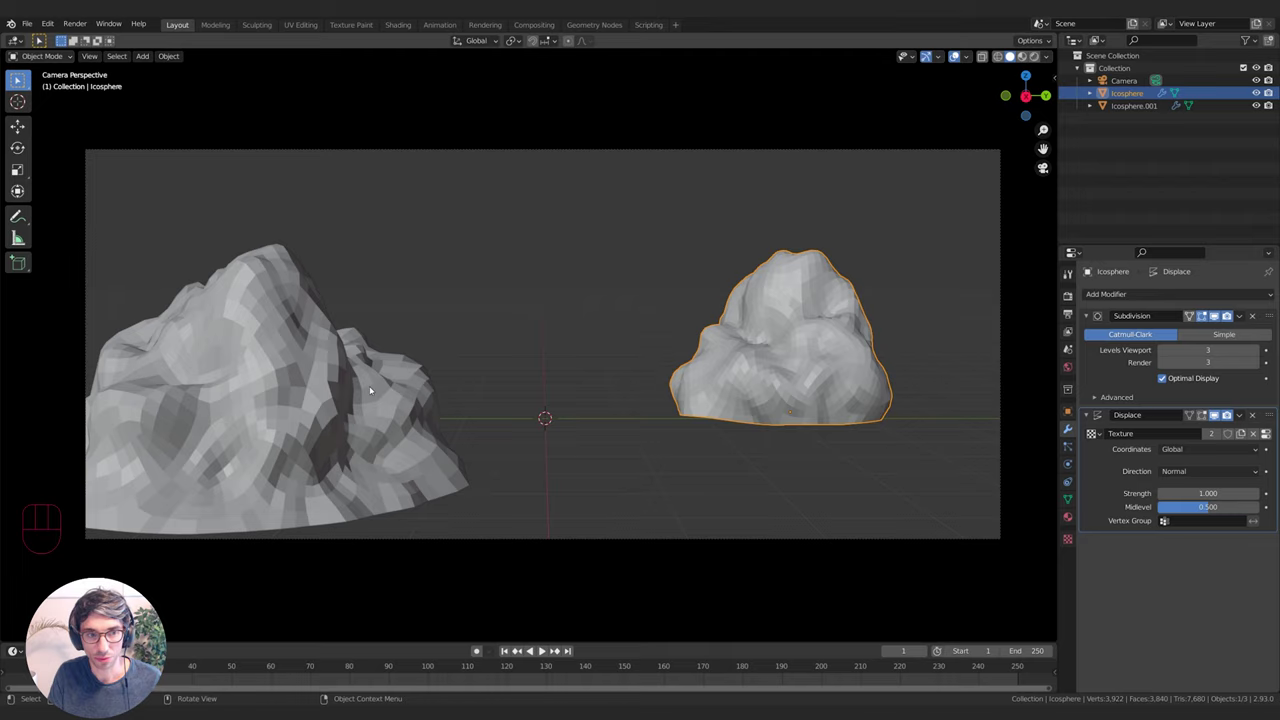
Shade the rocks smooth via the right-click menu
{"action": "left_click_drag", "start_coordinate": [373, 388], "coordinate": [809, 354]}
{"action": "right_click", "coordinate": [809, 354]}
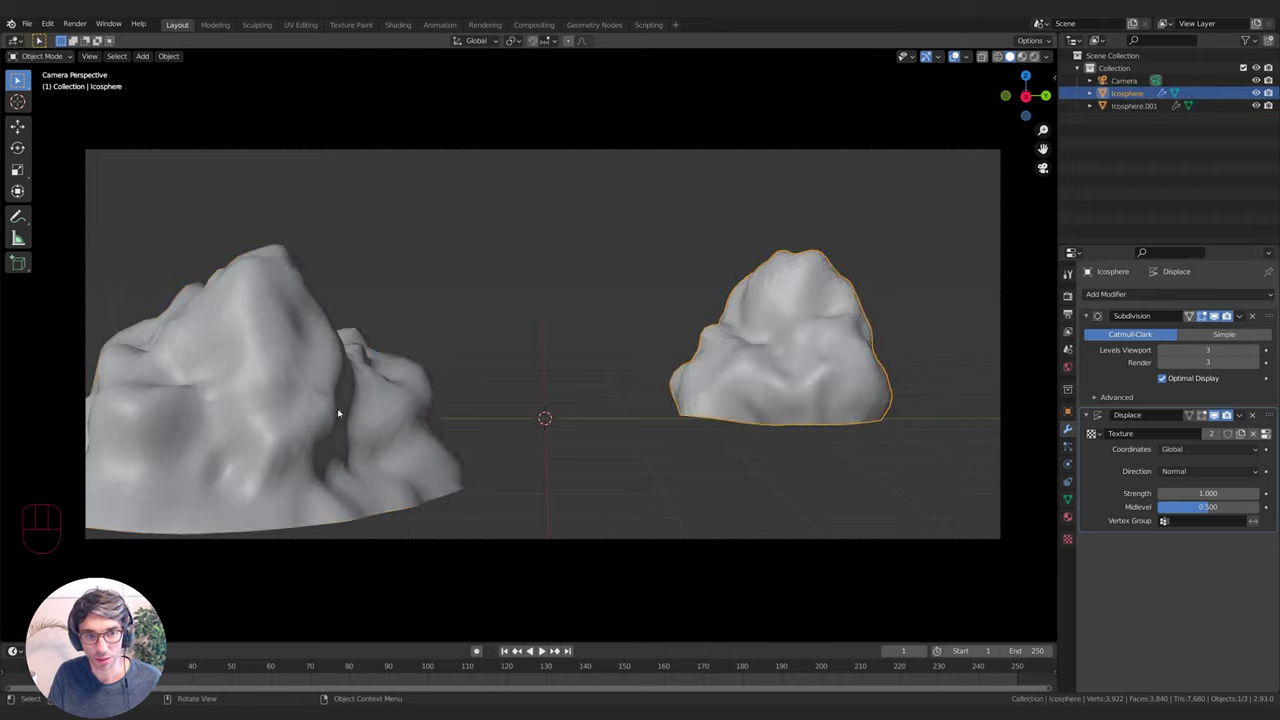
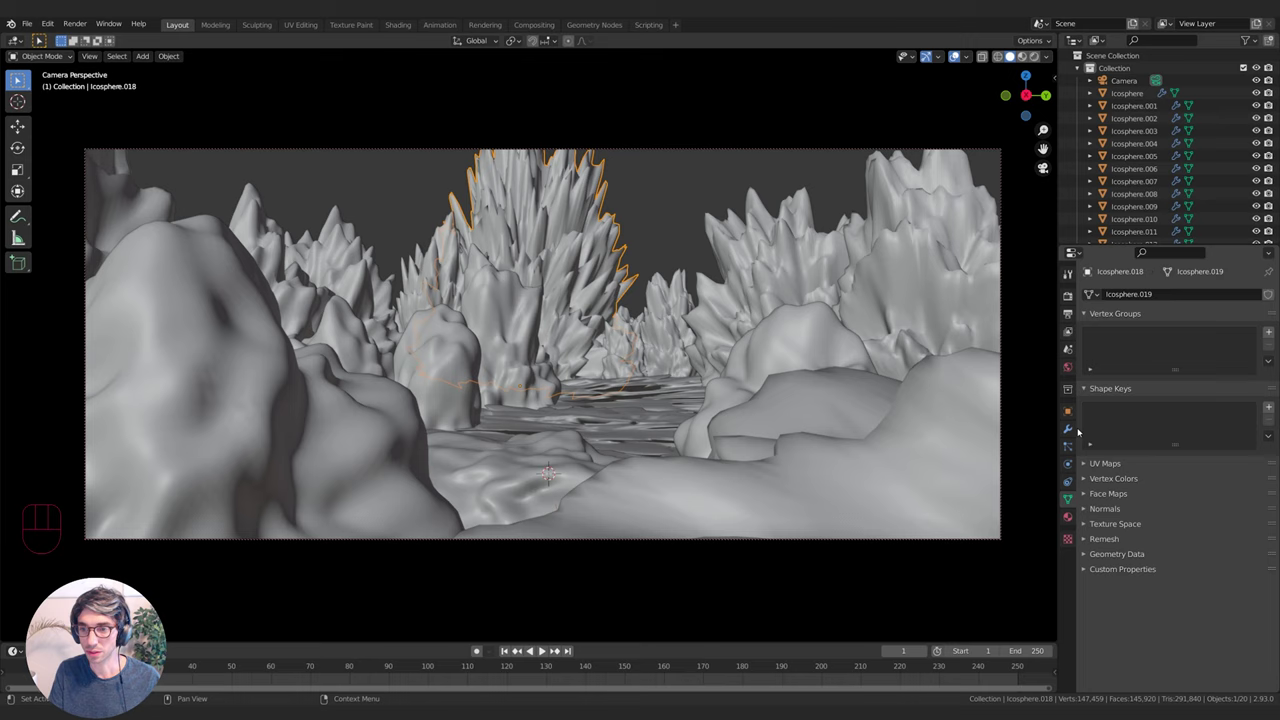
Select the tall central rock spire Icosphere.018 so its Displace texture can be made single-user
{"action": "left_click", "coordinate": [1067, 434]}
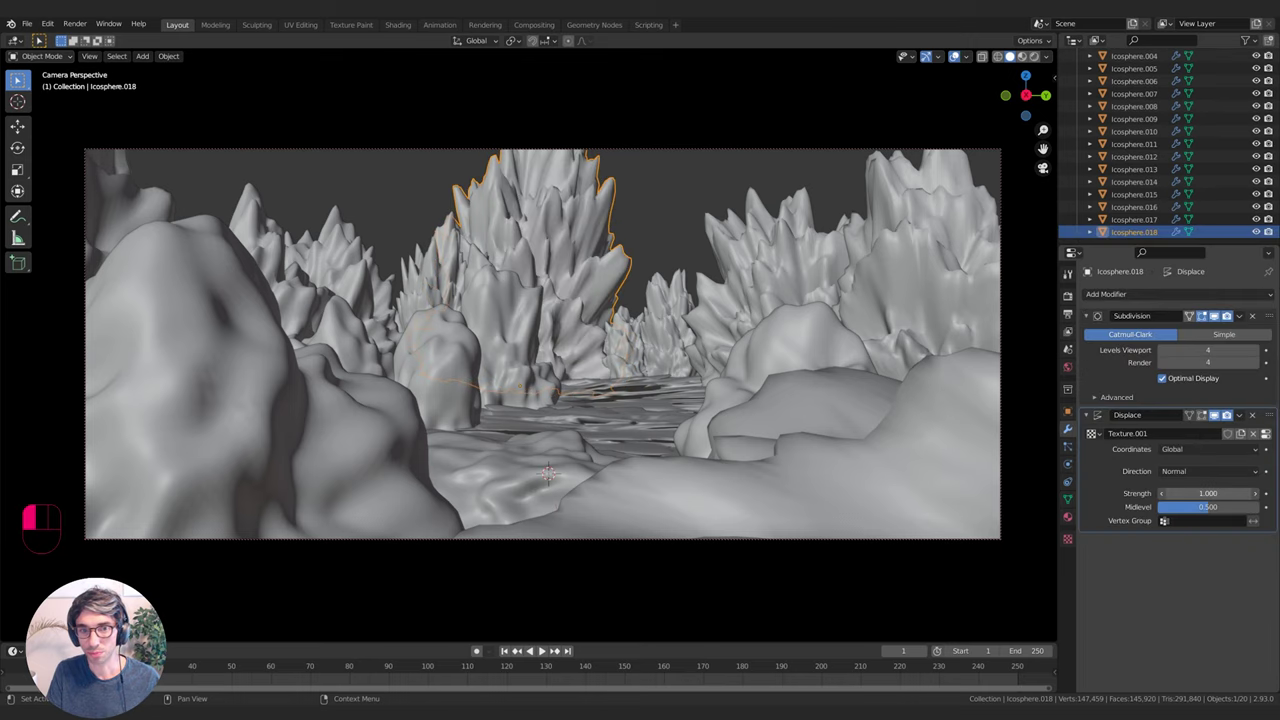
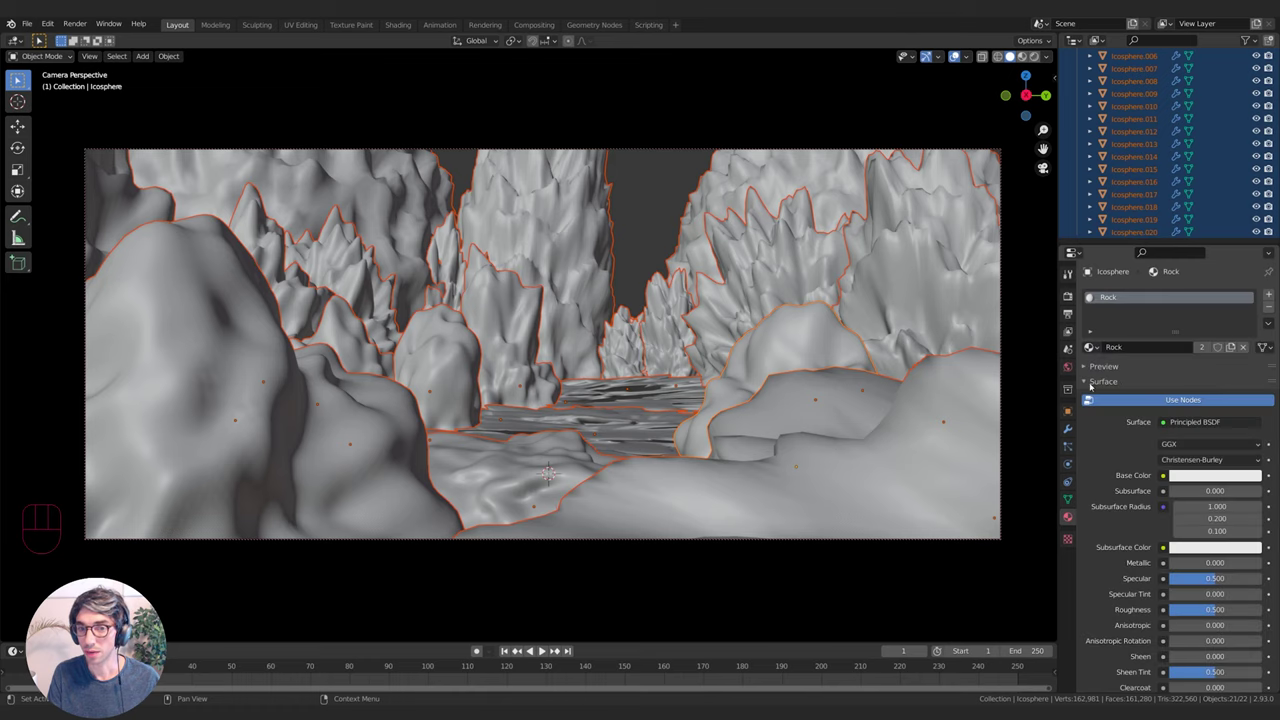
Adjust the new Rock material shared by all canyon rocks
{"action": "left_click_drag", "start_coordinate": [1273, 326], "coordinate": [1257, 350]}
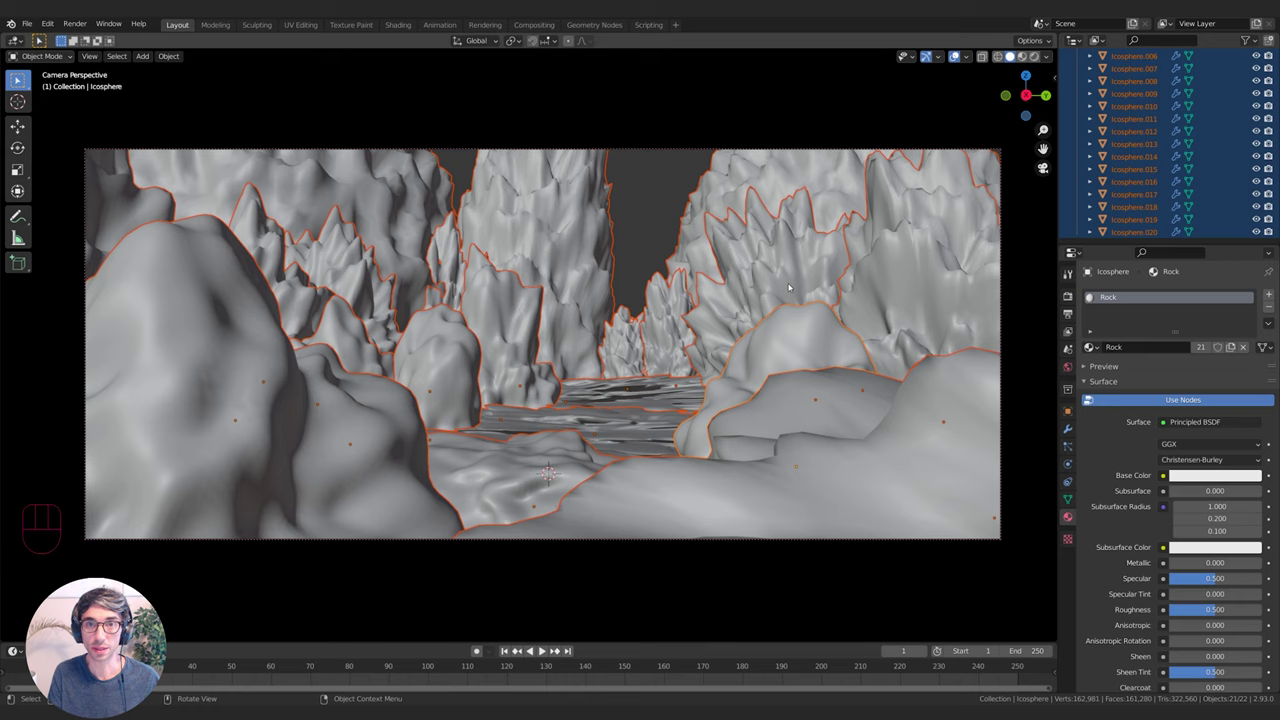
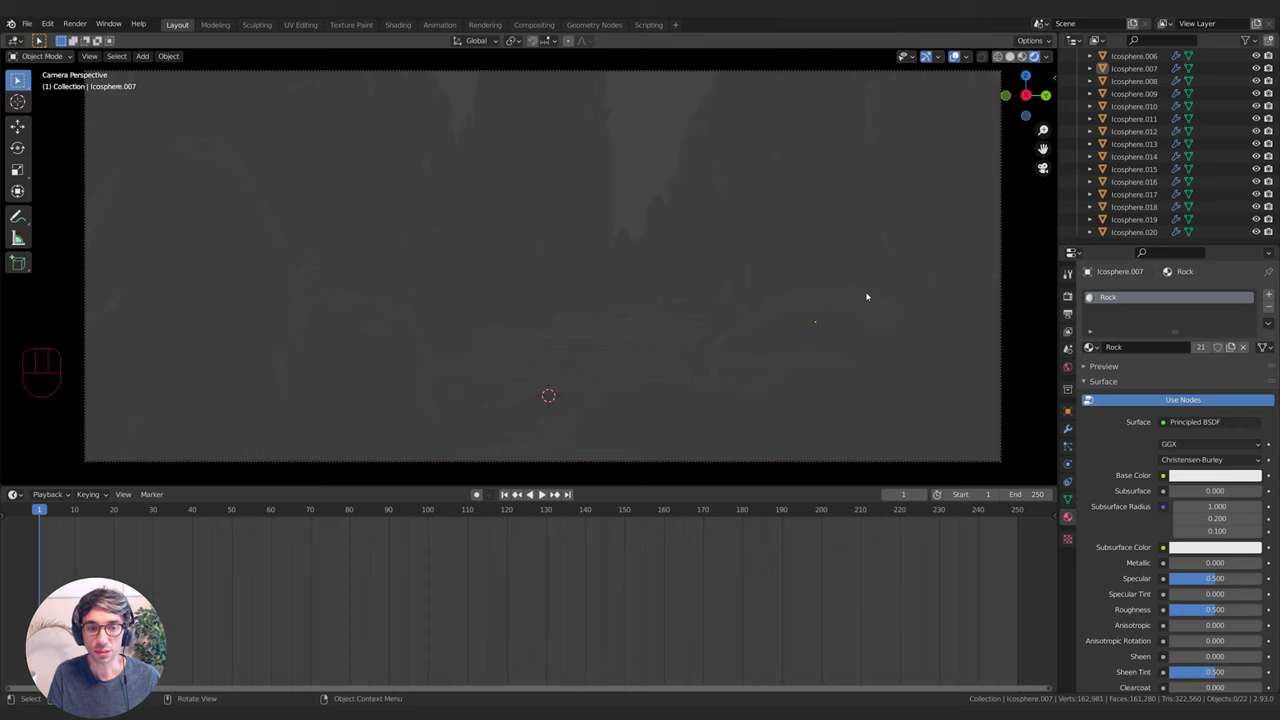
Duplicate the Sun, rotate the copy around Z, and select the second sun for its pale blue colour
{"action": "key", "text": "shift+a"}
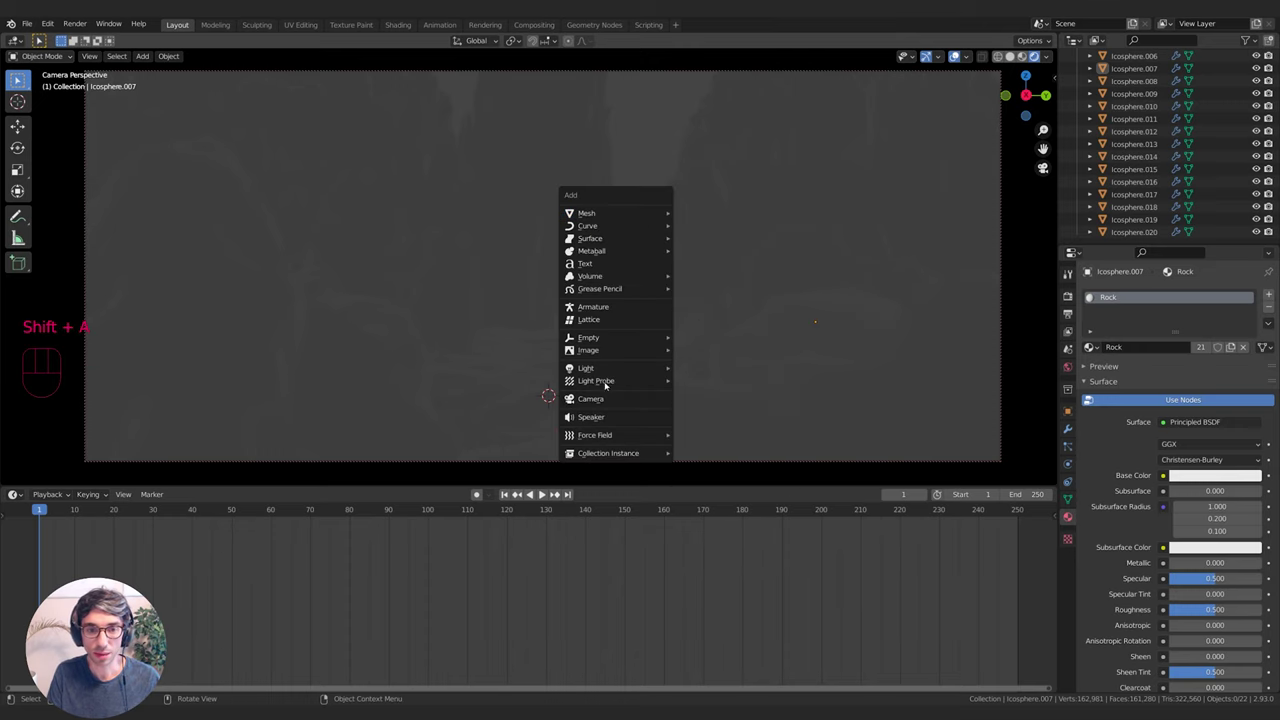
{"action": "key", "text": "r"}
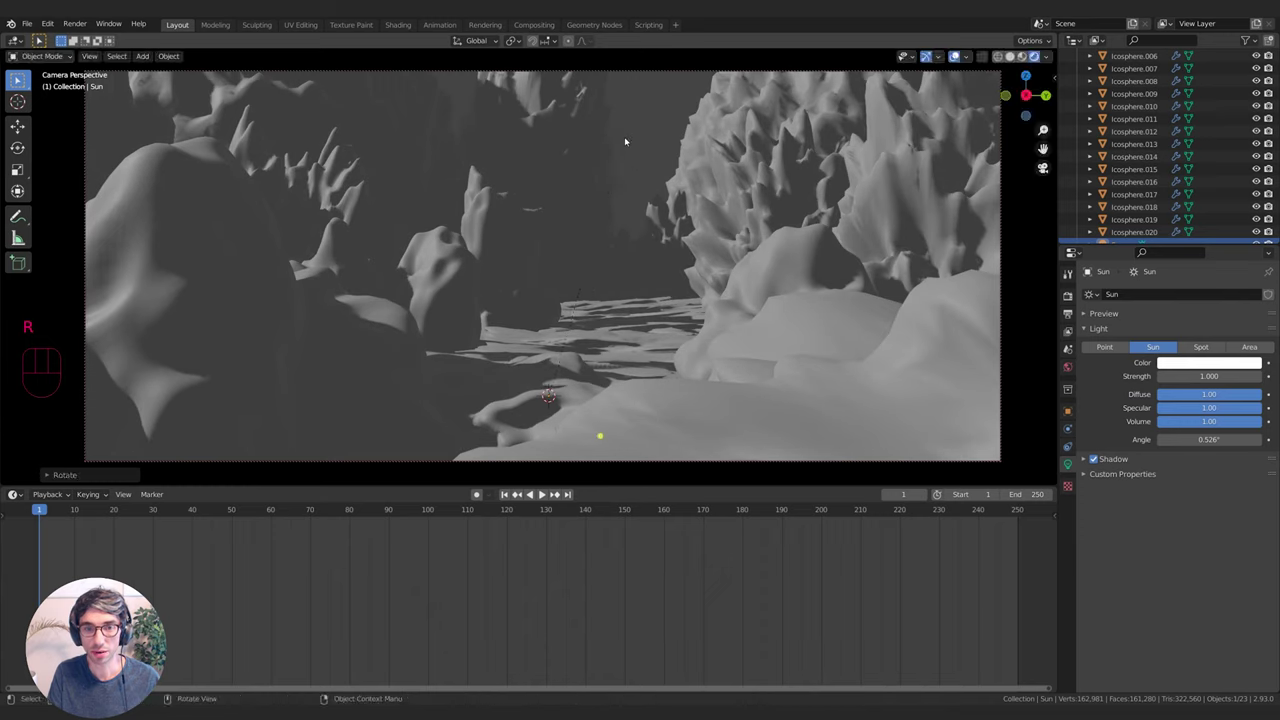
{"action": "key", "text": "r"}
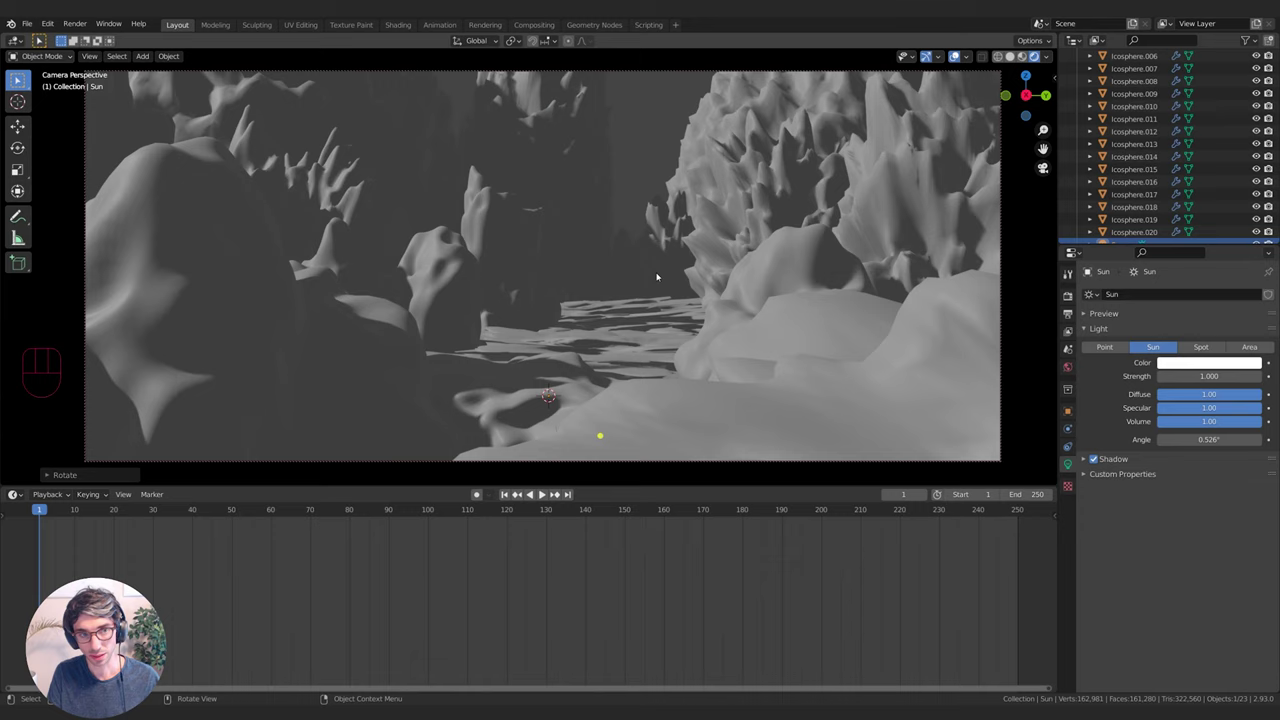
{"action": "key", "text": "shift+d"}
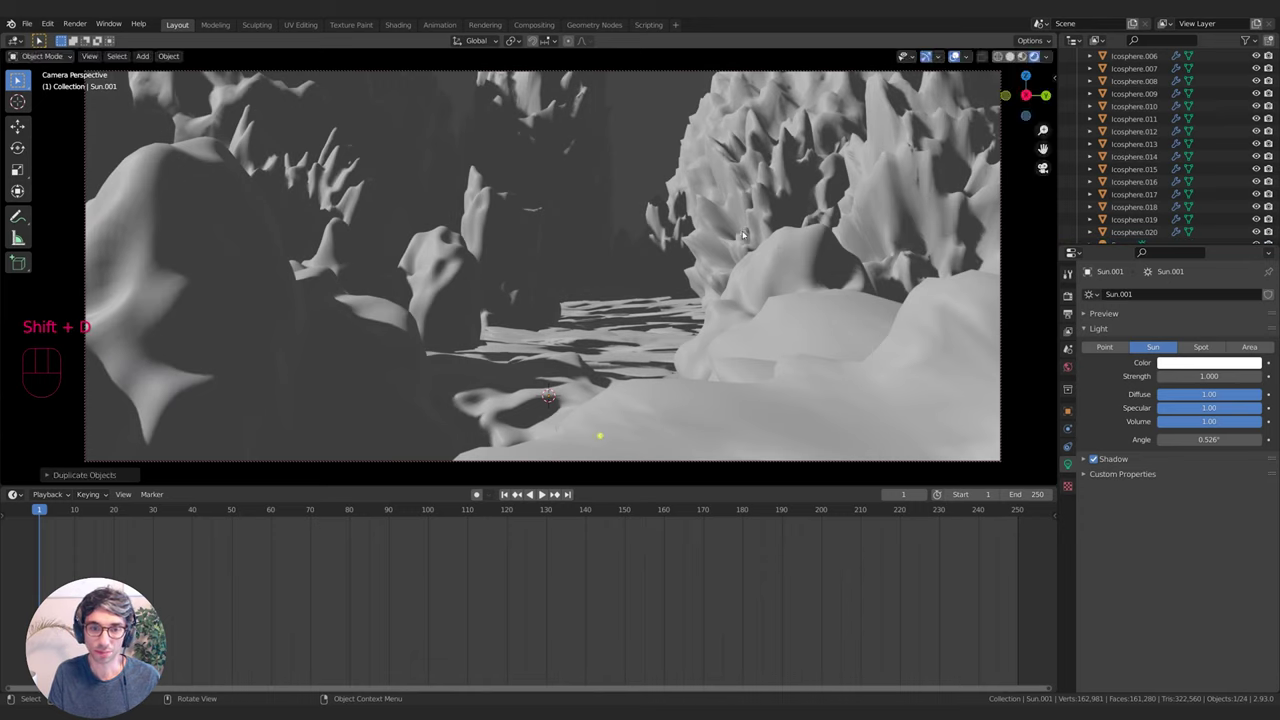
{"action": "key", "text": "r"}
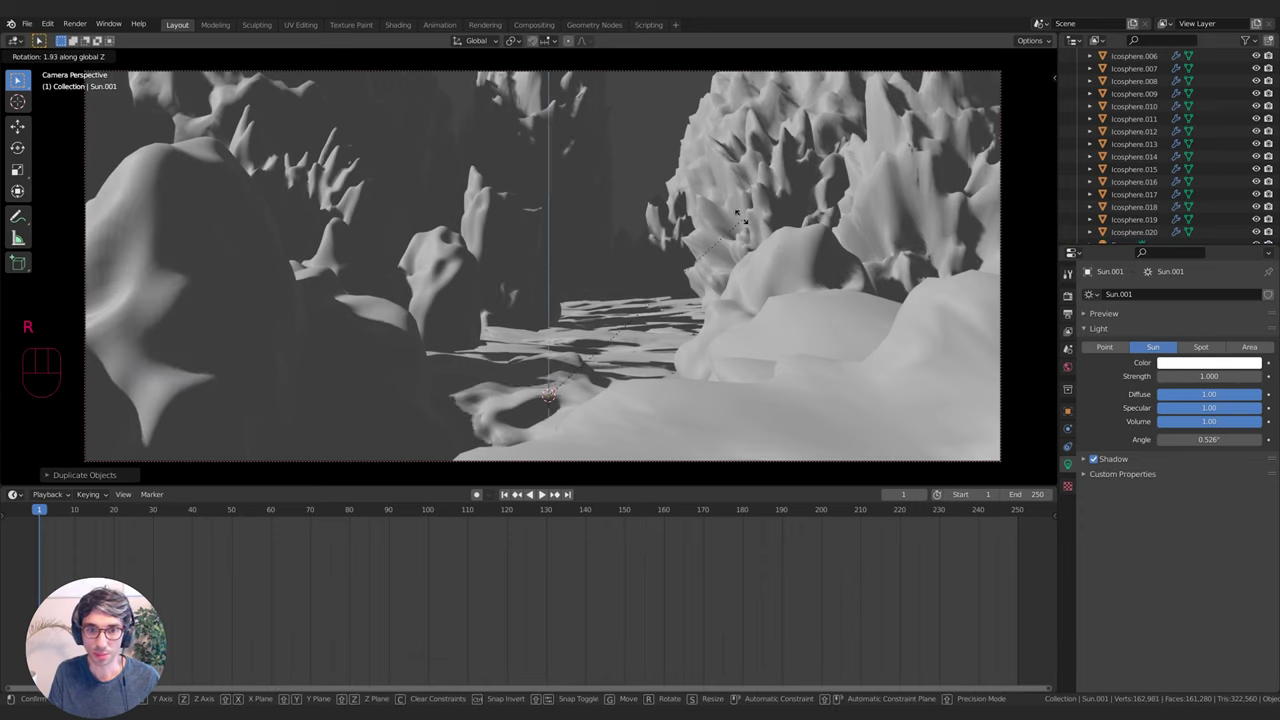
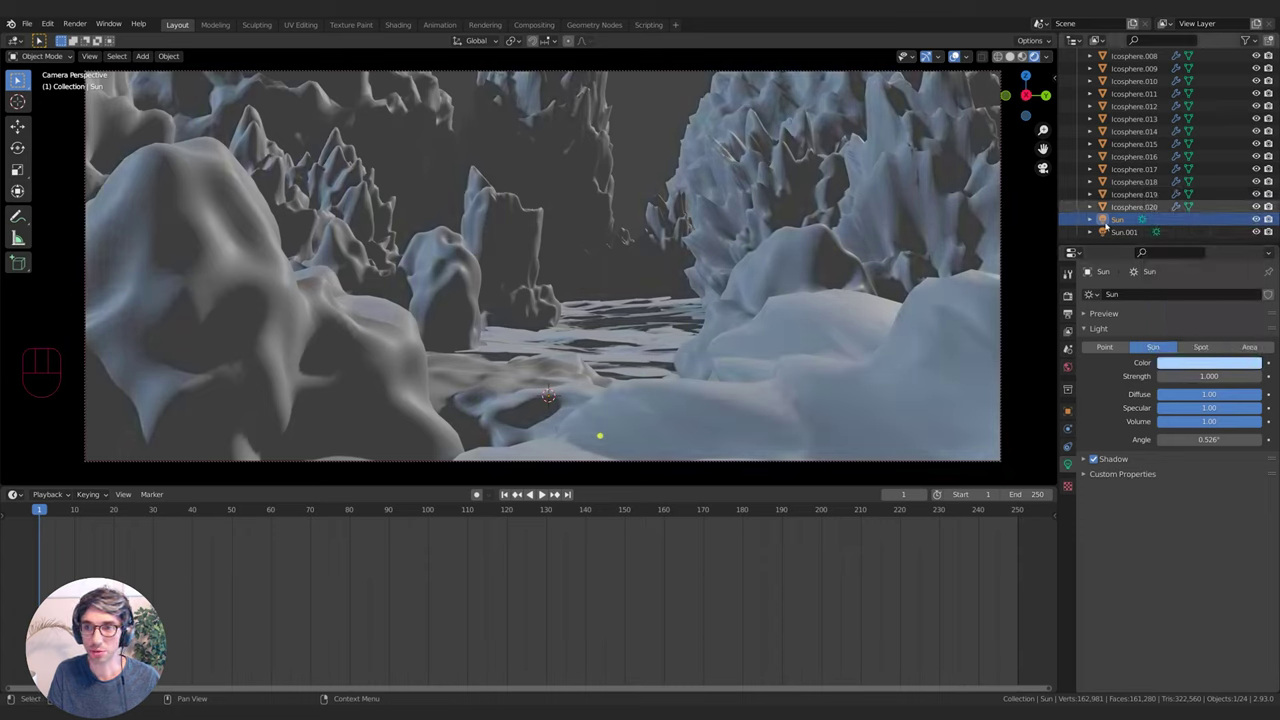
{"action": "left_click", "coordinate": [560, 492]}
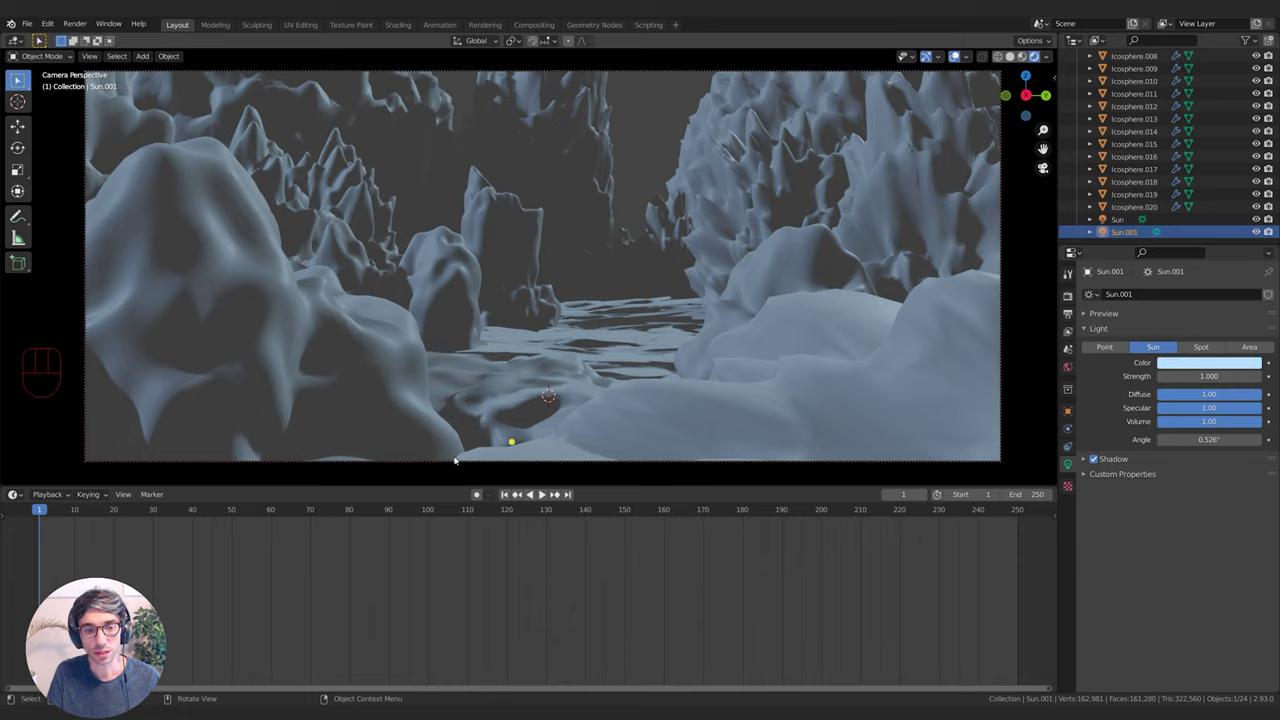
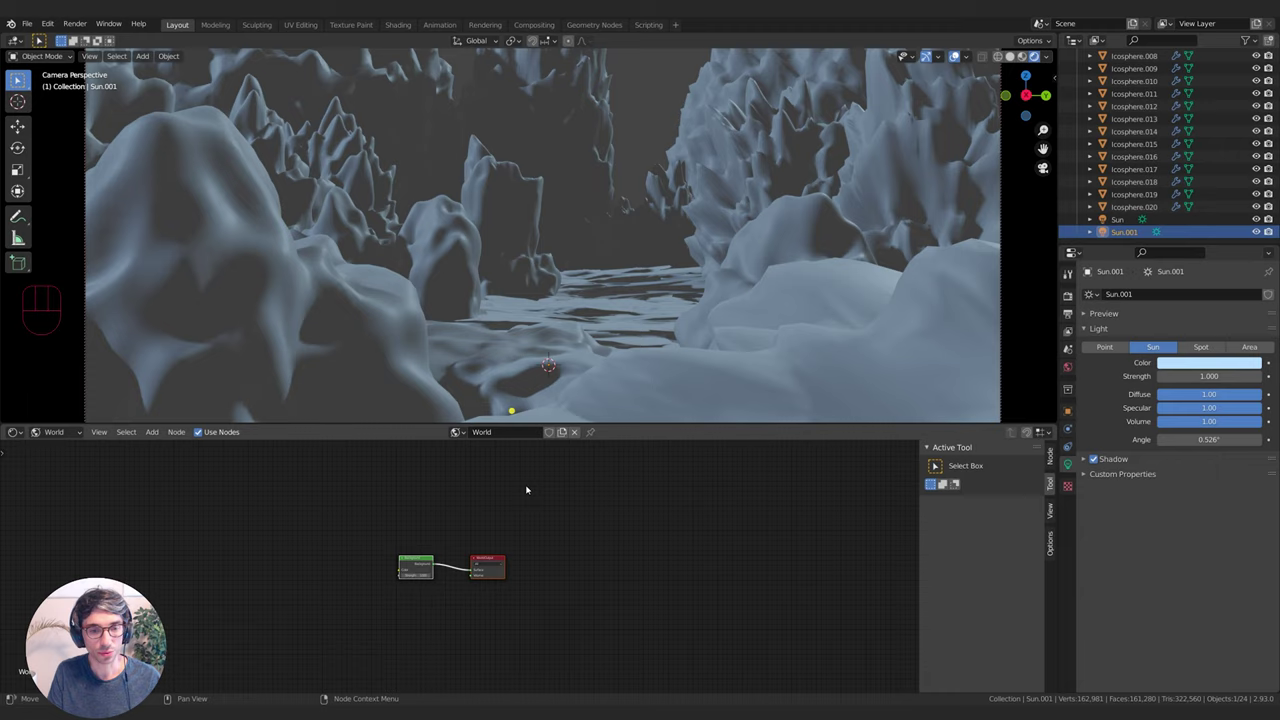
Add a Volume Scatter node to the World volume with density 0.030 and anisotropy 0.693
{"action": "middle_click", "coordinate": [412, 613]}
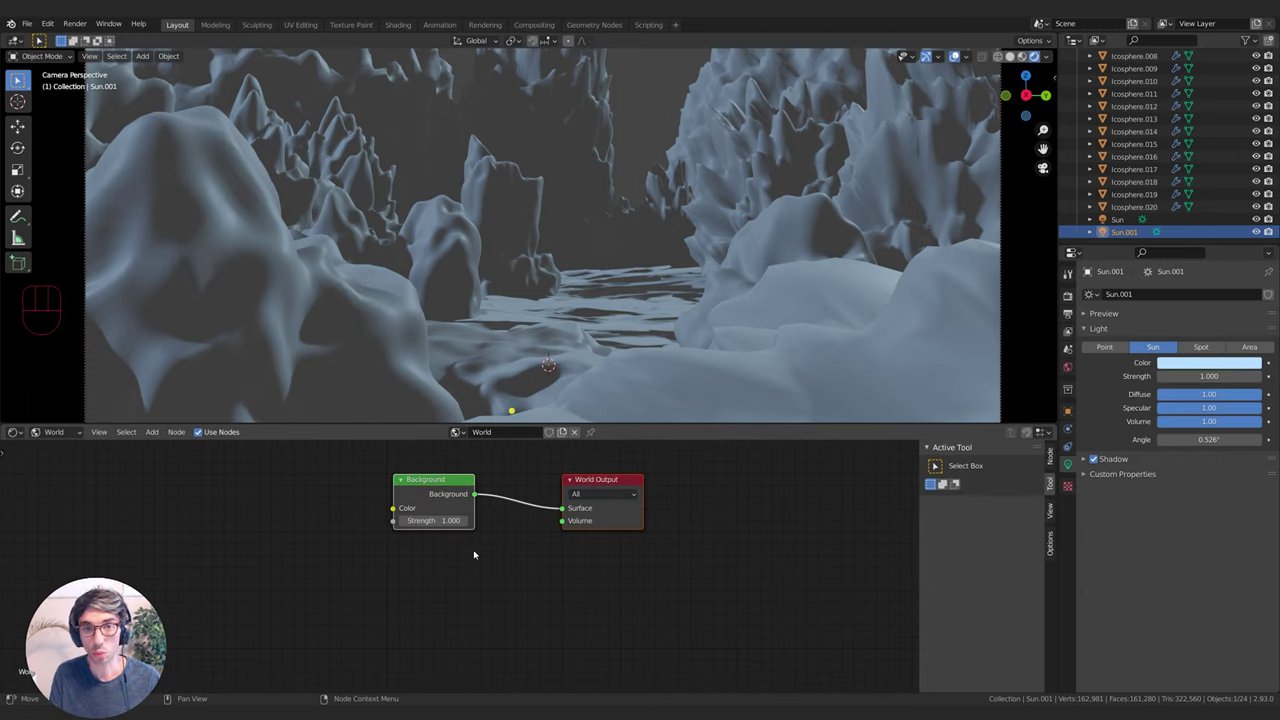
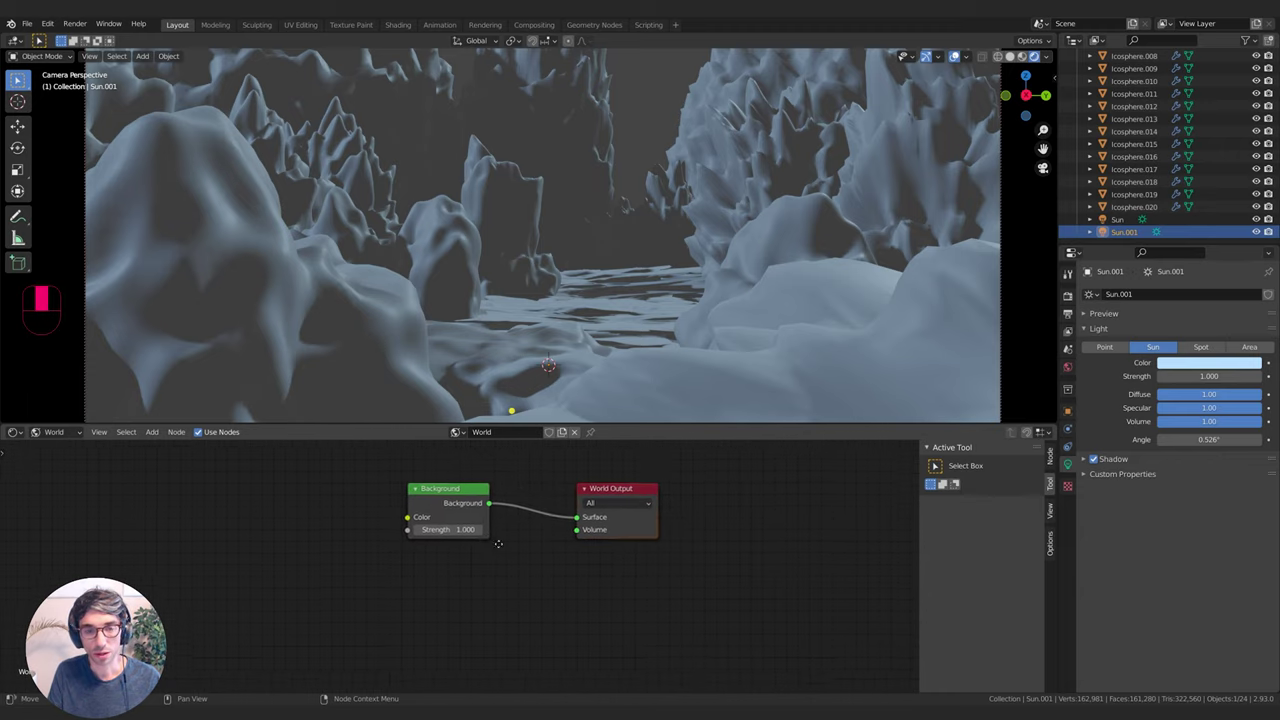
{"action": "key", "text": "shift+a"}
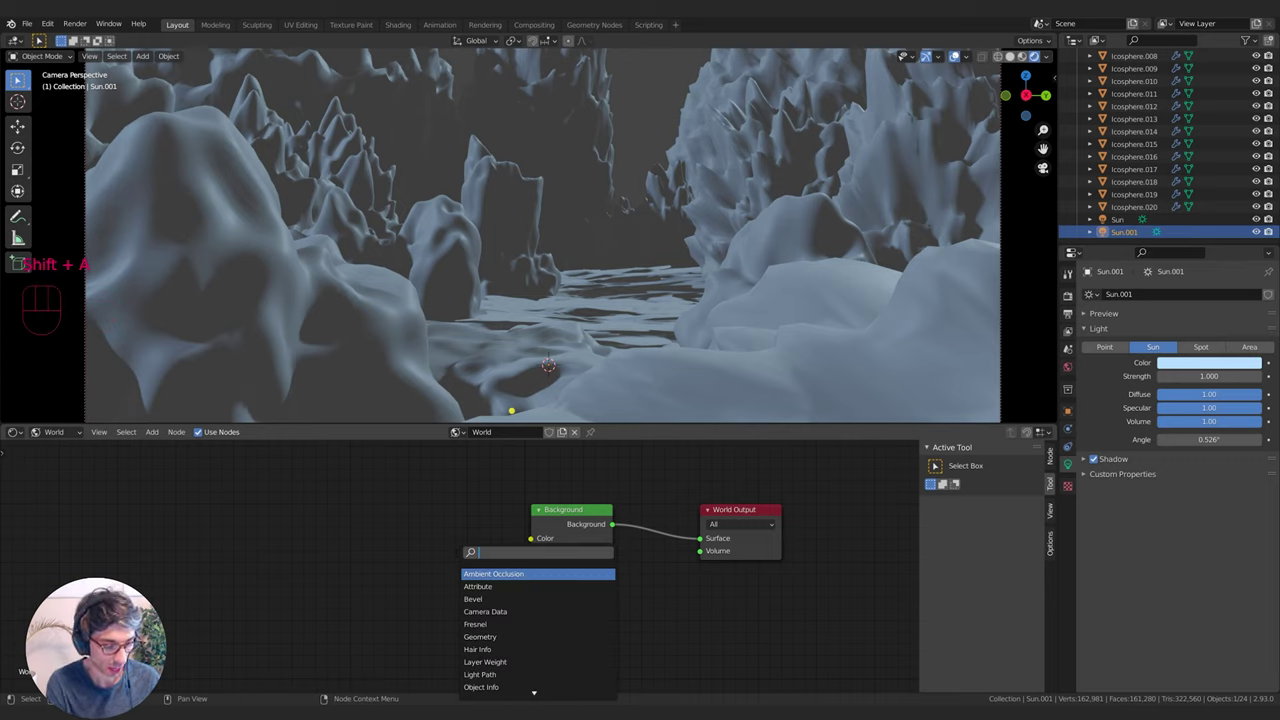
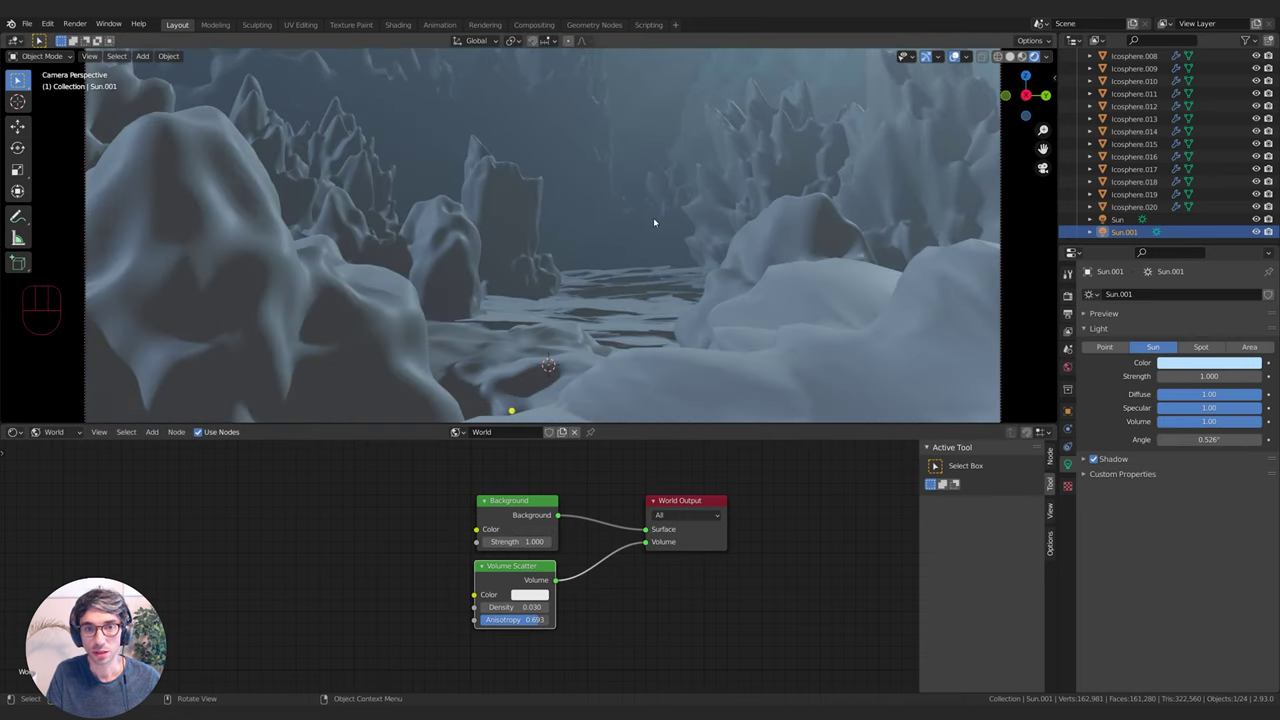
{"action": "left_click_drag", "start_coordinate": [702, 227], "coordinate": [682, 260]}
View the fog-filled canyon through the camera
{"action": "key", "text": "q"}
{"action": "middle_click", "coordinate": [635, 281]}
{"action": "left_click_drag", "start_coordinate": [634, 256], "coordinate": [629, 285]}
{"action": "middle_click", "coordinate": [634, 284]}
{"action": "middle_click", "coordinate": [639, 280]}
{"action": "middle_click", "coordinate": [637, 283]}
{"action": "middle_click", "coordinate": [639, 282]}
{"action": "middle_click", "coordinate": [639, 279]}
{"action": "middle_click", "coordinate": [640, 280]}
{"action": "middle_click", "coordinate": [663, 230]}
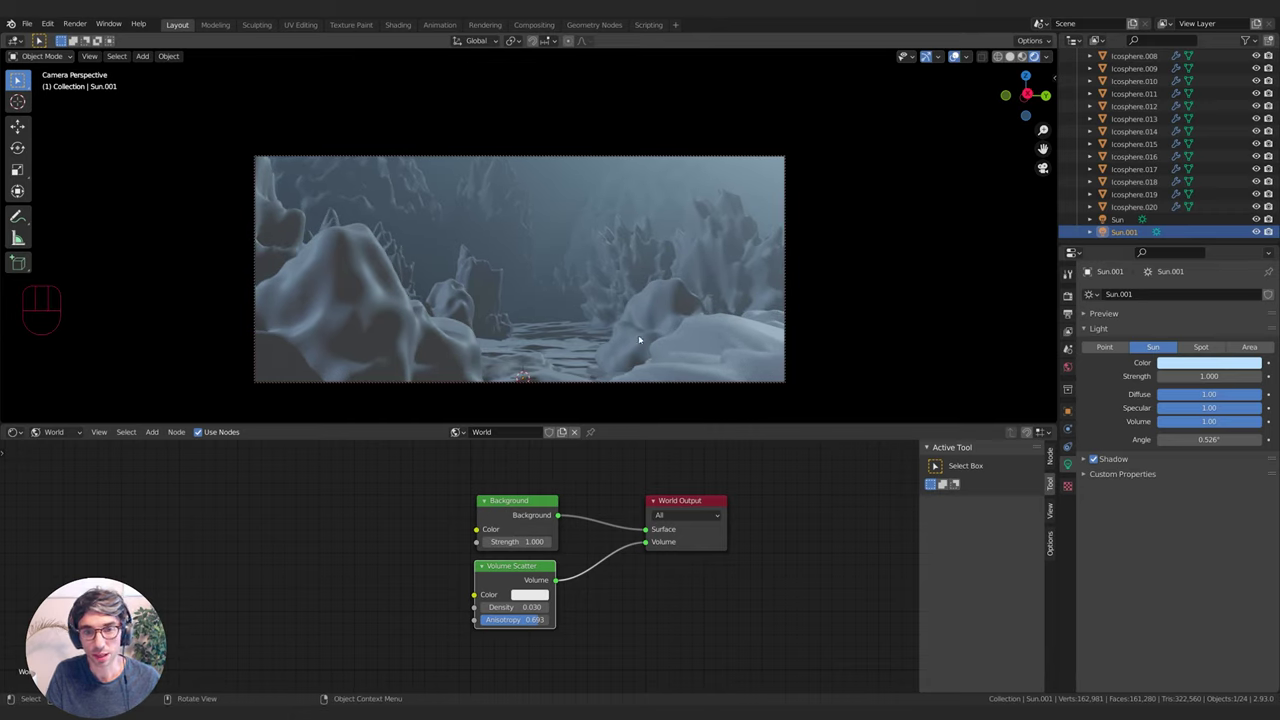
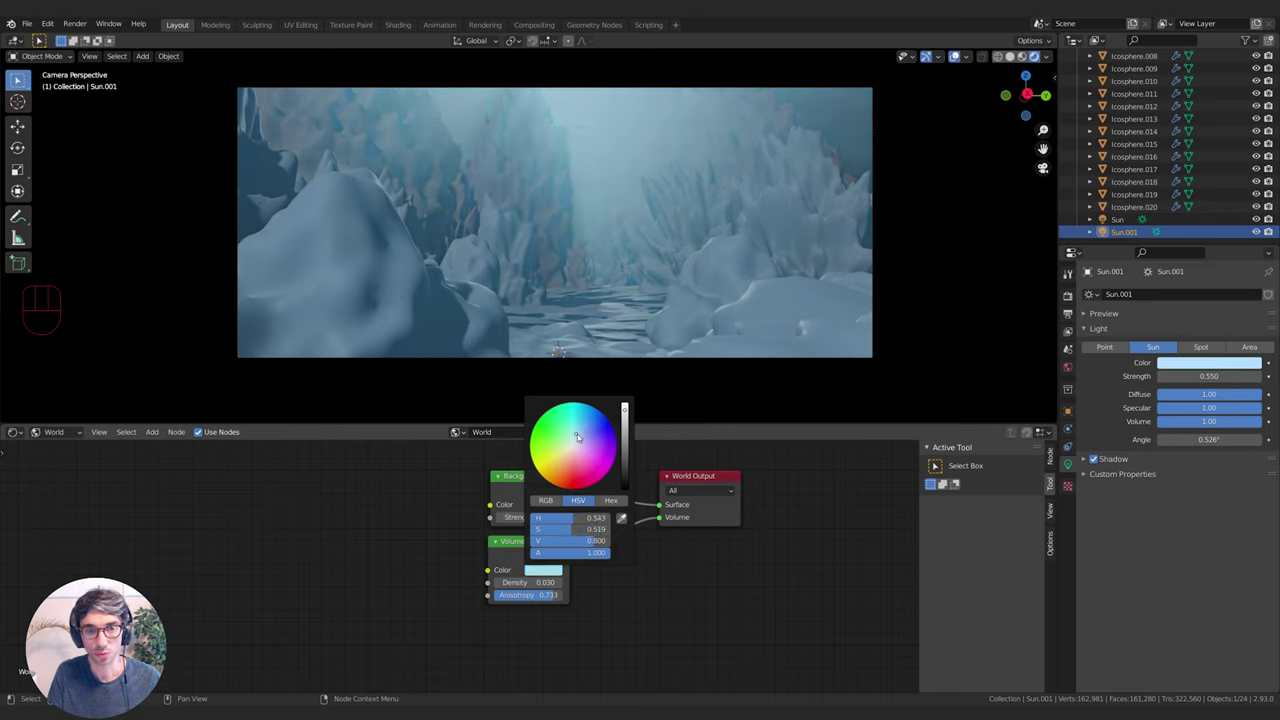
Confirm the pale blue Volume Scatter colour tinting the canyon fog
{"action": "left_click", "coordinate": [742, 553]}
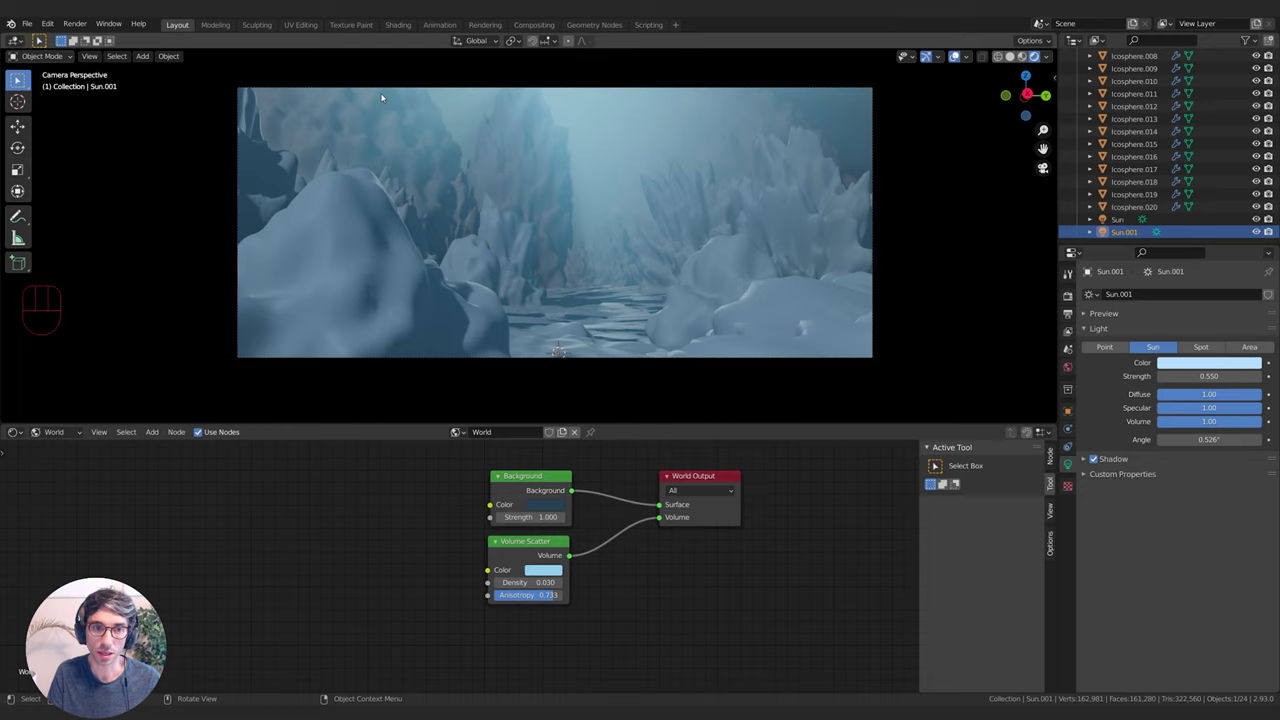
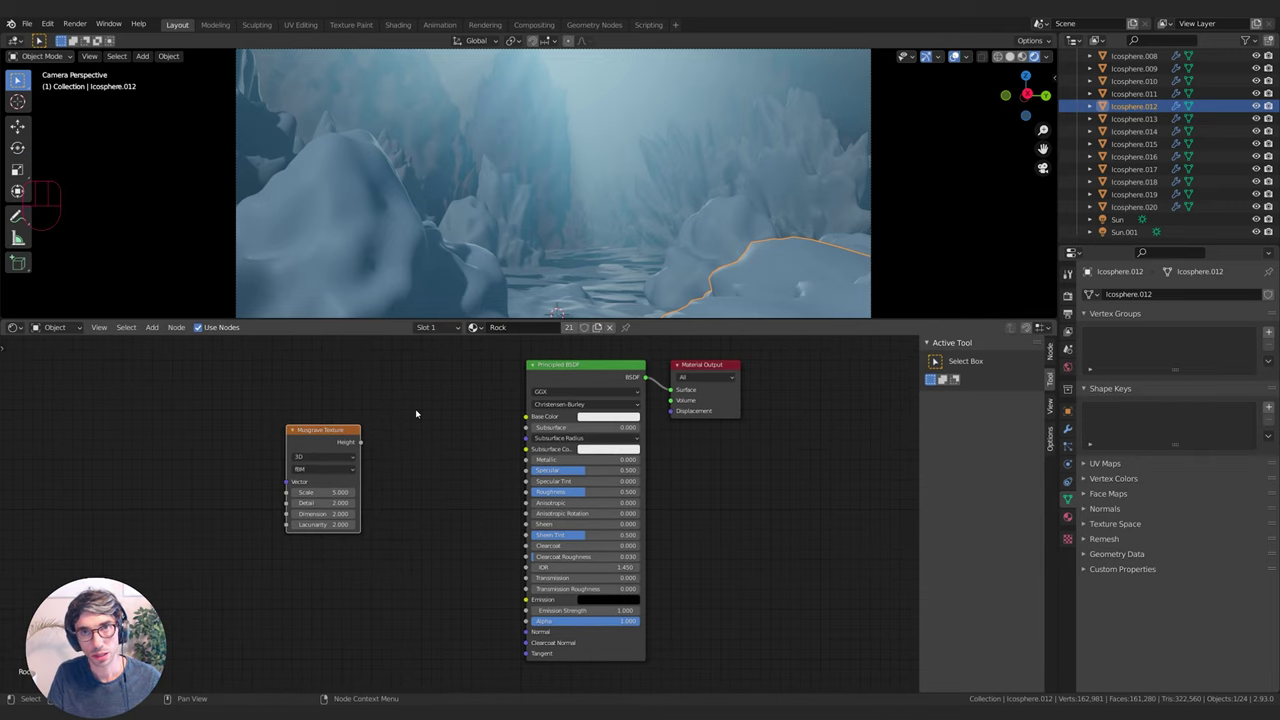
Wire the Musgrave Texture Height output into the Principled BSDF emission input
{"action": "left_click", "coordinate": [341, 442]}
{"action": "left_click_drag", "start_coordinate": [359, 446], "coordinate": [390, 584]}
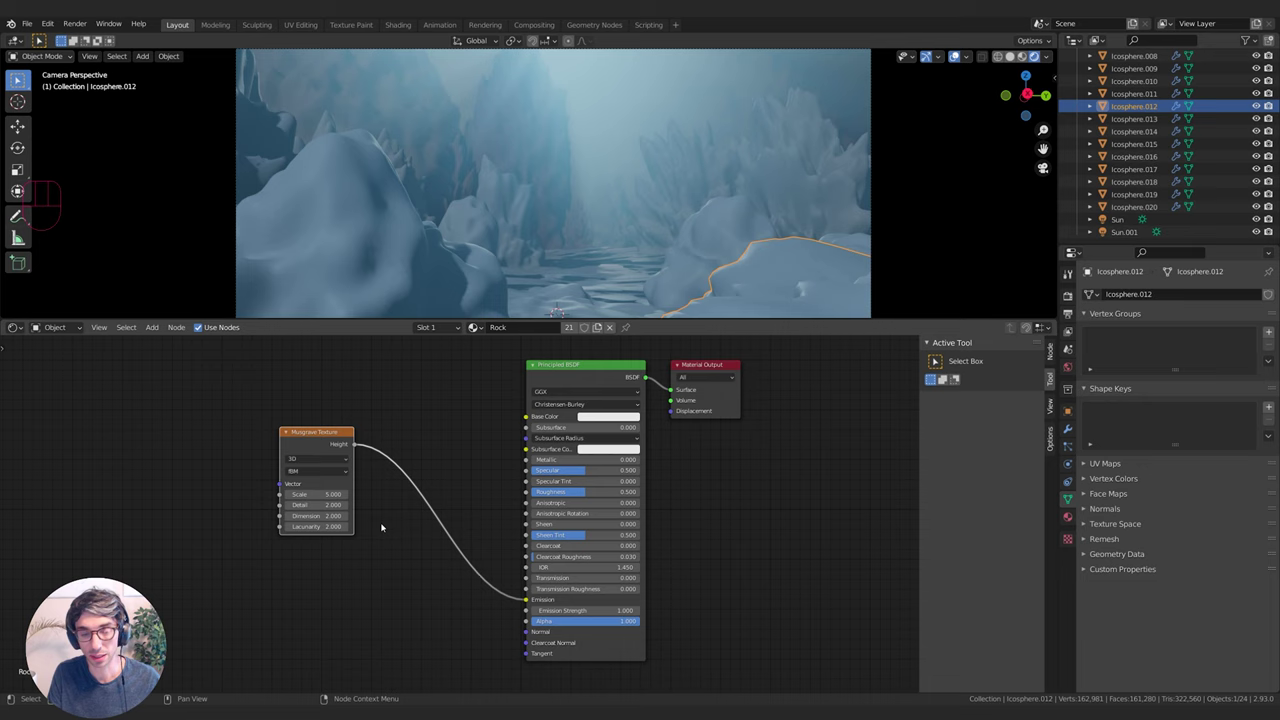
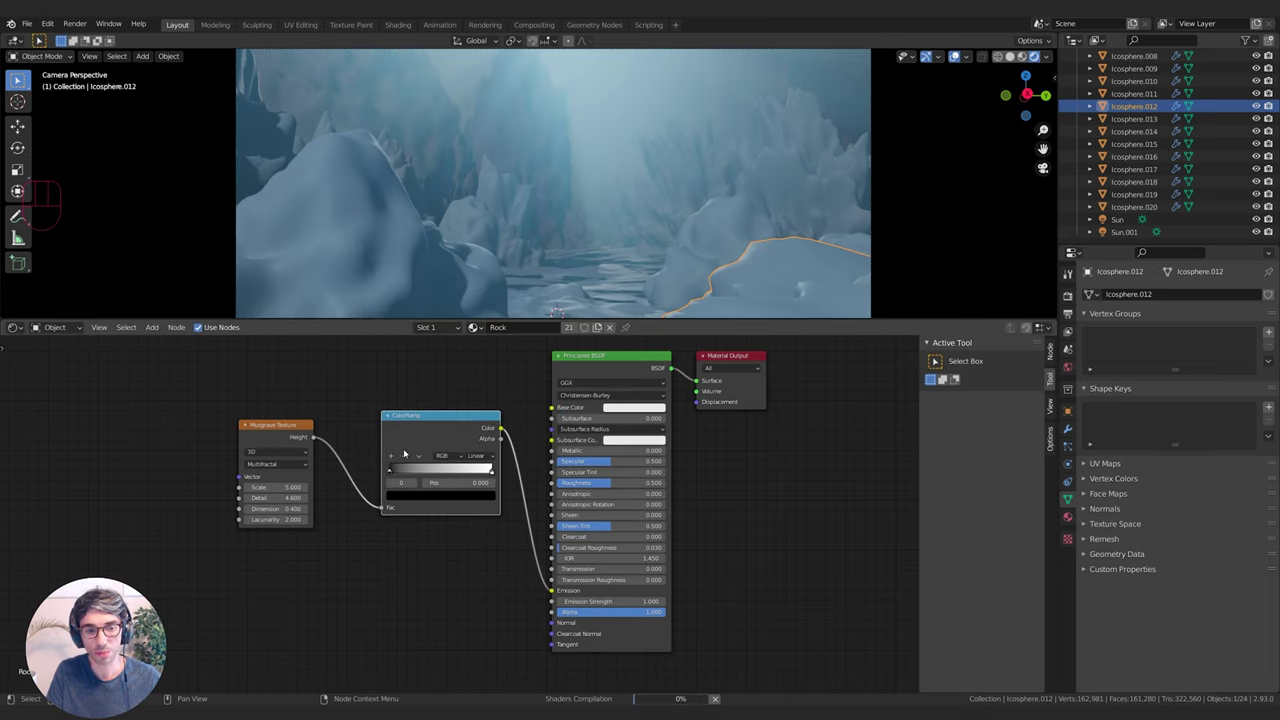
Slide the ColorRamp black stop to about 0.246 to sharpen the rock pattern
{"action": "left_click_drag", "start_coordinate": [393, 472], "coordinate": [497, 468]}
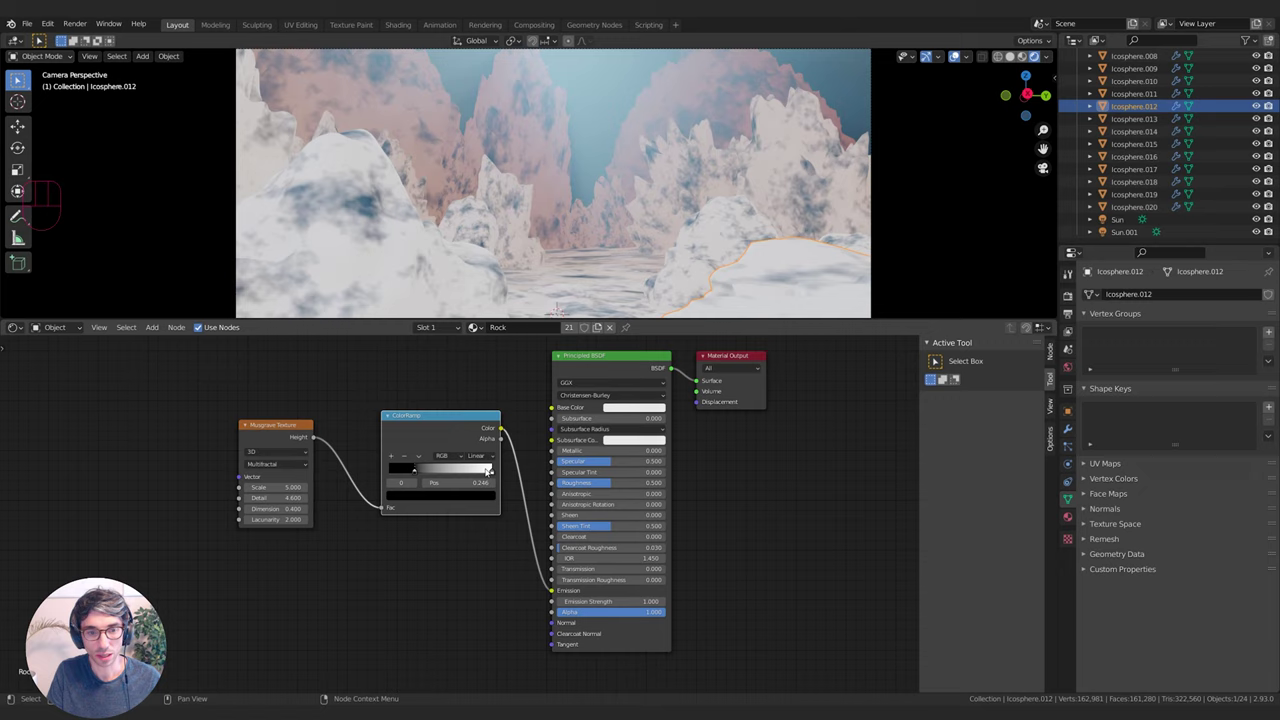
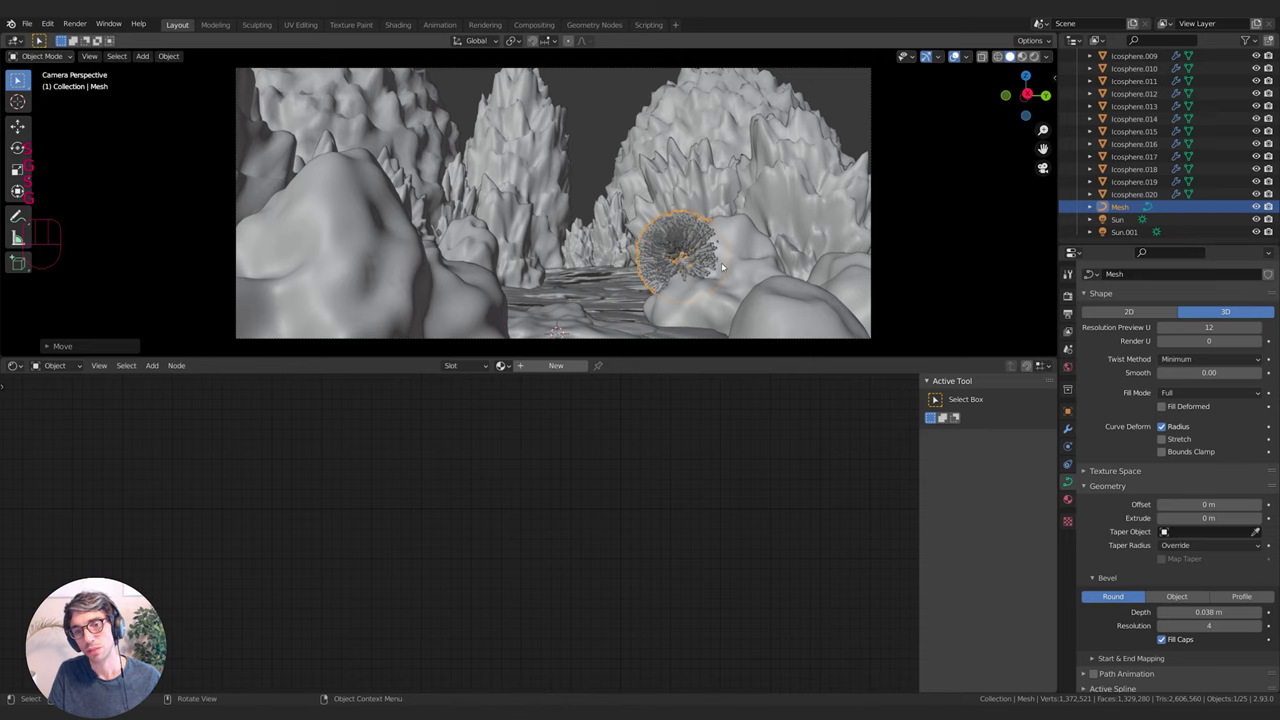
Scale the bevelled coral down and move it among the right foreground rocks
{"action": "key", "text": "s"}
{"action": "key", "text": "g"}
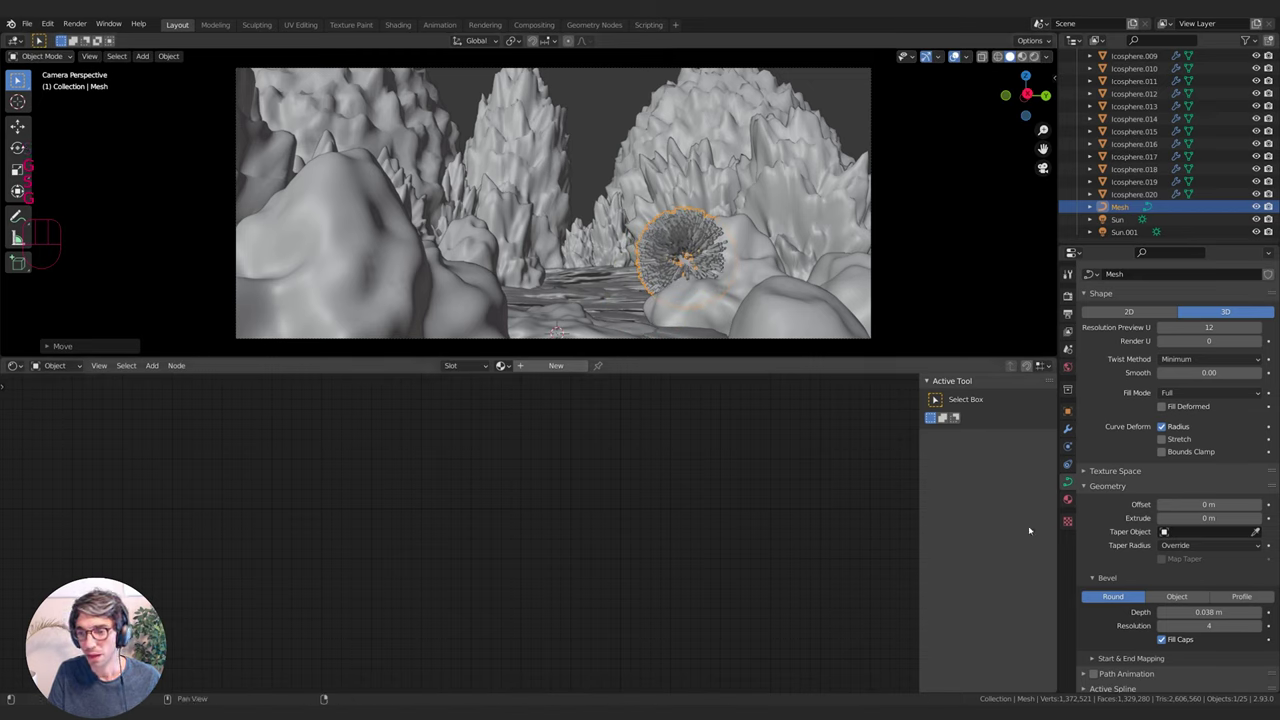
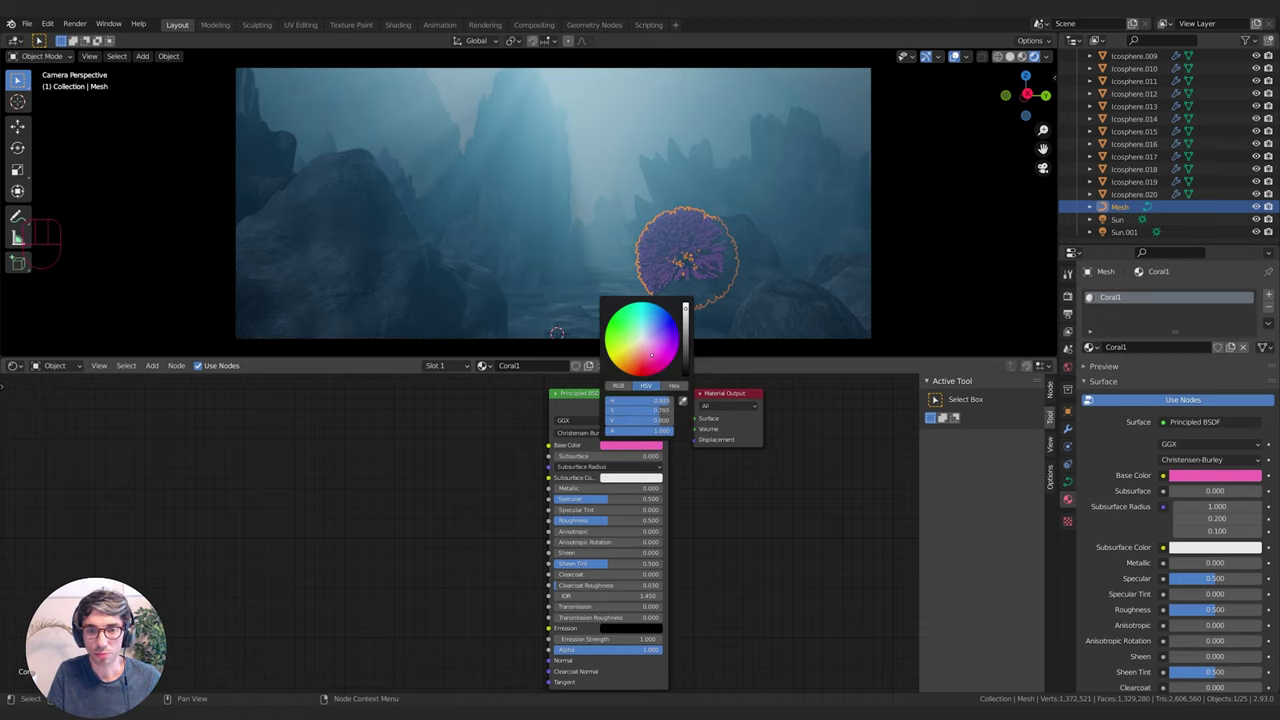
Shrink the pink Coral1 coral ball slightly onto the right-hand rock
{"action": "left_click_drag", "start_coordinate": [752, 582], "coordinate": [684, 528]}
{"action": "left_click_drag", "start_coordinate": [698, 521], "coordinate": [727, 523]}
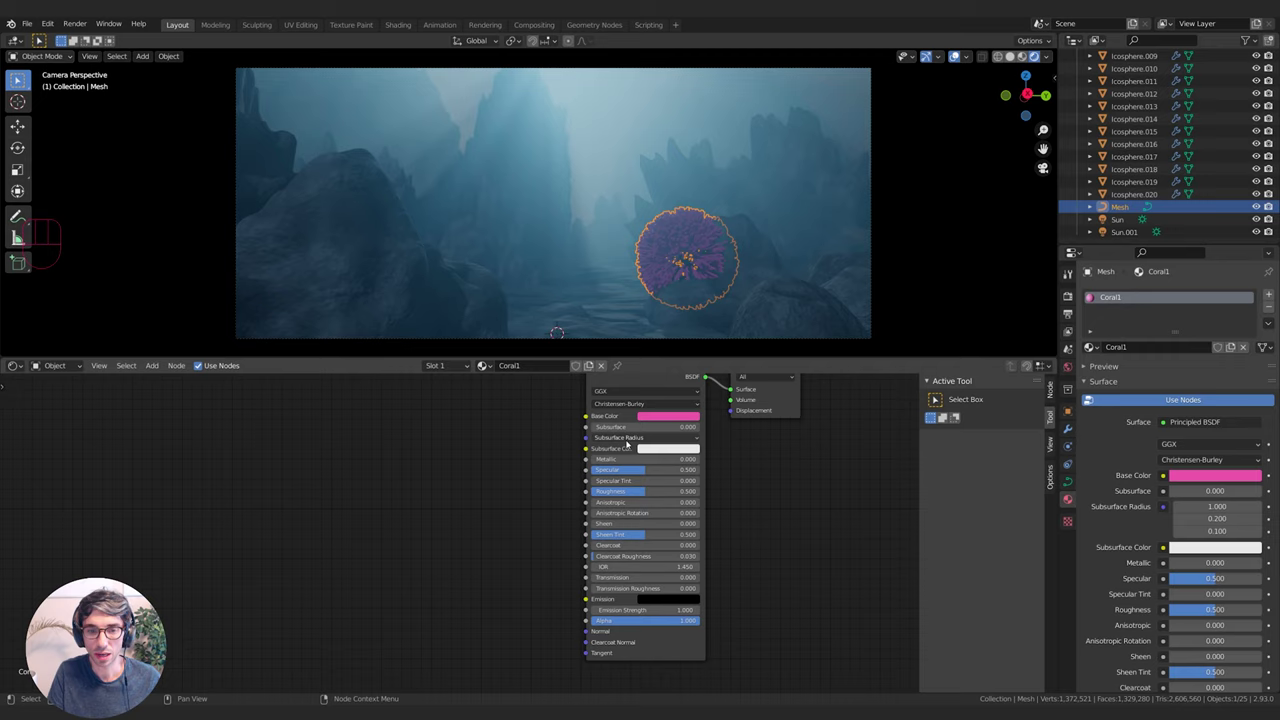
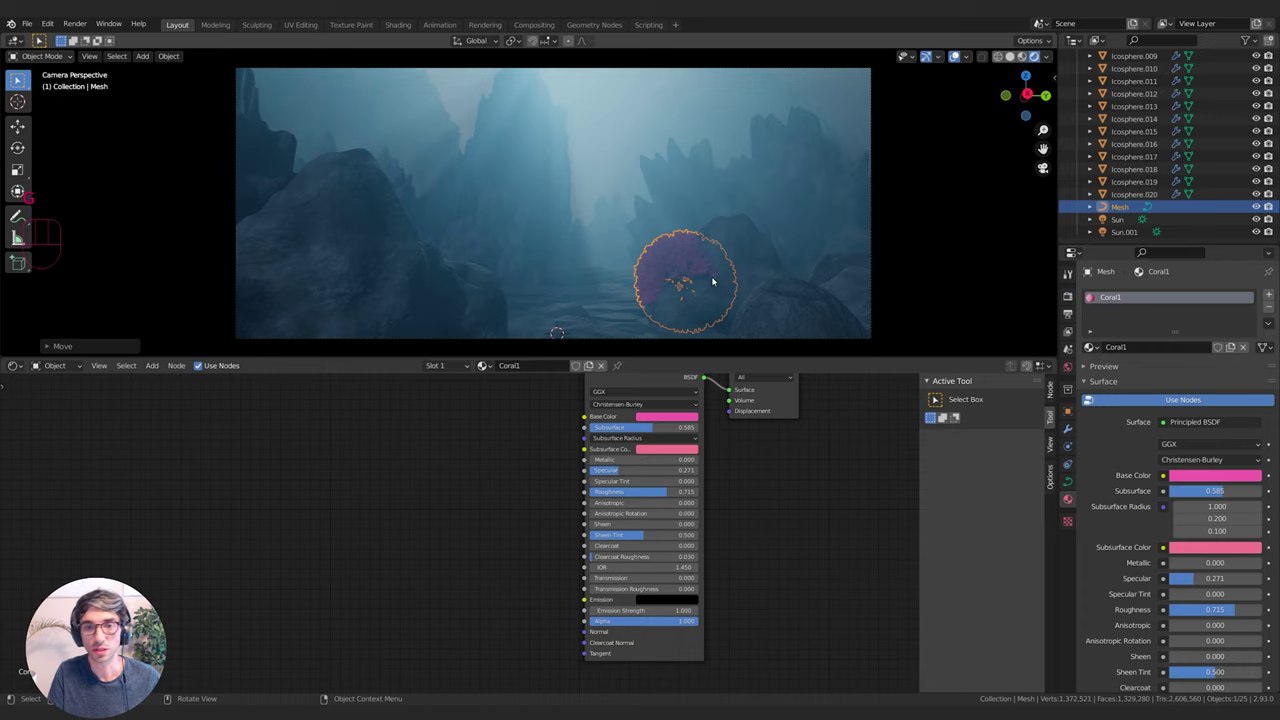
{"action": "key", "text": "g"}
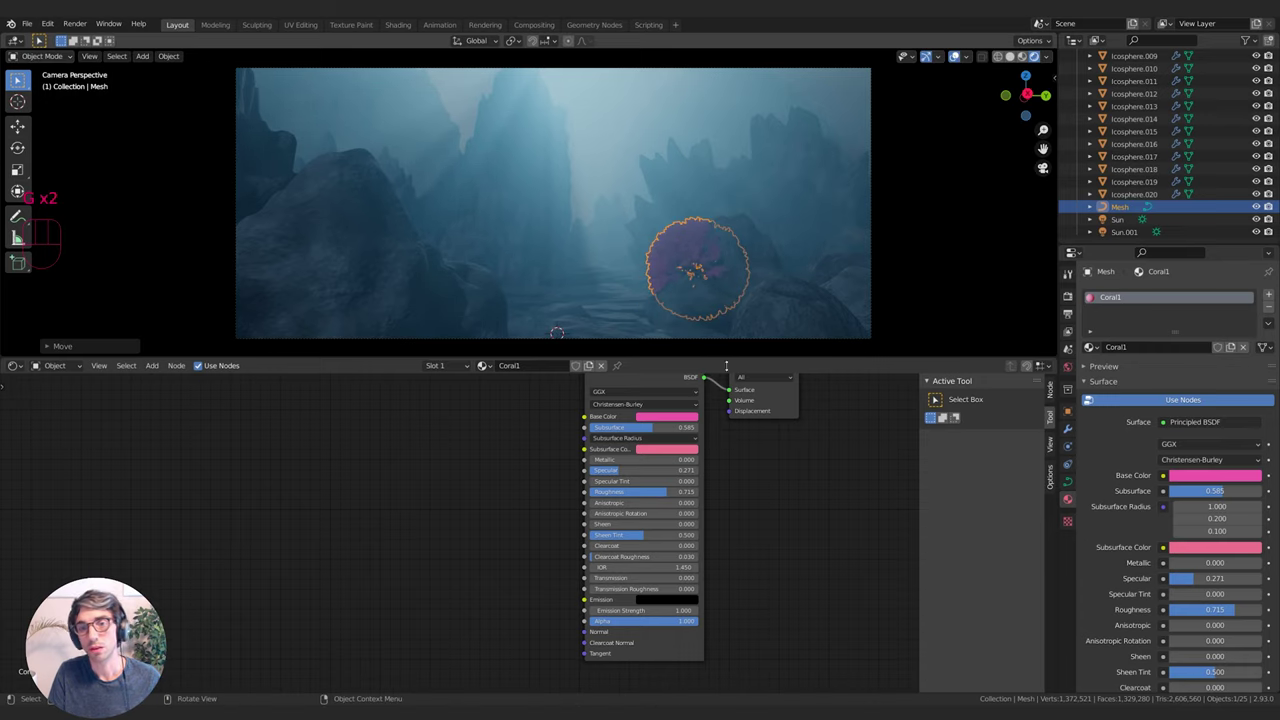
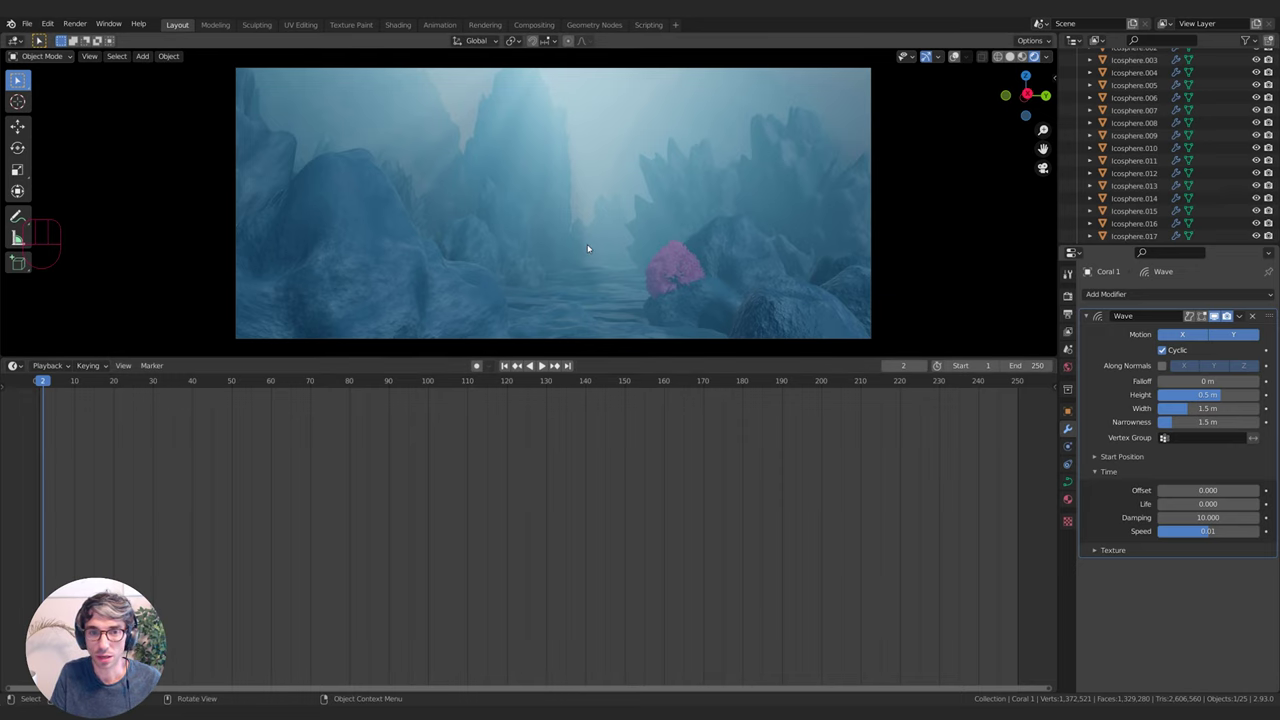
Add a subdivided, displaced icosphere blob and move and scale it left of the pink coral
{"action": "key", "text": "shift+a"}
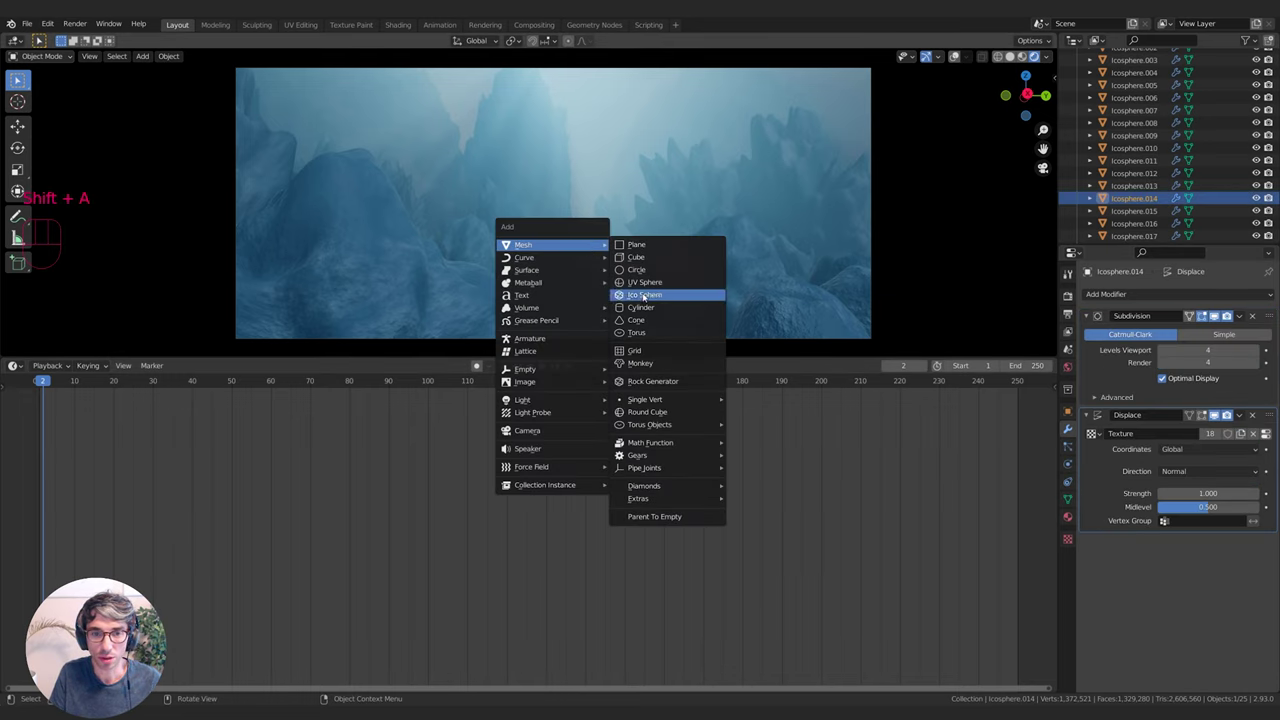
{"action": "key", "text": "g"}
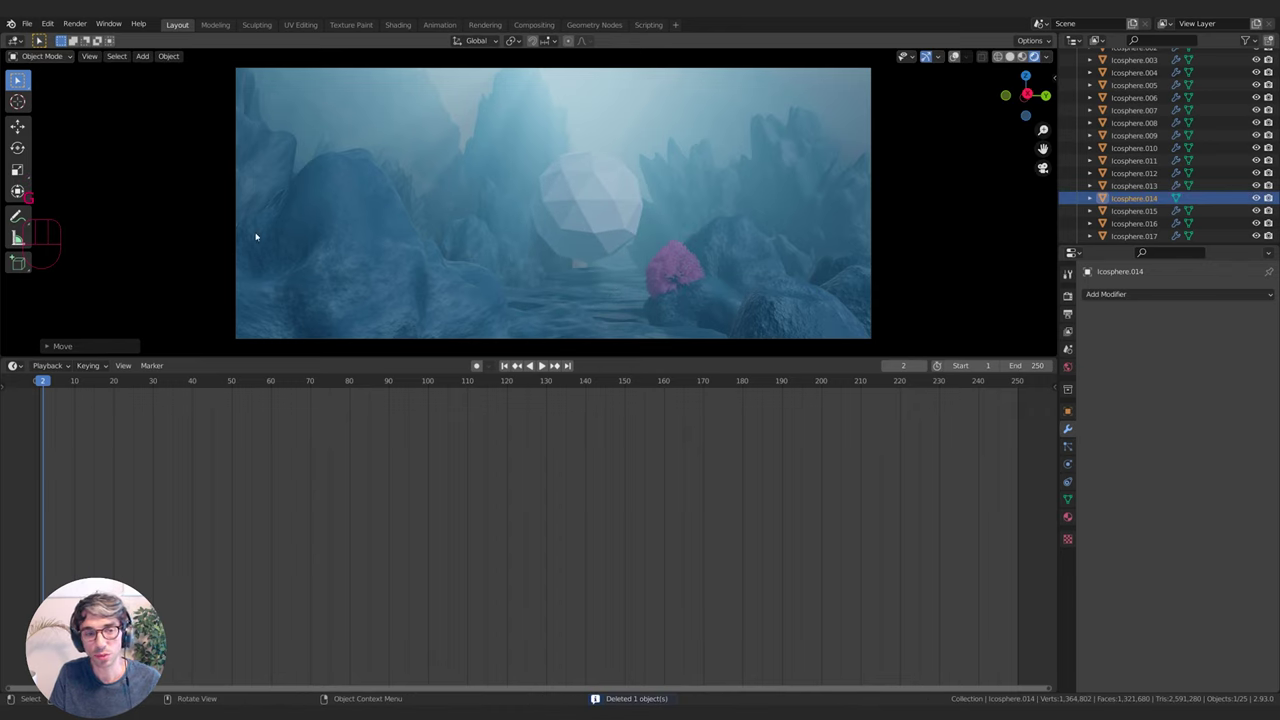
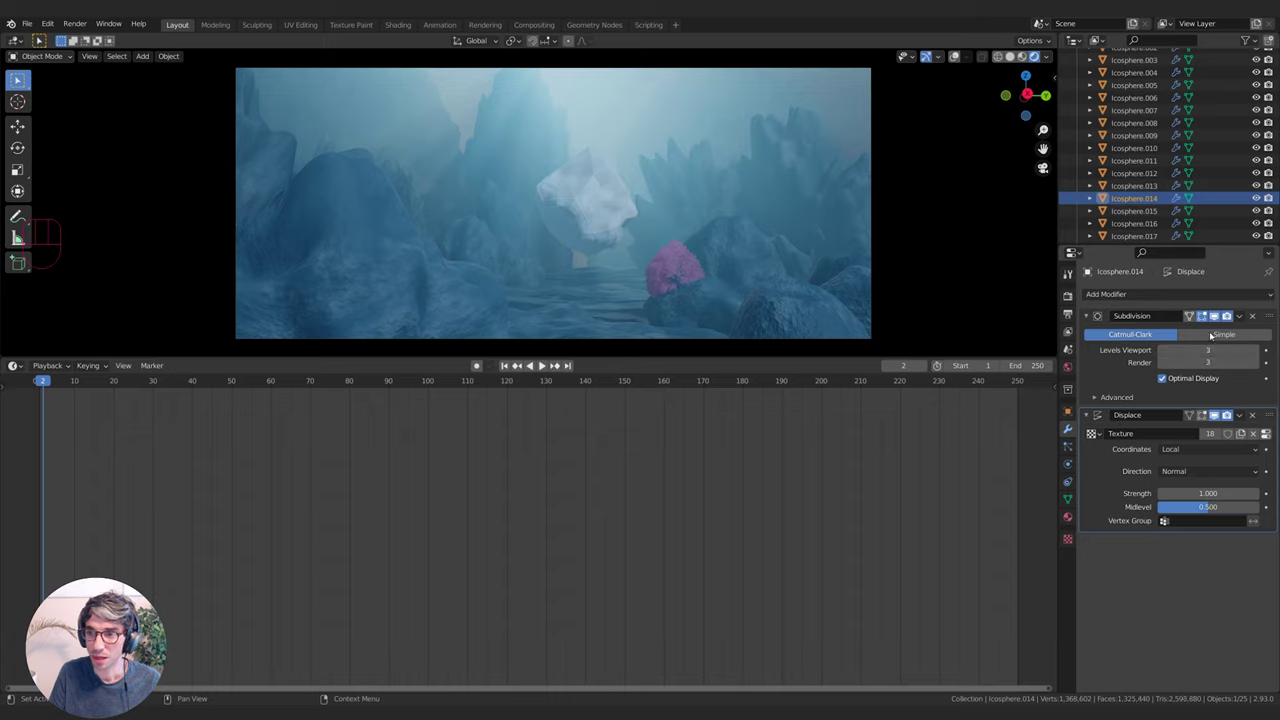
{"action": "key", "text": "s"}
{"action": "key", "text": "g"}
{"action": "key", "text": "s"}
{"action": "key", "text": "g"}
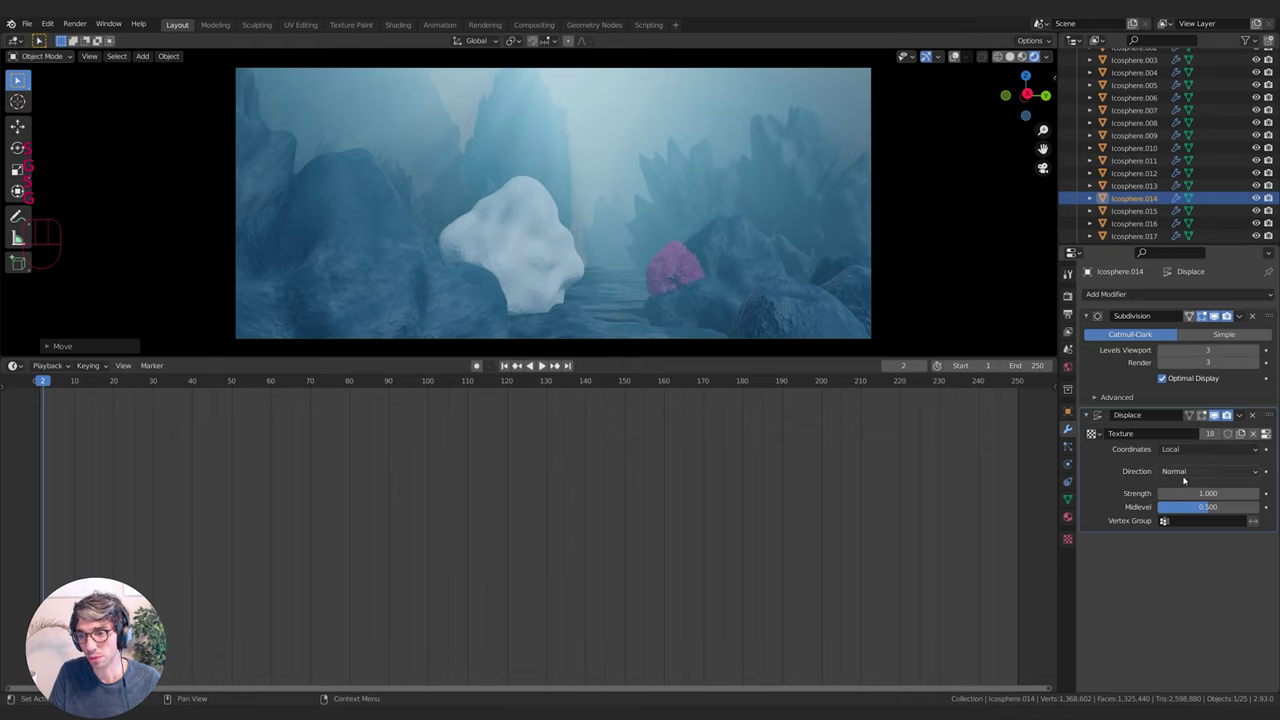
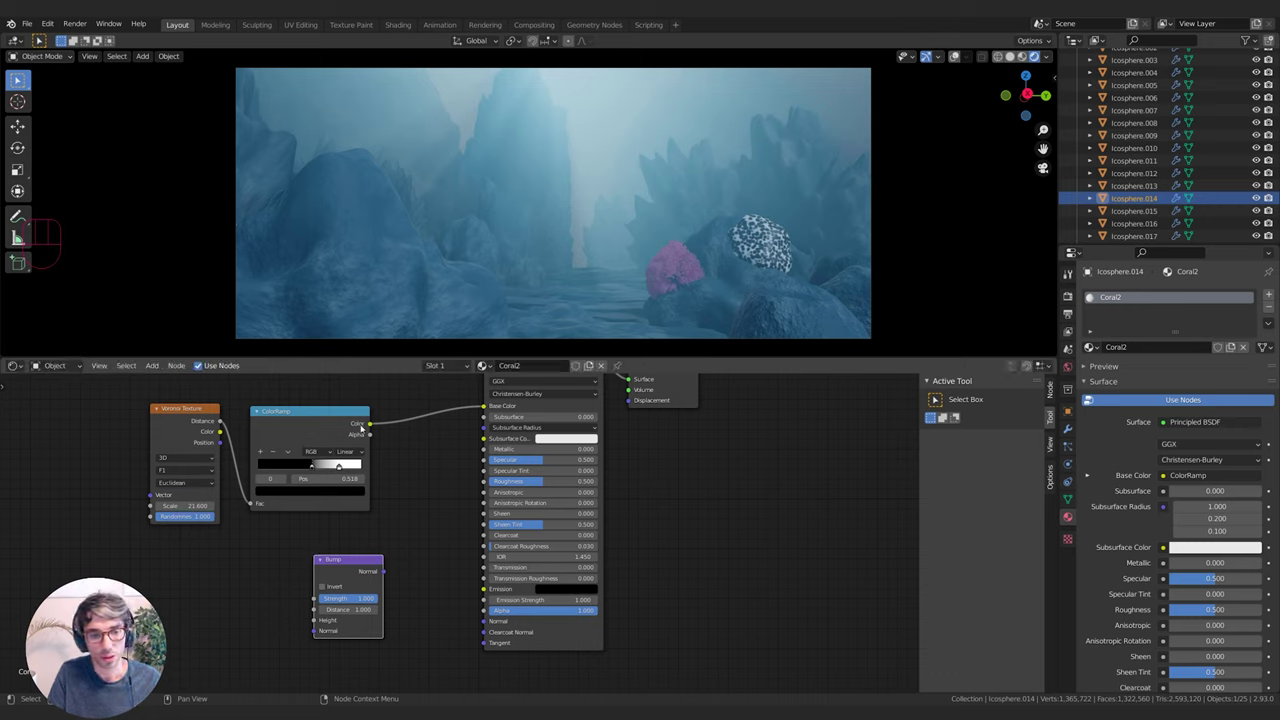
Wire the Bump node's result into the Coral2 shader's Normal input
{"action": "left_click_drag", "start_coordinate": [374, 425], "coordinate": [322, 619]}
{"action": "left_click_drag", "start_coordinate": [389, 572], "coordinate": [341, 579]}
{"action": "left_click", "coordinate": [343, 571]}
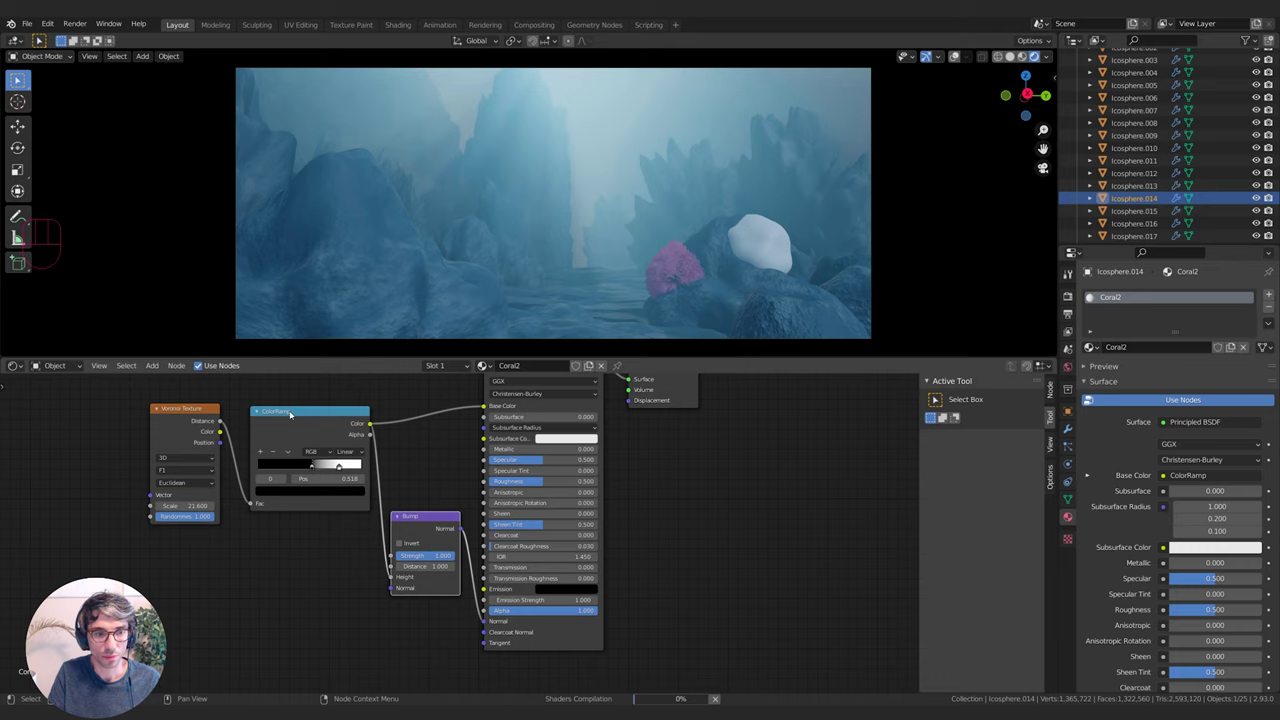
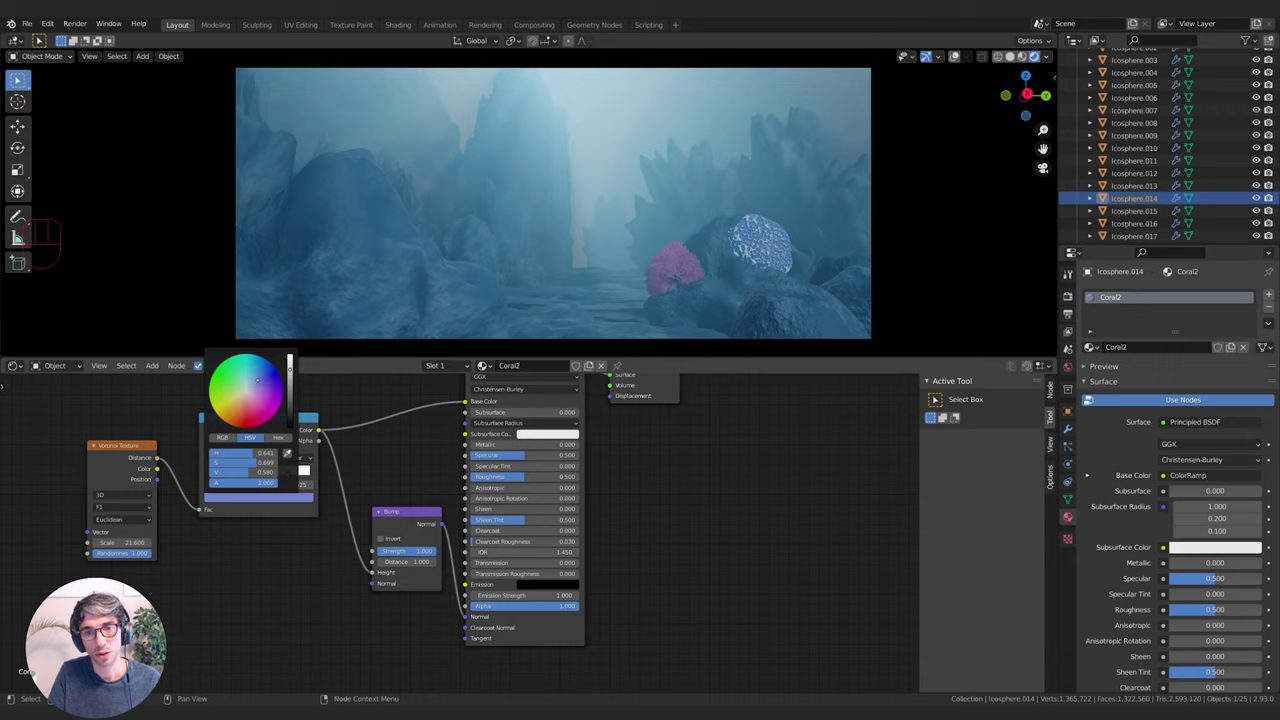
Recolour a Coral2 ramp stop green and slide a stop to the ramp's start
{"action": "left_click", "coordinate": [296, 504]}
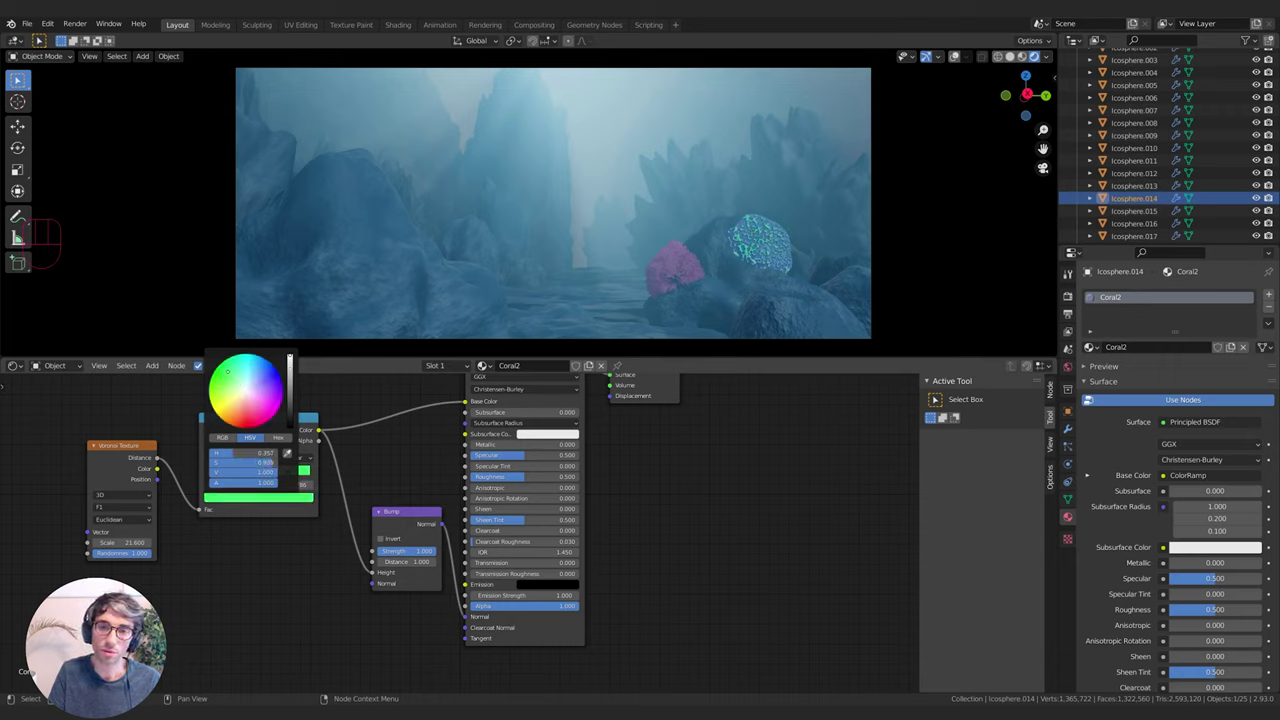
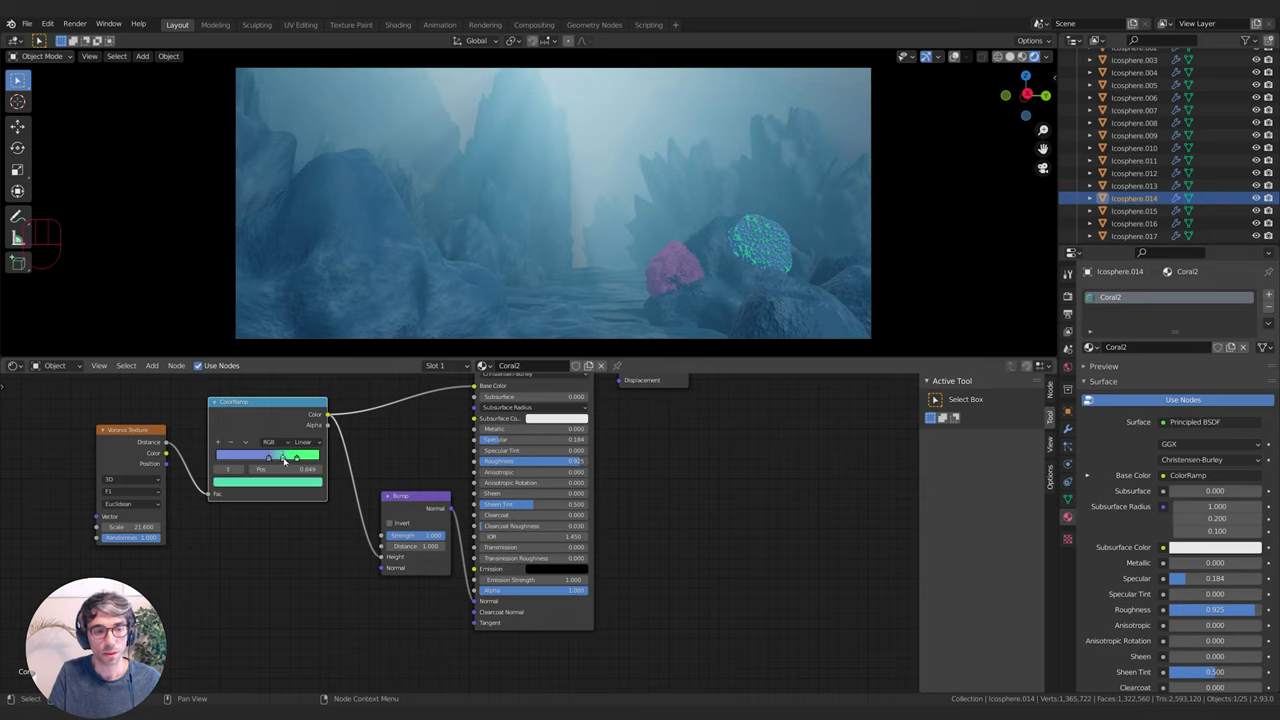
{"action": "left_click_drag", "start_coordinate": [287, 458], "coordinate": [223, 460]}
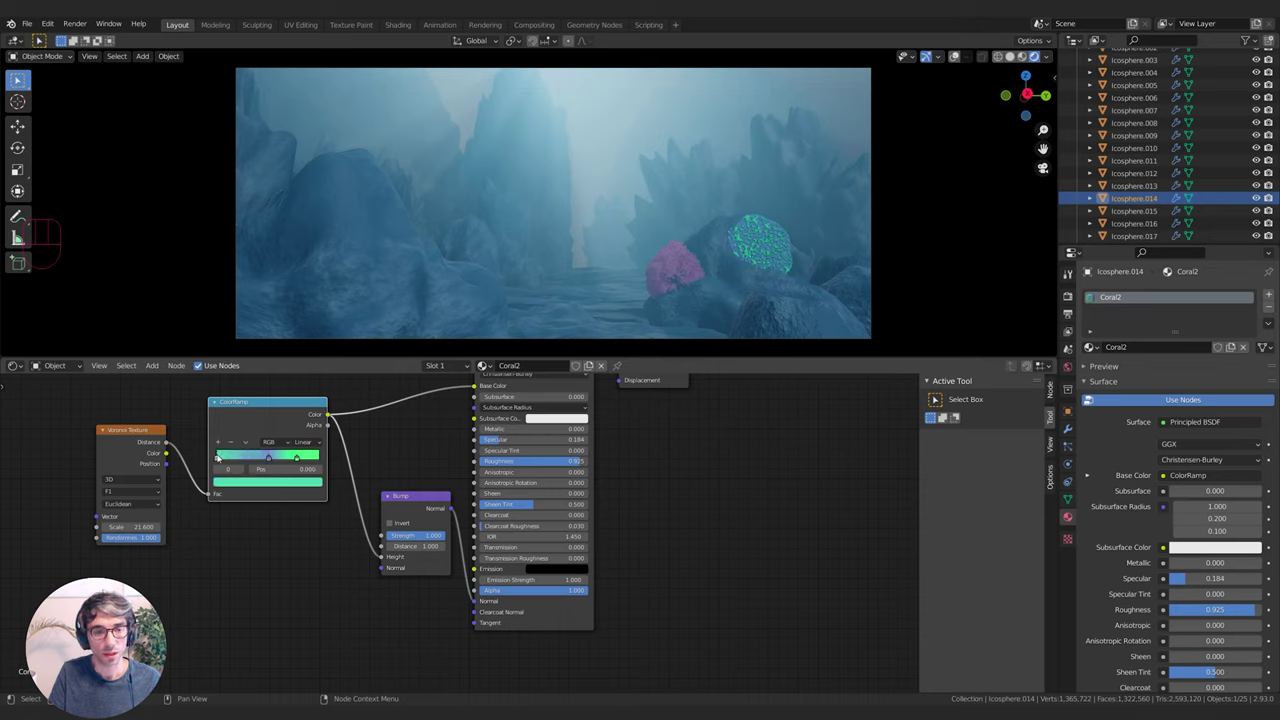
{"action": "left_click", "coordinate": [281, 481]}
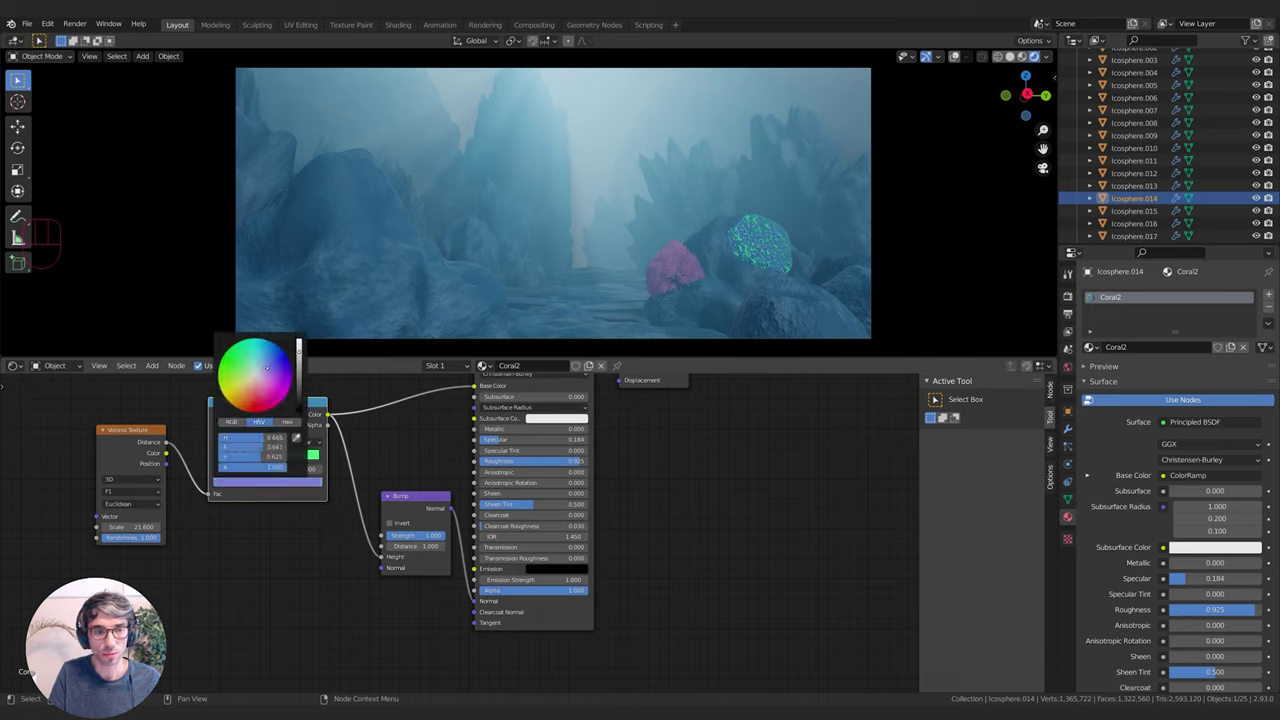
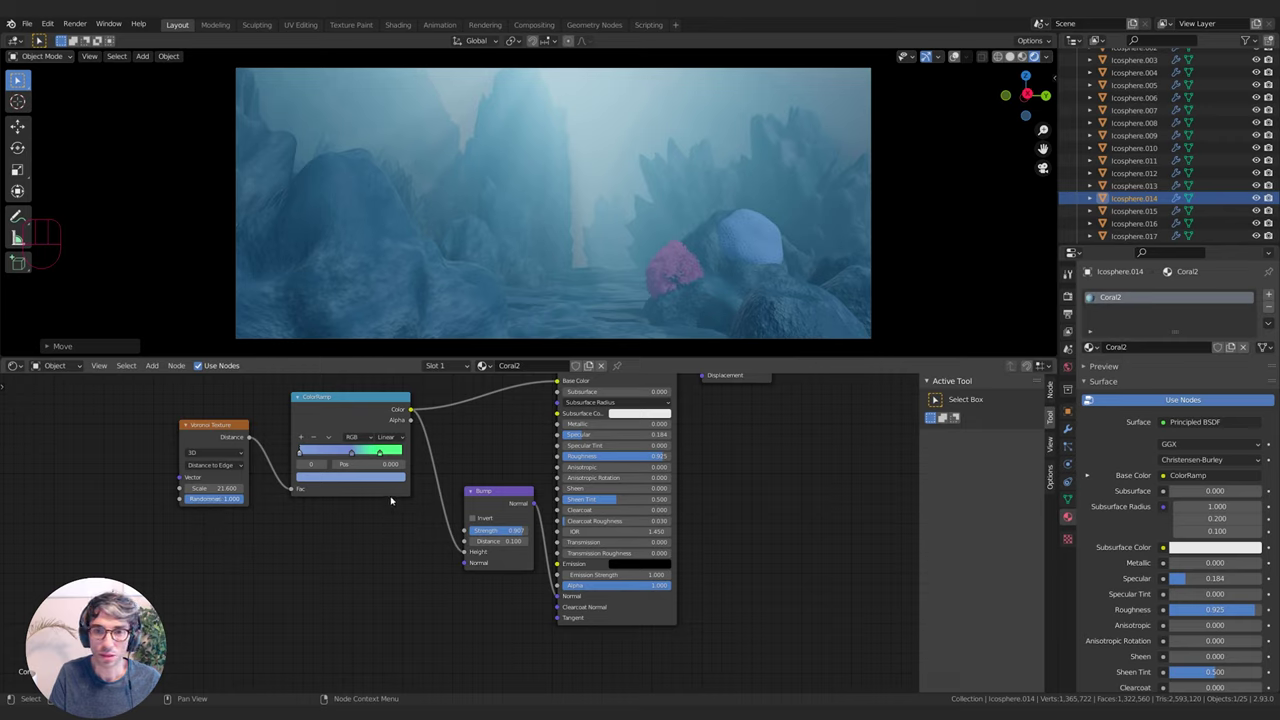
Slide the Coral2 ColorRamp stops closer so the blend into green starts earlier
{"action": "left_click_drag", "start_coordinate": [384, 455], "coordinate": [357, 458]}
{"action": "left_click_drag", "start_coordinate": [332, 456], "coordinate": [318, 454]}
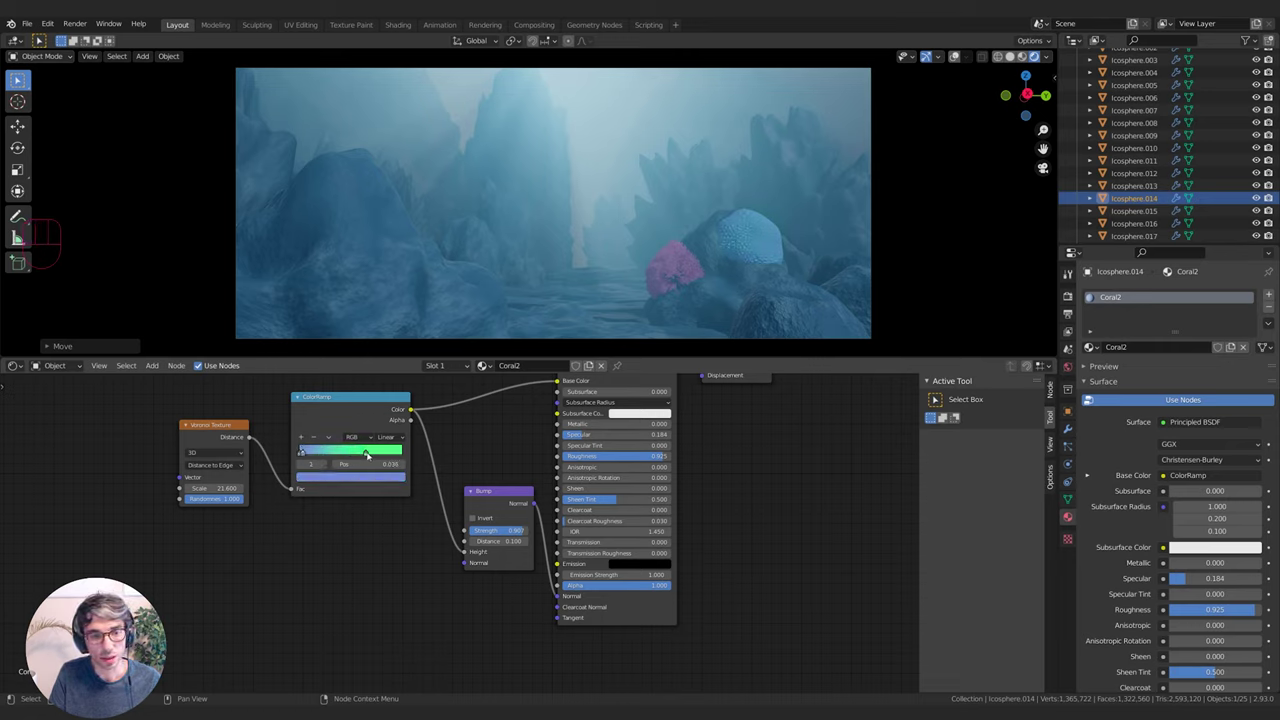
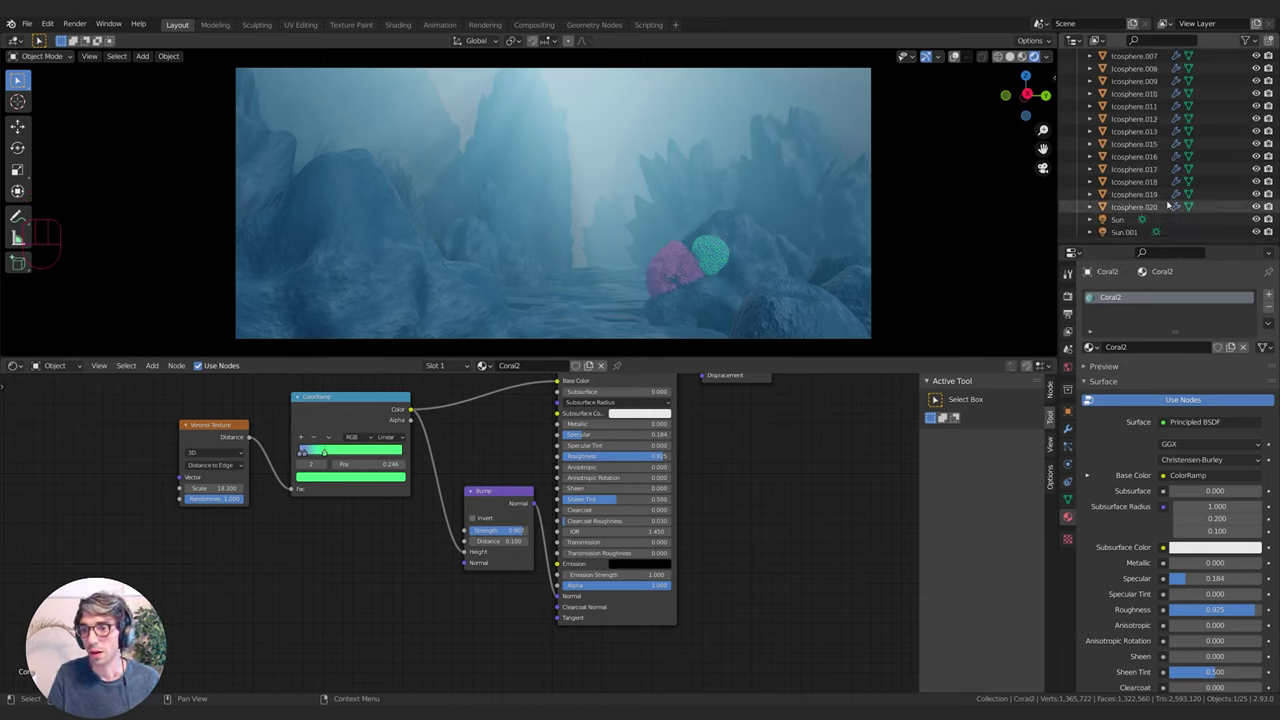
Select the scene's main Collection in the Outliner and adjust it
{"action": "left_click", "coordinate": [1123, 96]}
{"action": "left_click", "coordinate": [1122, 70]}
{"action": "left_click_drag", "start_coordinate": [1273, 42], "coordinate": [1240, 45]}
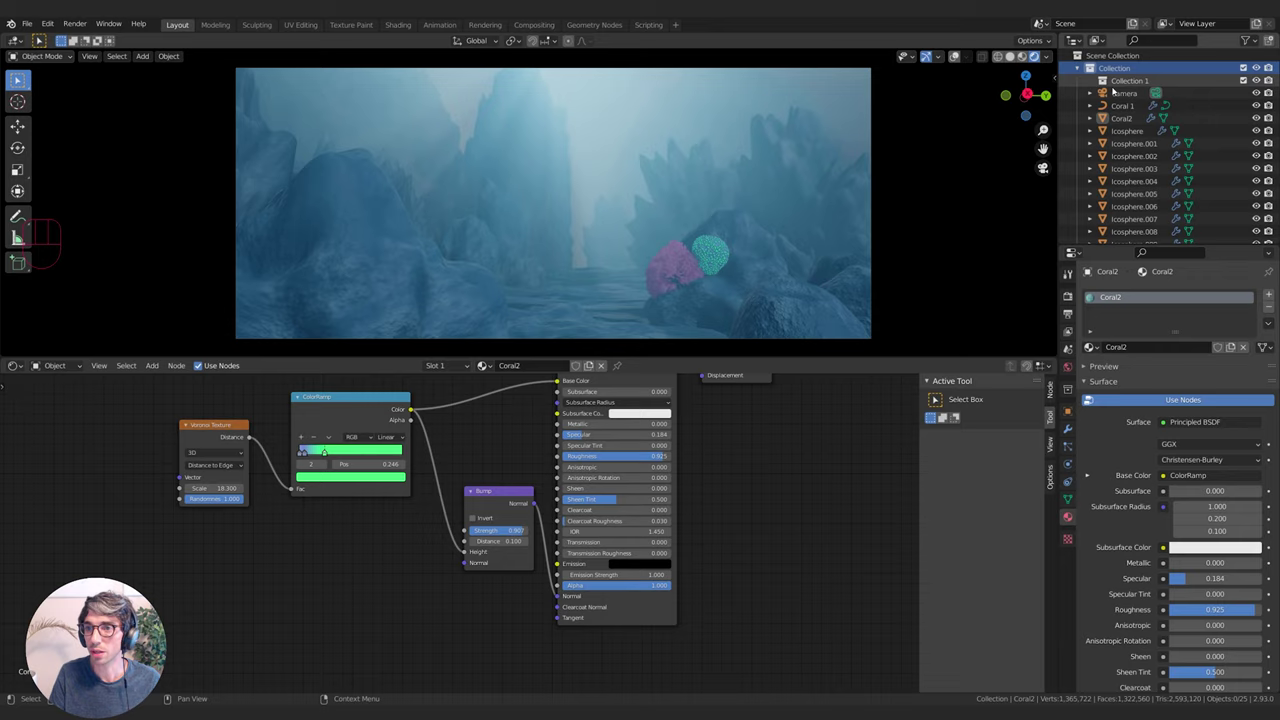
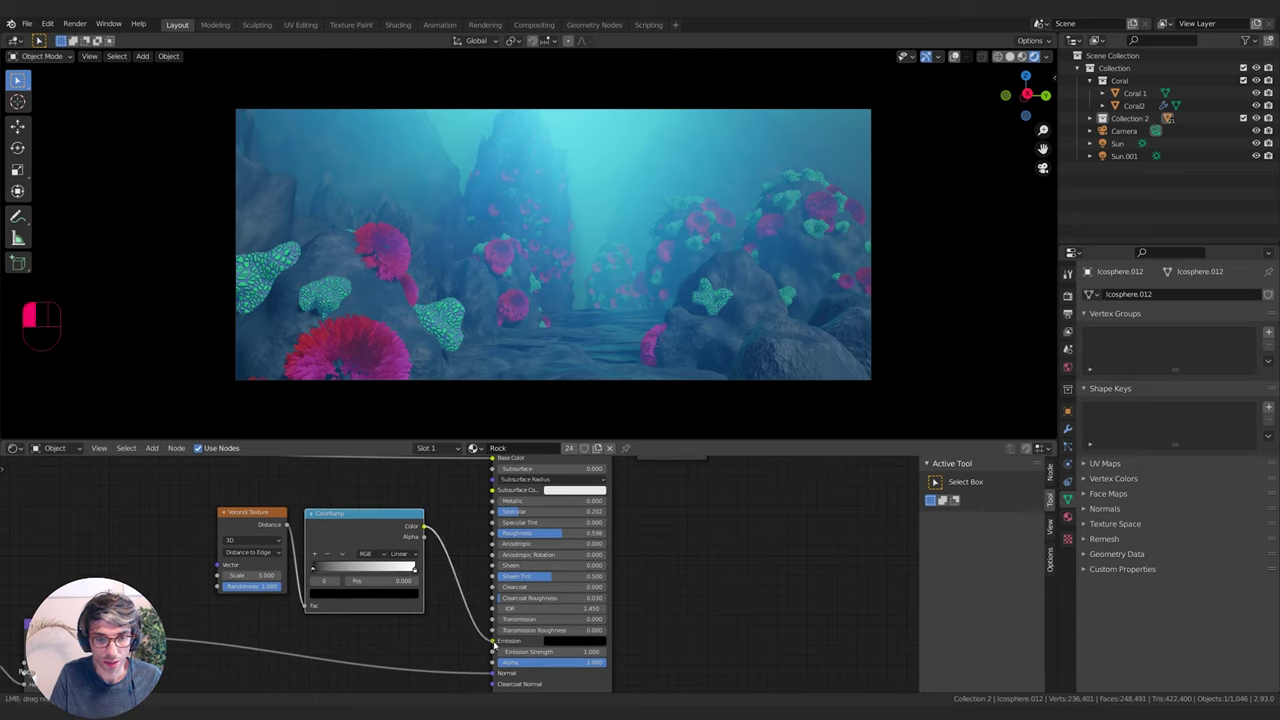
Slide the Rock ColorRamp stops so only thin white caustic lines remain
{"action": "left_click_drag", "start_coordinate": [319, 570], "coordinate": [409, 572]}
{"action": "left_click_drag", "start_coordinate": [356, 568], "coordinate": [341, 569]}
{"action": "left_click", "coordinate": [327, 570]}
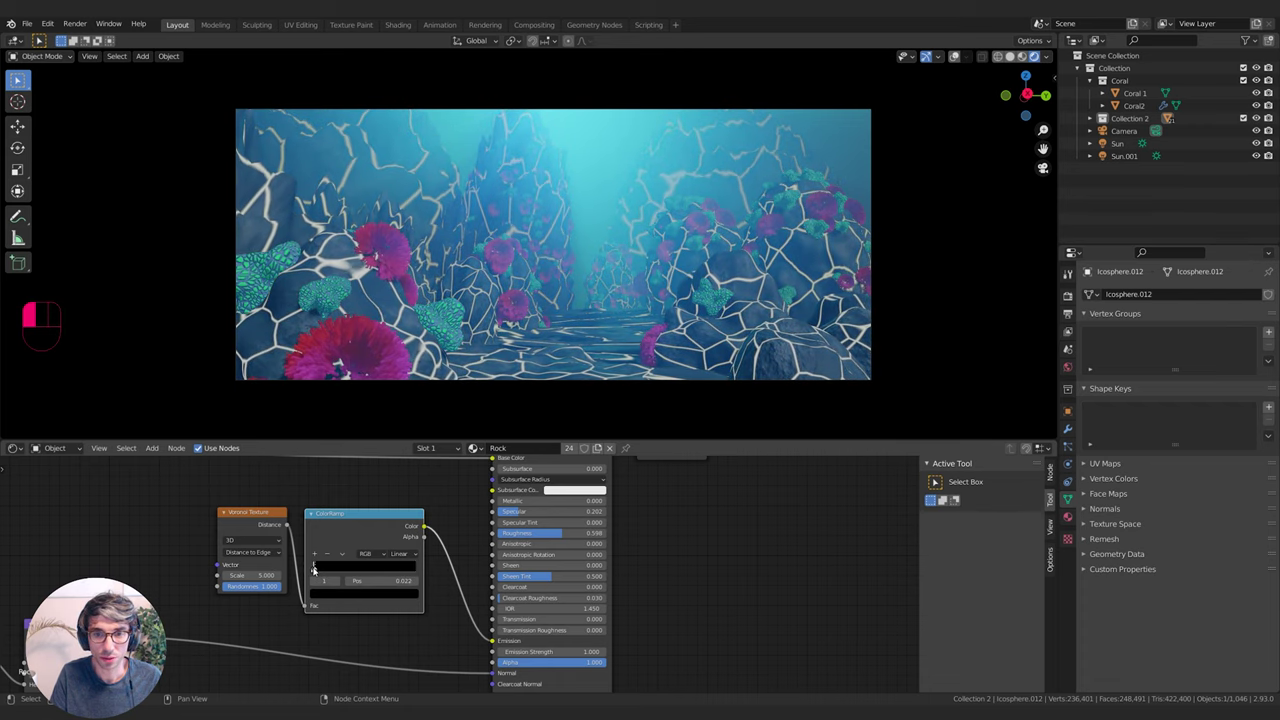
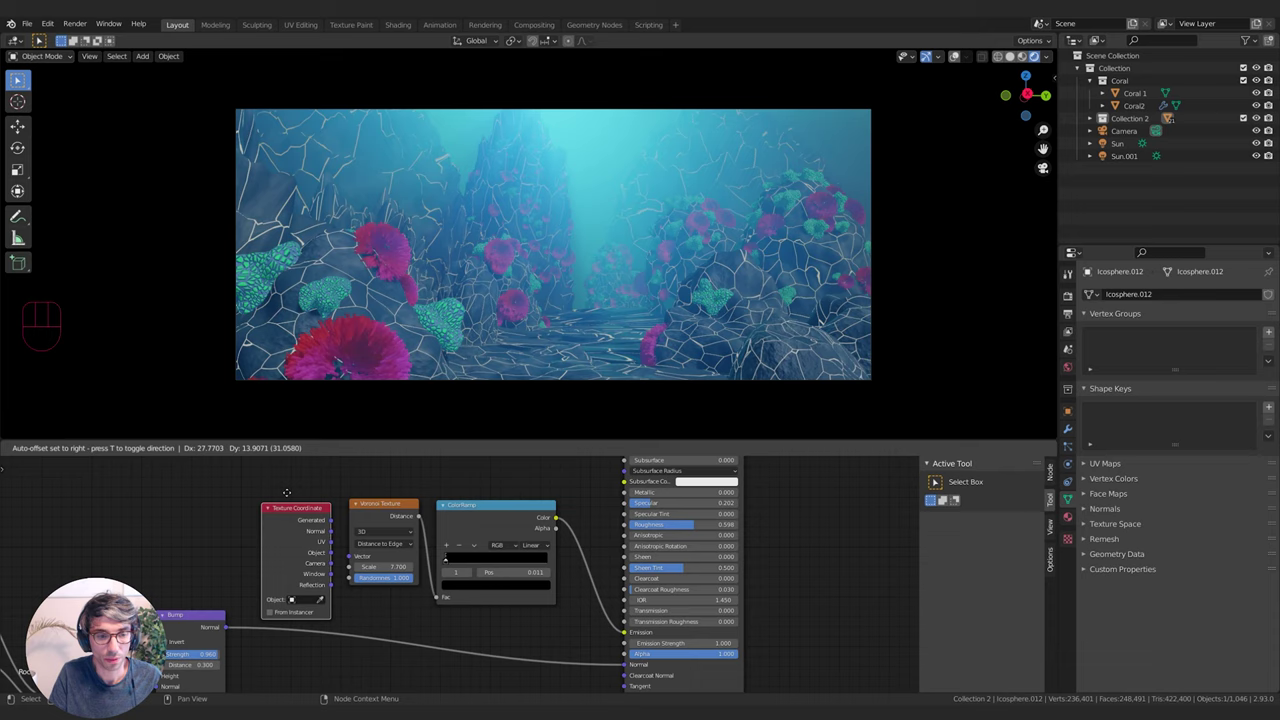
Add from the Shift+A menu and move the Caustics empty to shift the crack lines
{"action": "key", "text": "shift+a"}
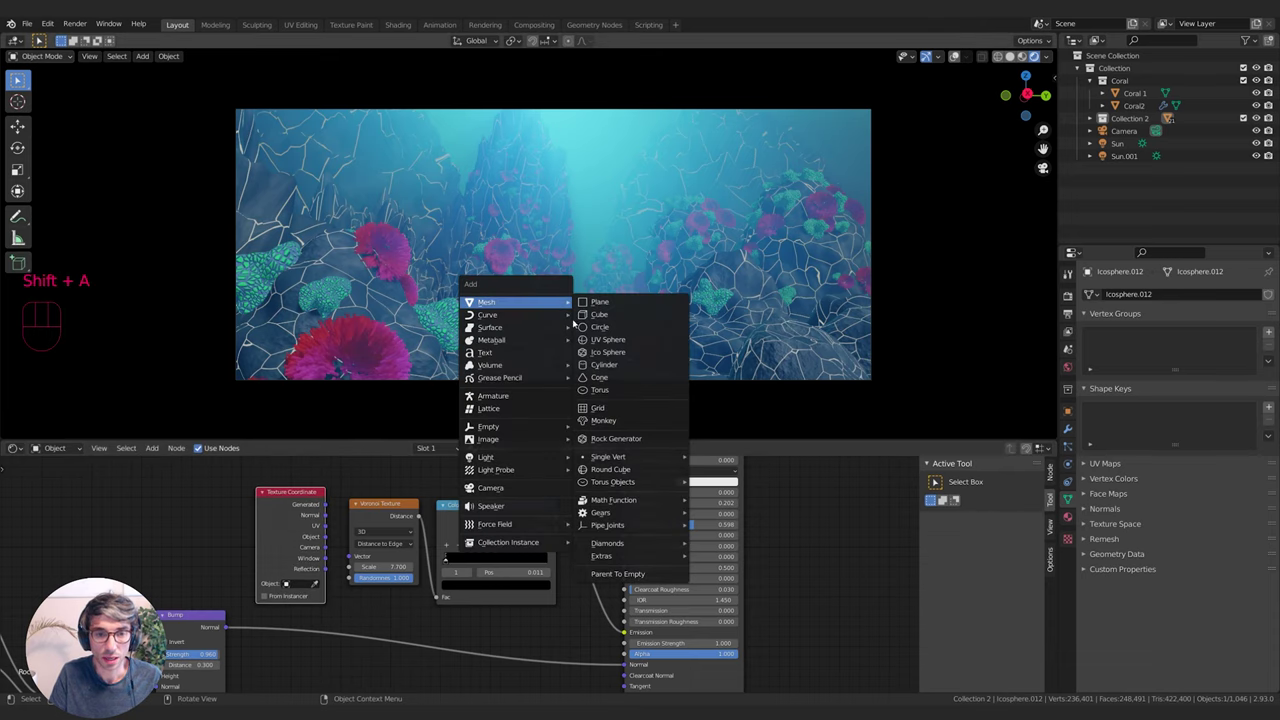
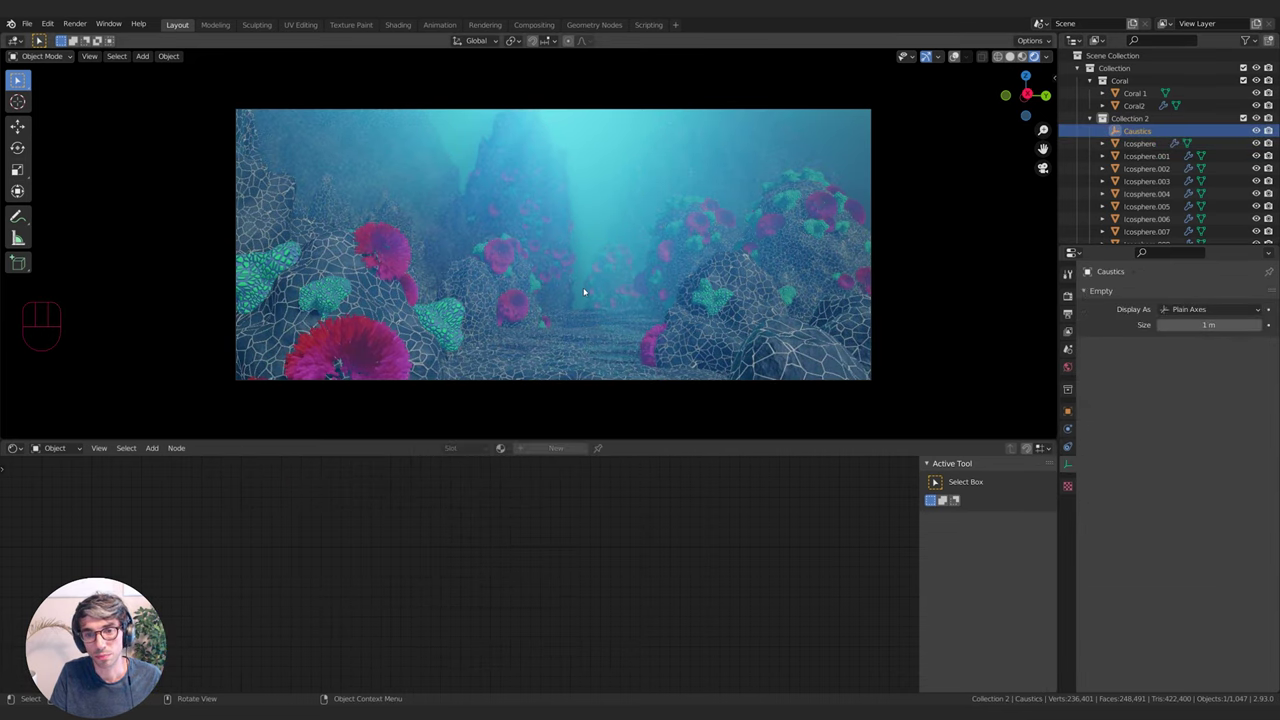
{"action": "key", "text": "g"}
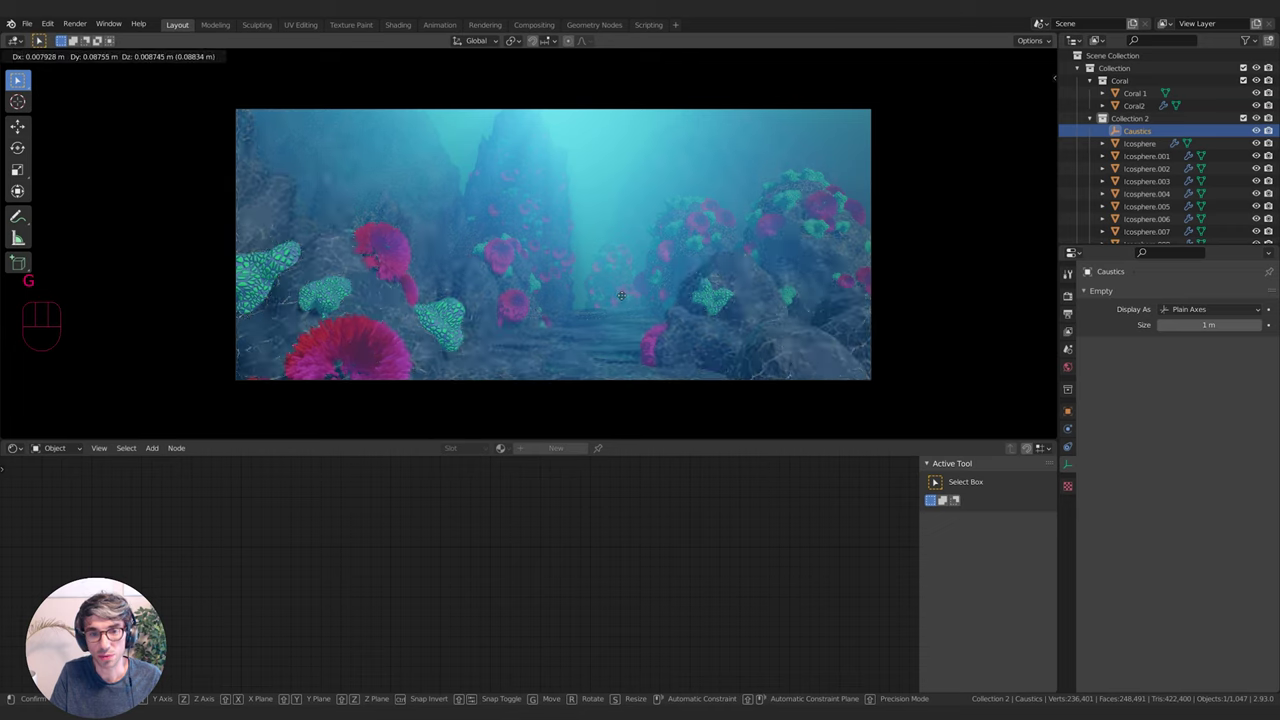
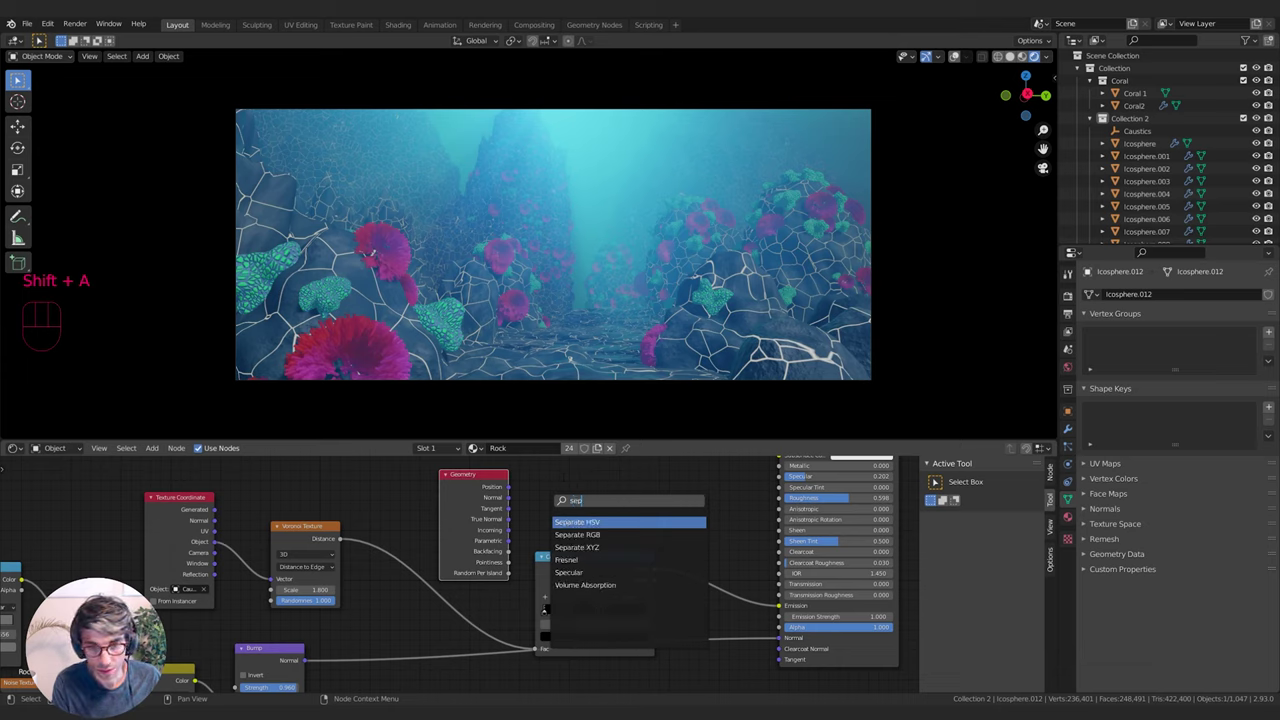
Add a Separate XYZ node and wire its Z output into the Rock shader
{"action": "key", "text": "Down"}
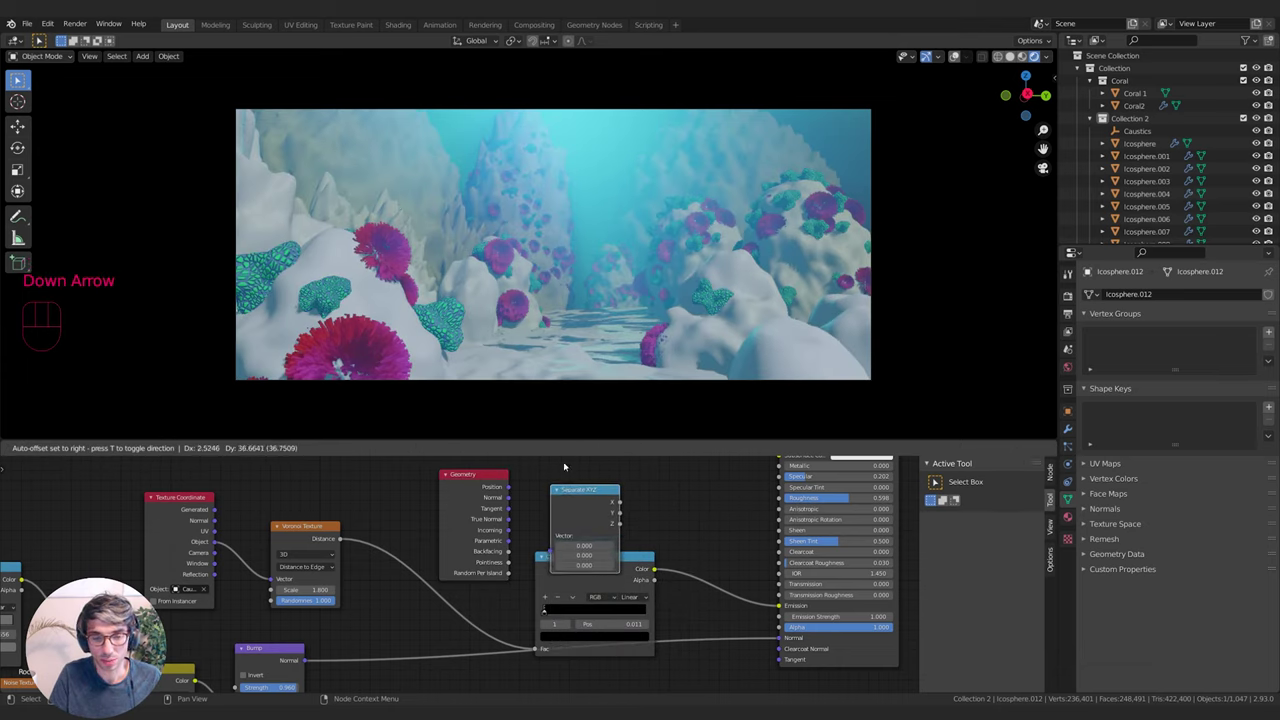
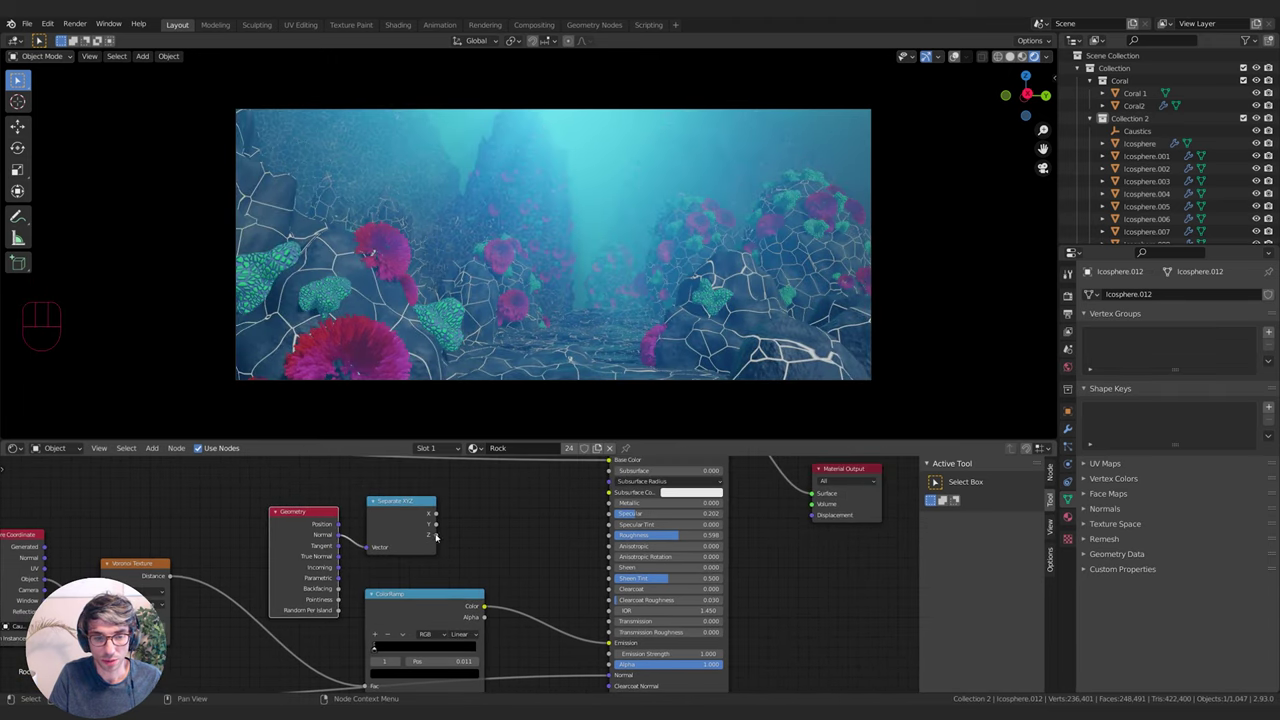
{"action": "left_click", "coordinate": [441, 534]}
{"action": "left_click_drag", "start_coordinate": [440, 537], "coordinate": [577, 544]}
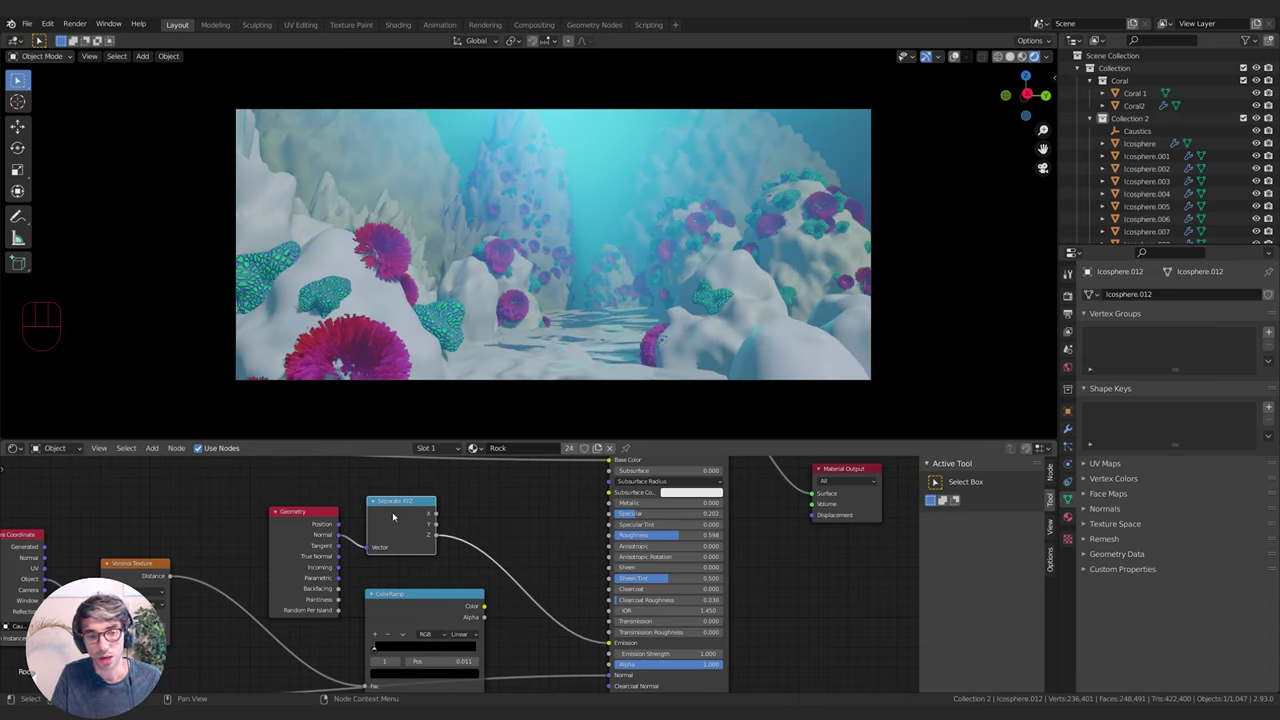
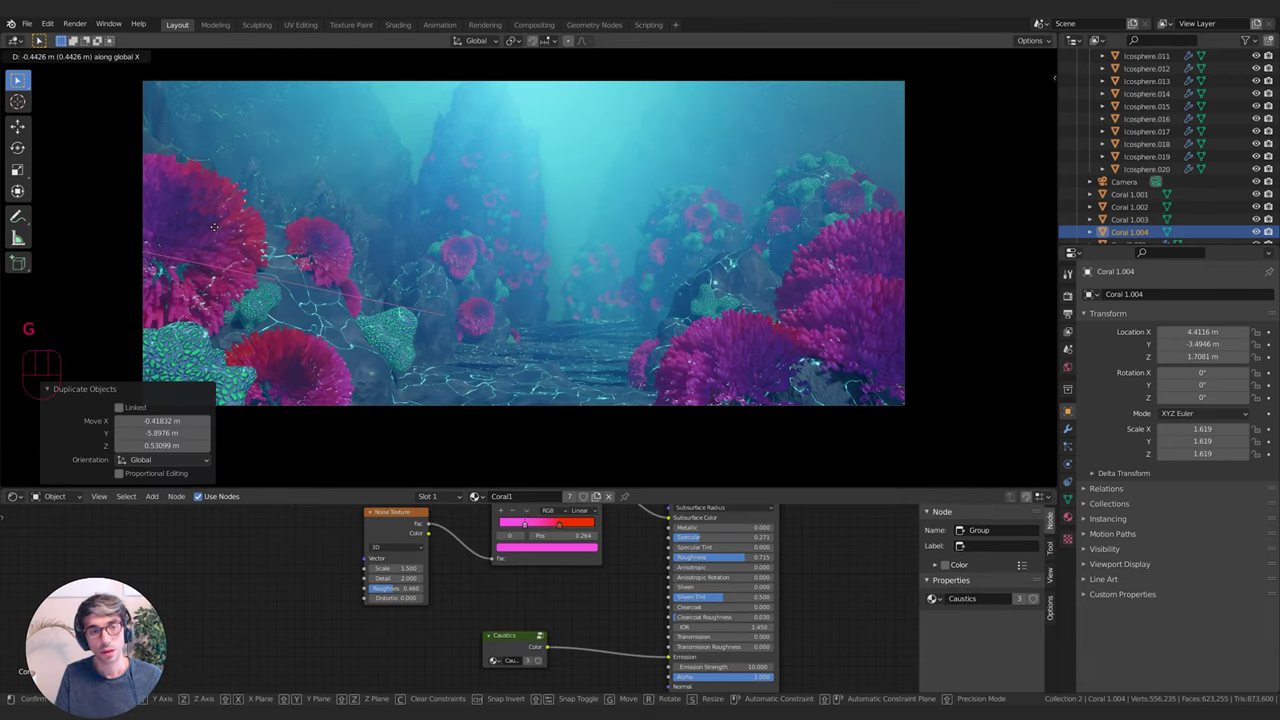
Reposition the left foreground coral Coral 1.004 along the X axis
{"action": "key", "text": "g"}
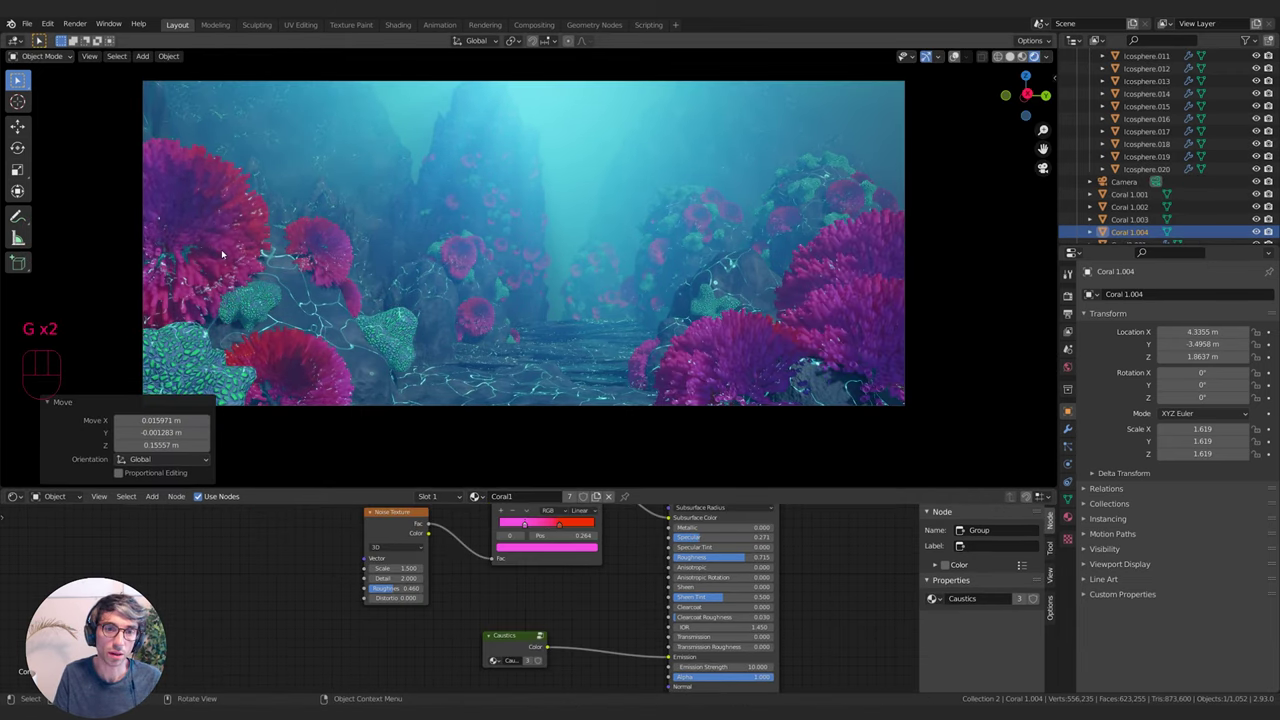
{"action": "key", "text": "s"}
{"action": "key", "text": "g"}
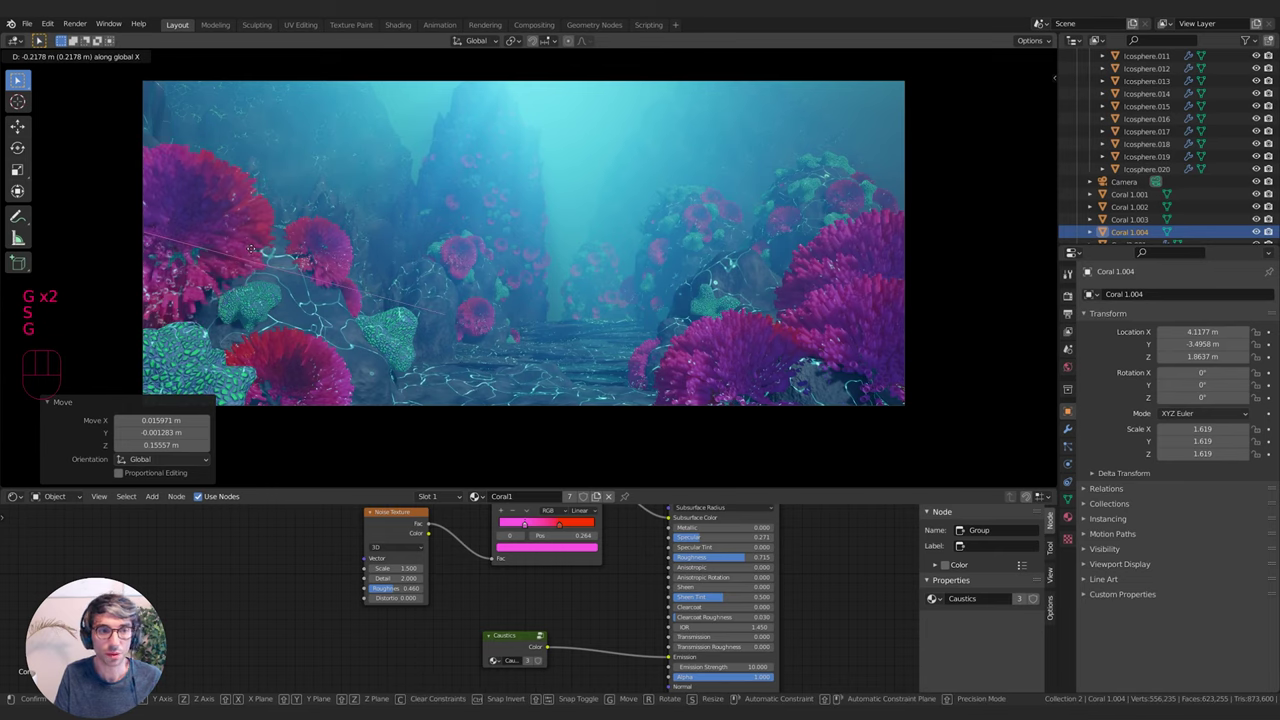
{"action": "key", "text": "g"}
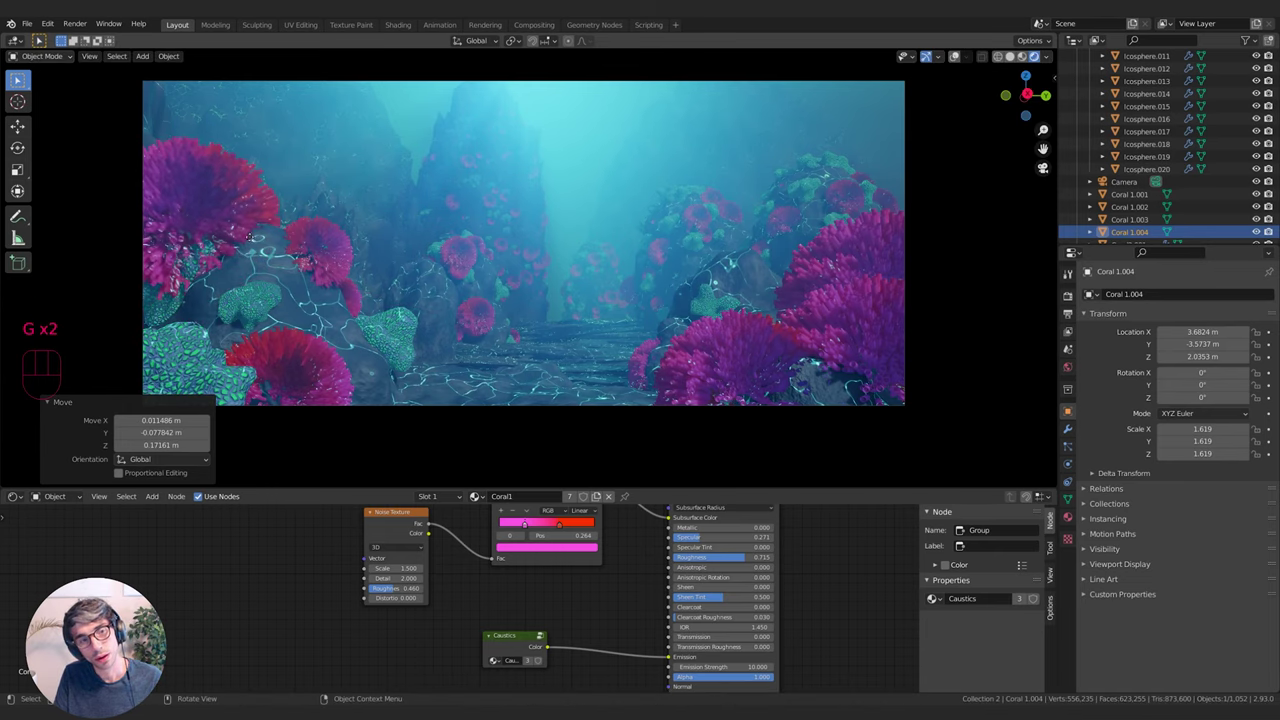
{"action": "key", "text": "g"}
{"action": "key", "text": "g"}
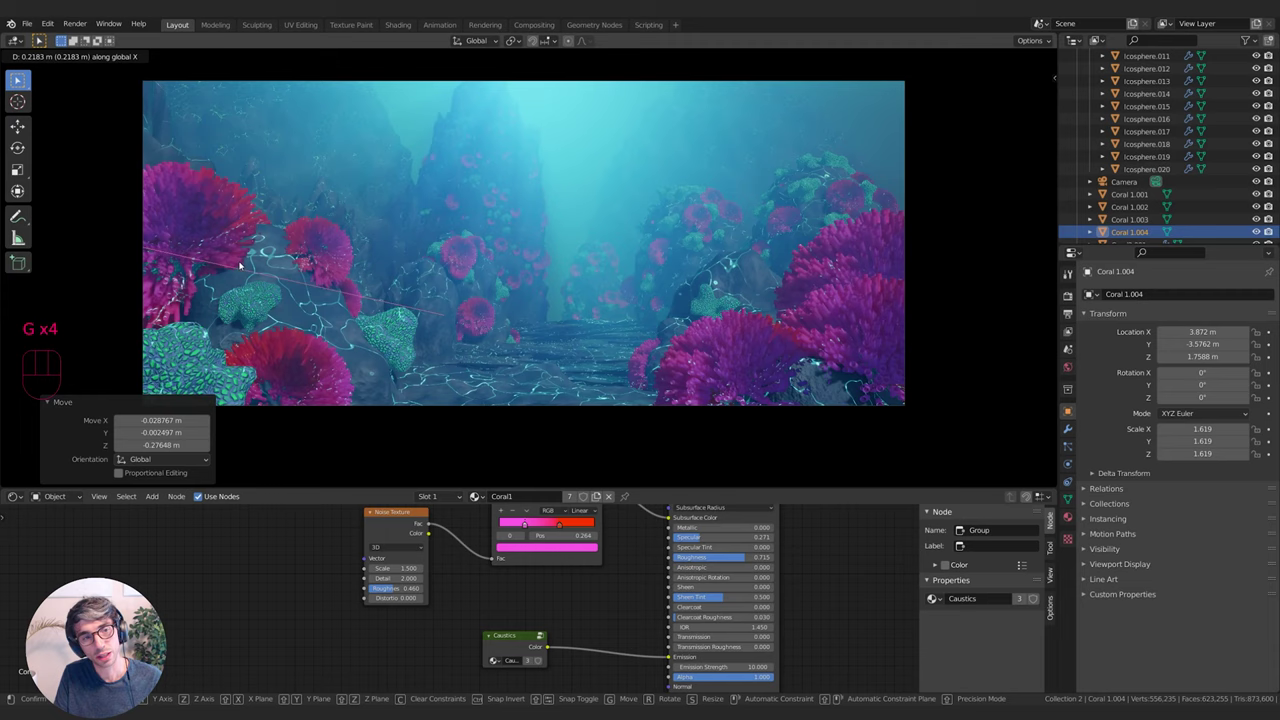
{"action": "key", "text": "g"}
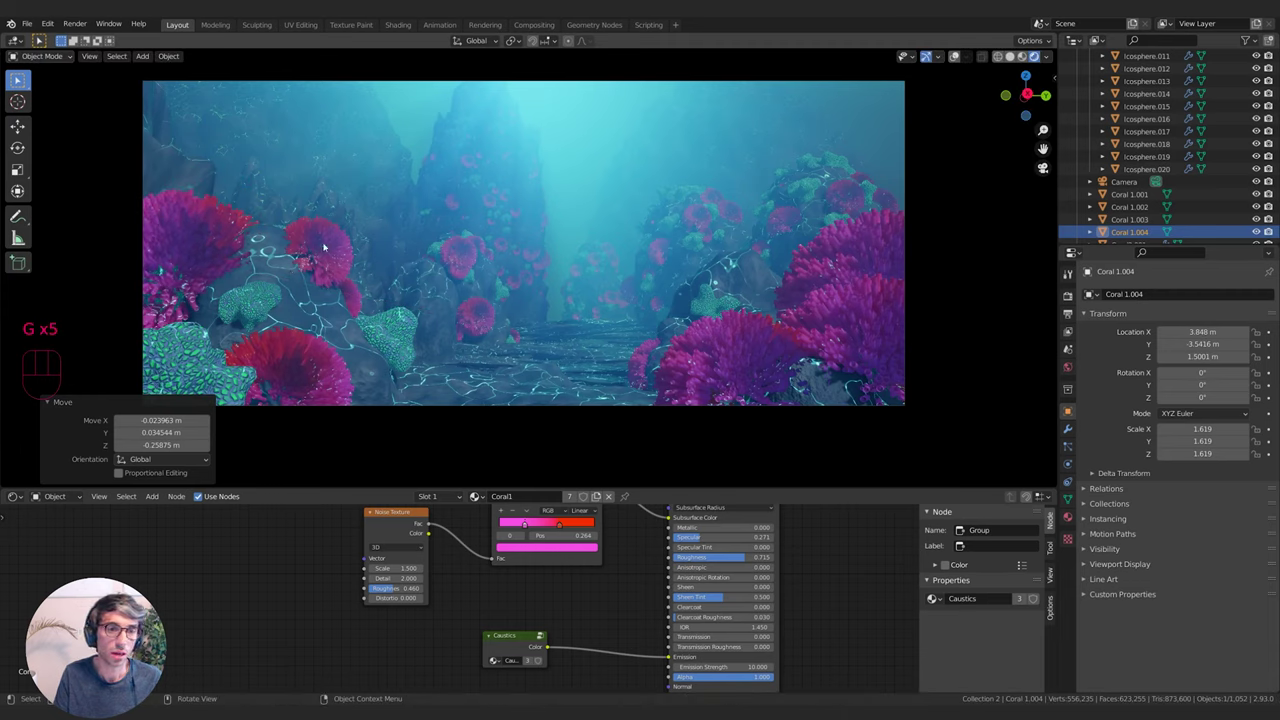
Duplicate the coral as Coral 1.005 and place it in the lower-left foreground
{"action": "key", "text": "shift+d"}
{"action": "key", "text": "g"}
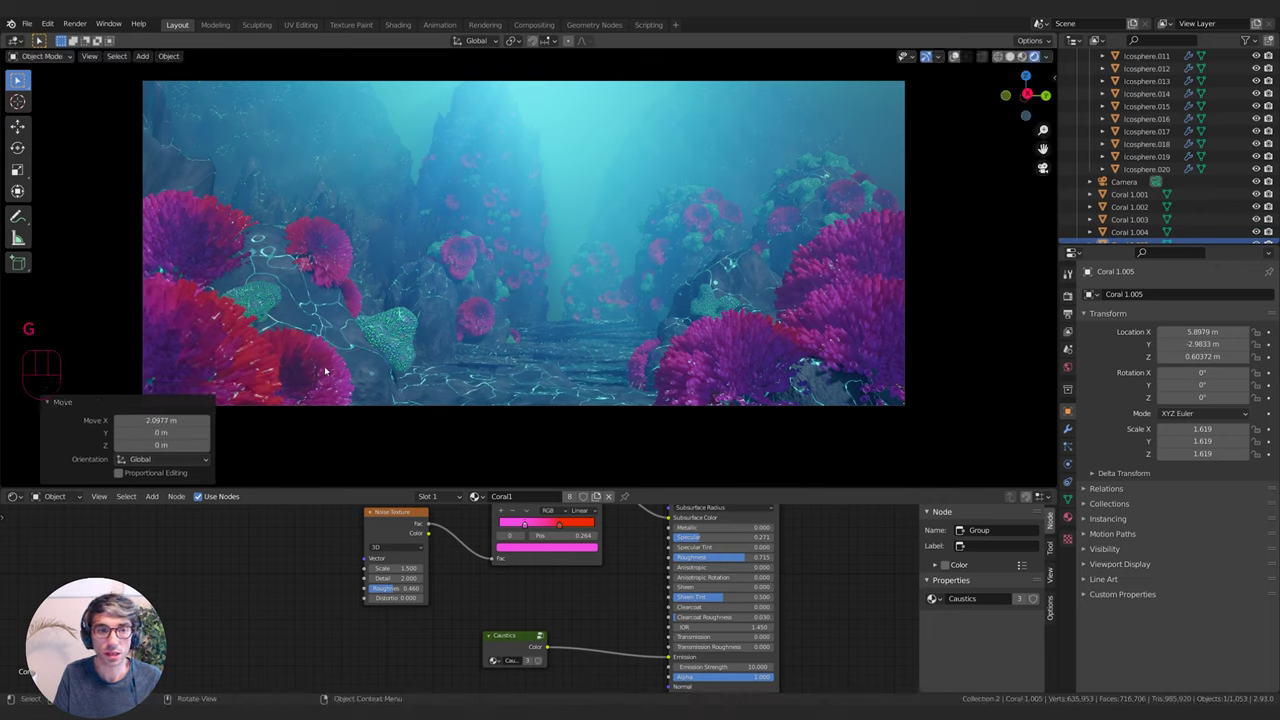
{"action": "key", "text": "g"}
{"action": "key", "text": "g"}
{"action": "key", "text": "g"}
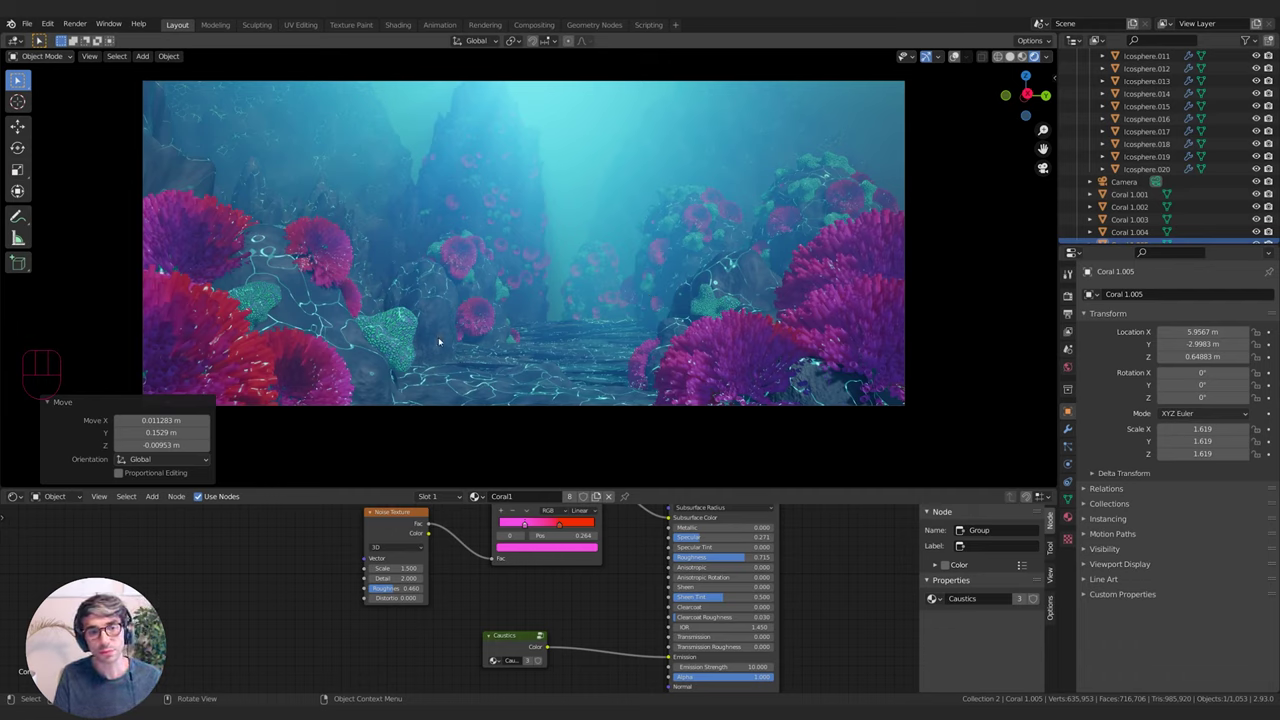
Move rocks Icosphere.003 and Icosphere.009 onto the canyon floor's middle
{"action": "key", "text": "g"}
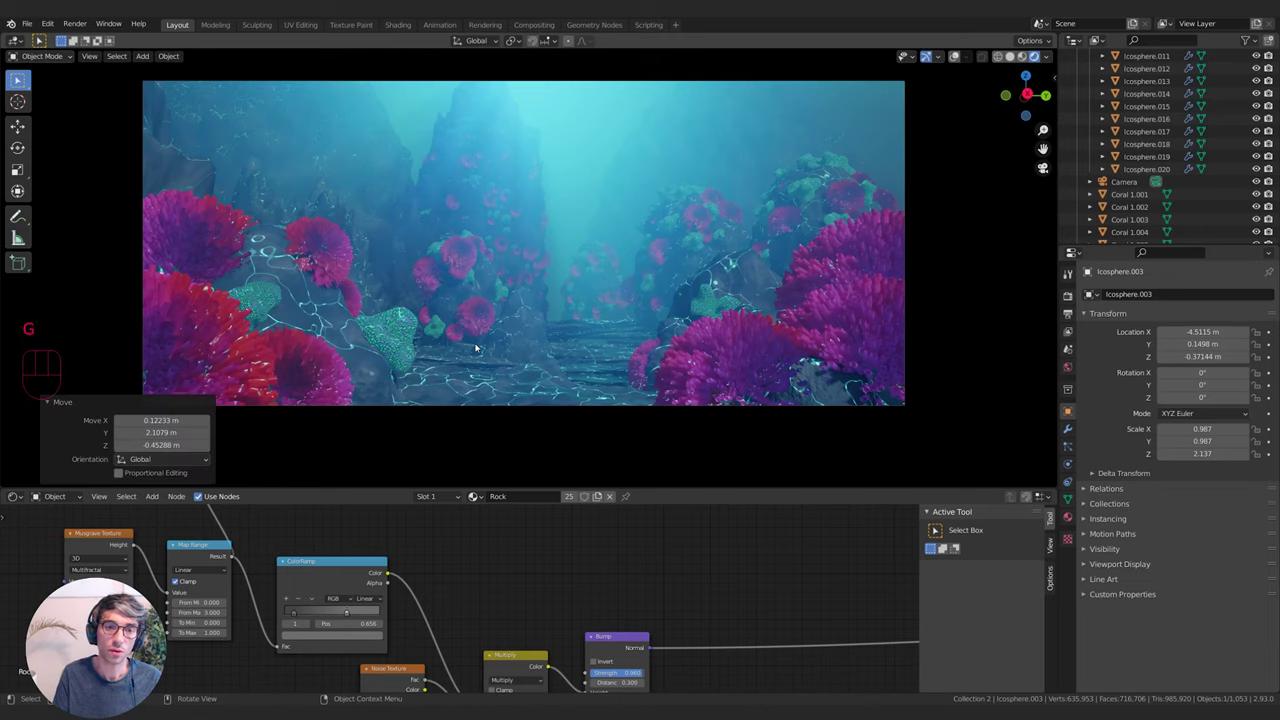
{"action": "key", "text": "g"}
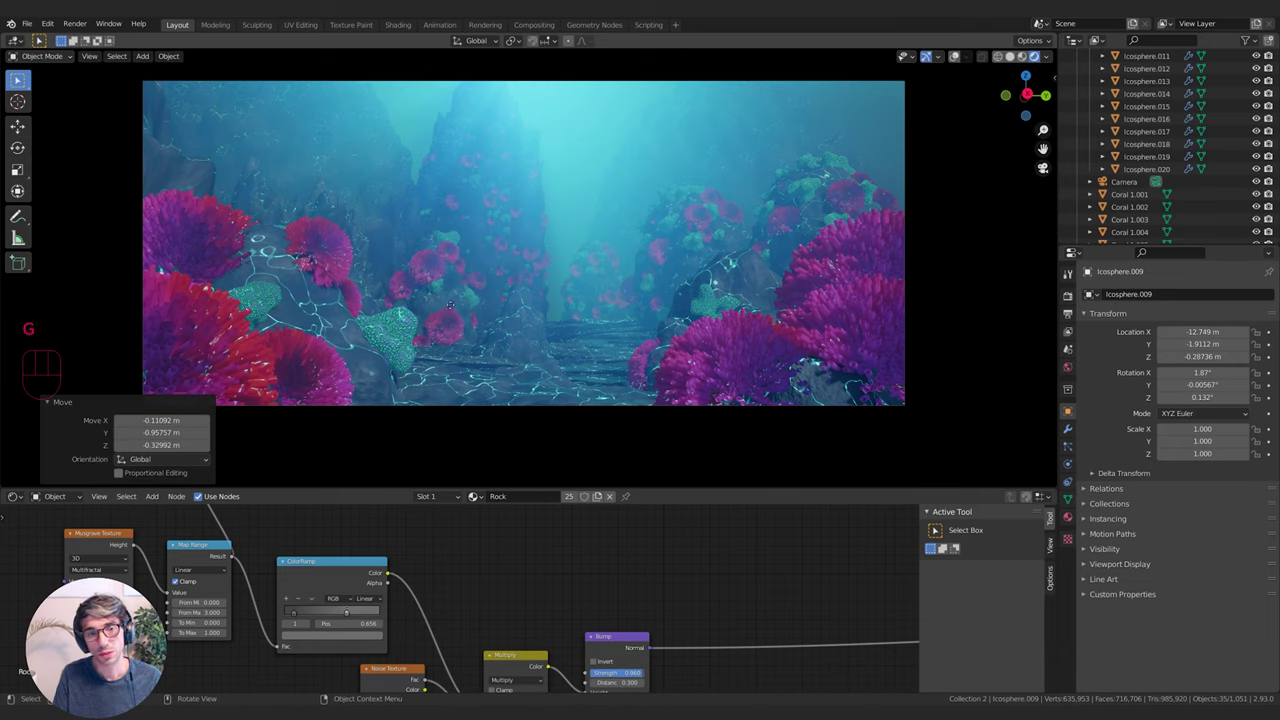
Duplicate the rock into the canyon centre, sink it, flatten it vertically, and copy it again
{"action": "key", "text": "g"}
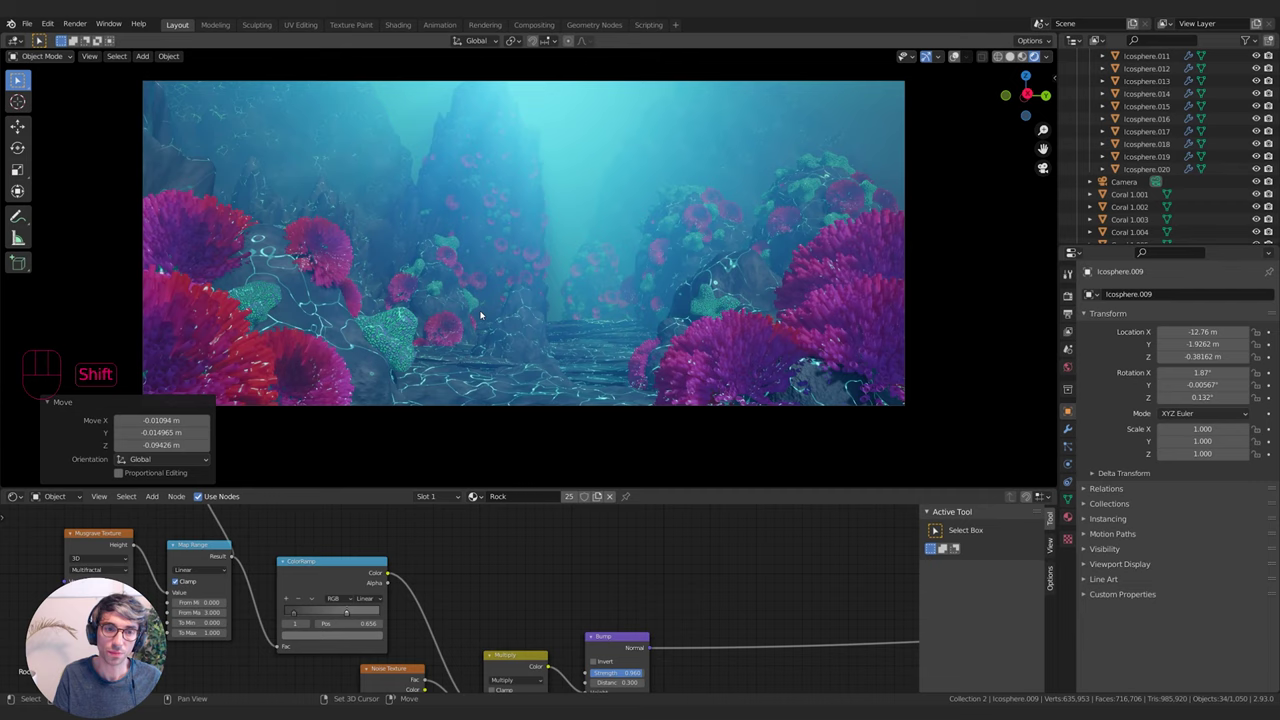
{"action": "key", "text": "shift+d"}
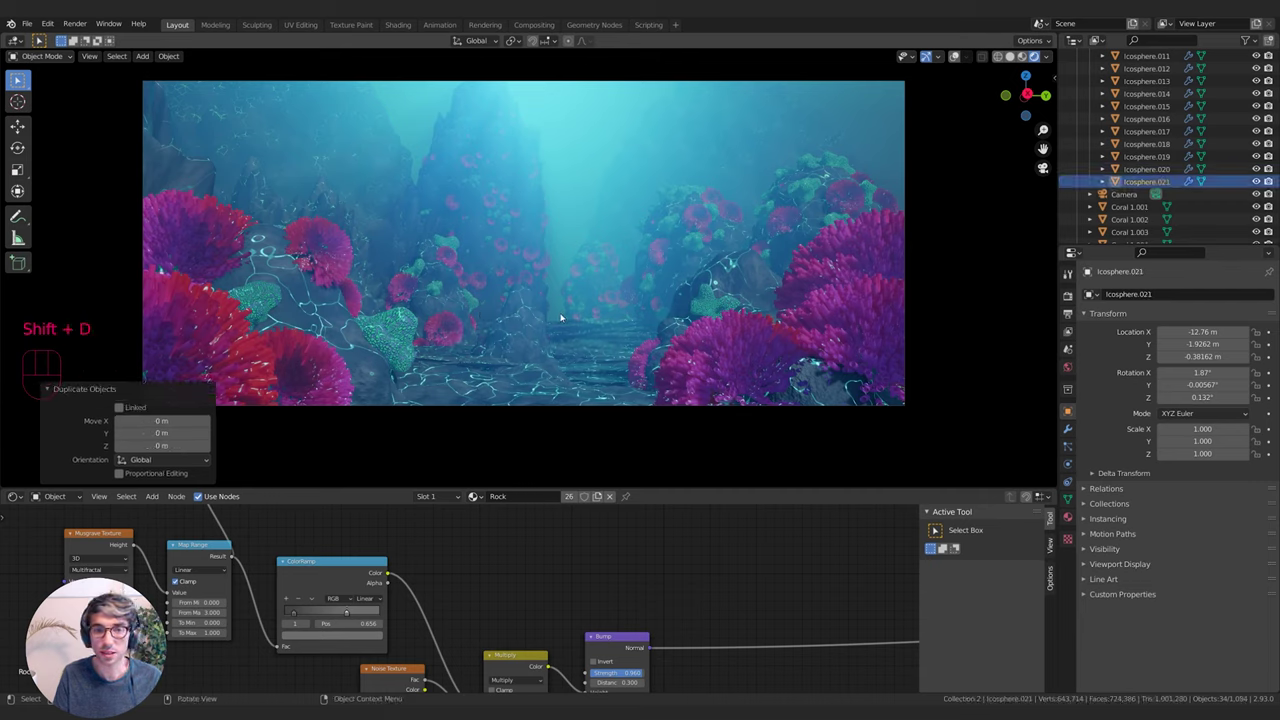
{"action": "key", "text": "g"}
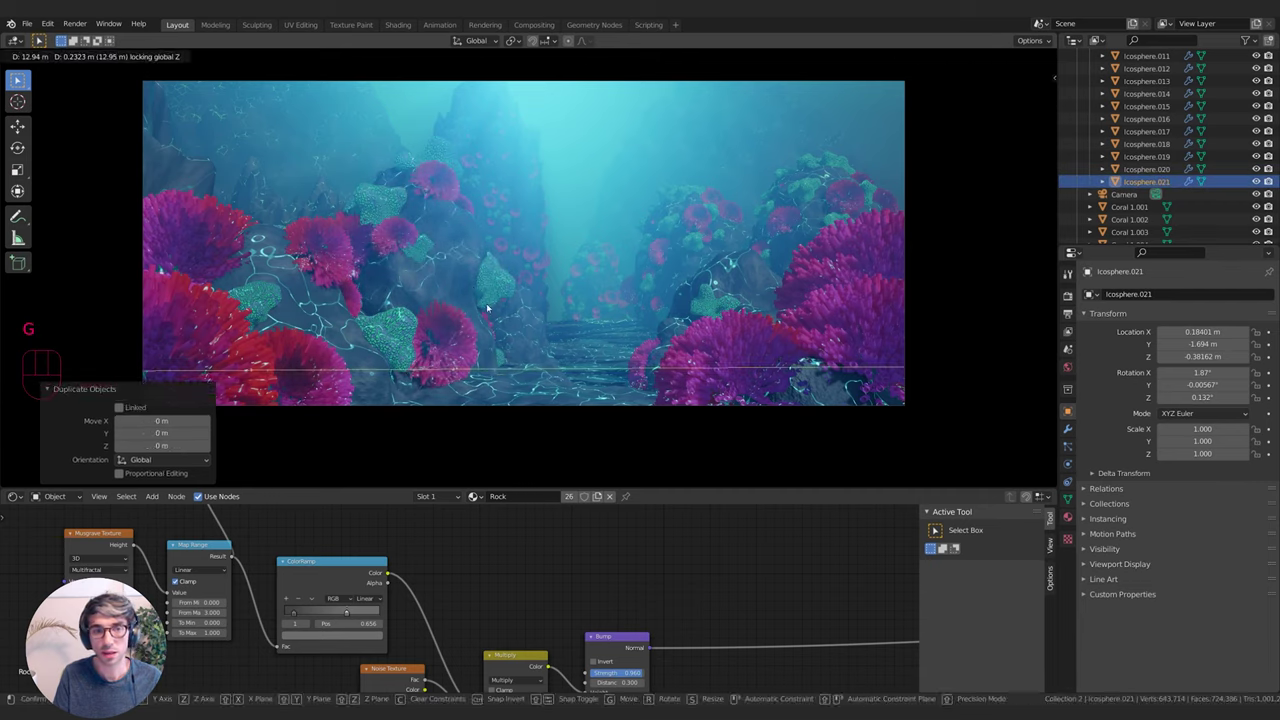
{"action": "key", "text": "g"}
{"action": "key", "text": "s"}
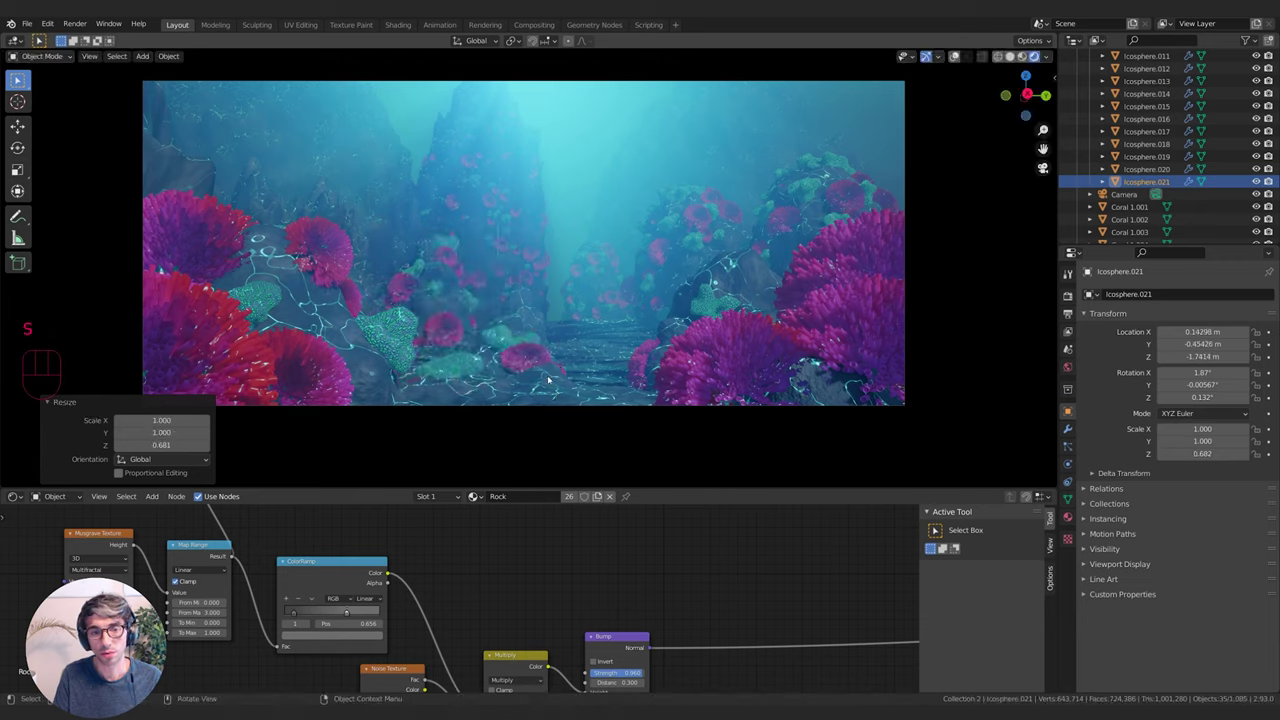
{"action": "key", "text": "g"}
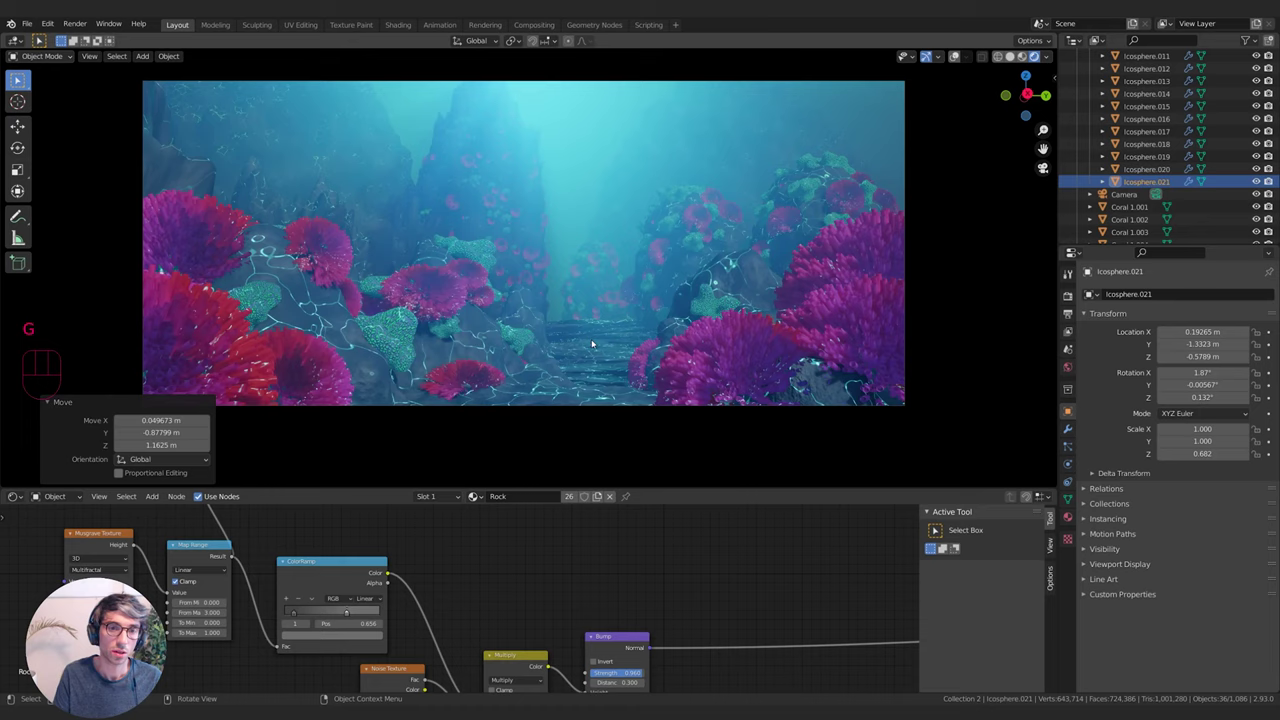